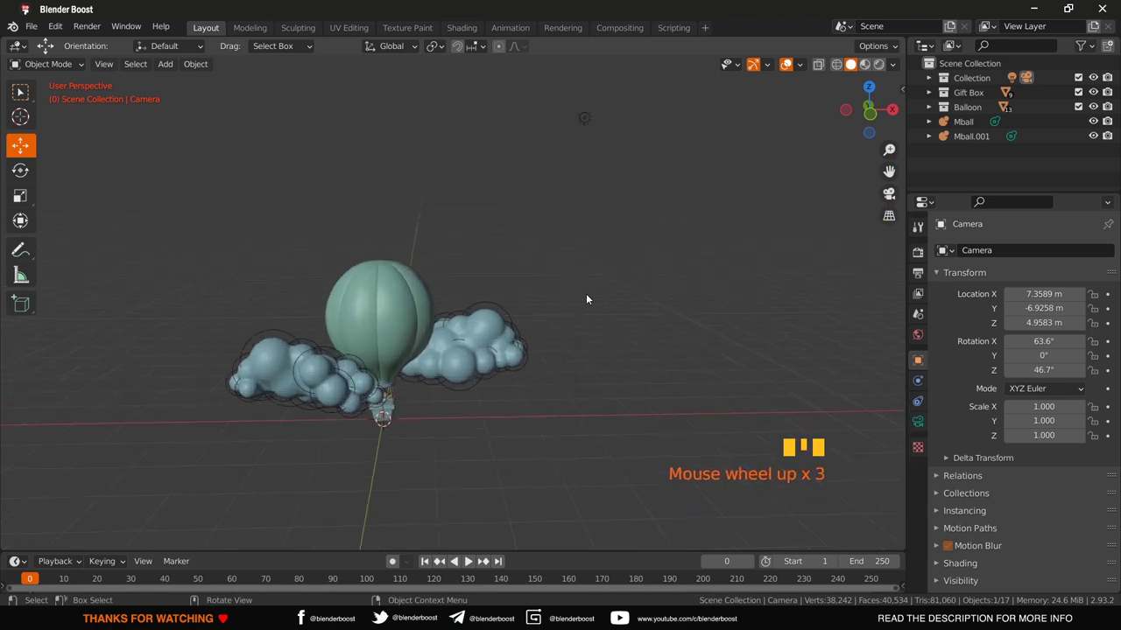
# Step: Check the current camera view and orbit around the balloon, basket and gift box
pyautogui.moveTo(539, 320); pyautogui.dragTo(156, 100)
pyautogui.moveTo(105, 65); pyautogui.dragTo(377, 340)
pyautogui.press('KP_0')
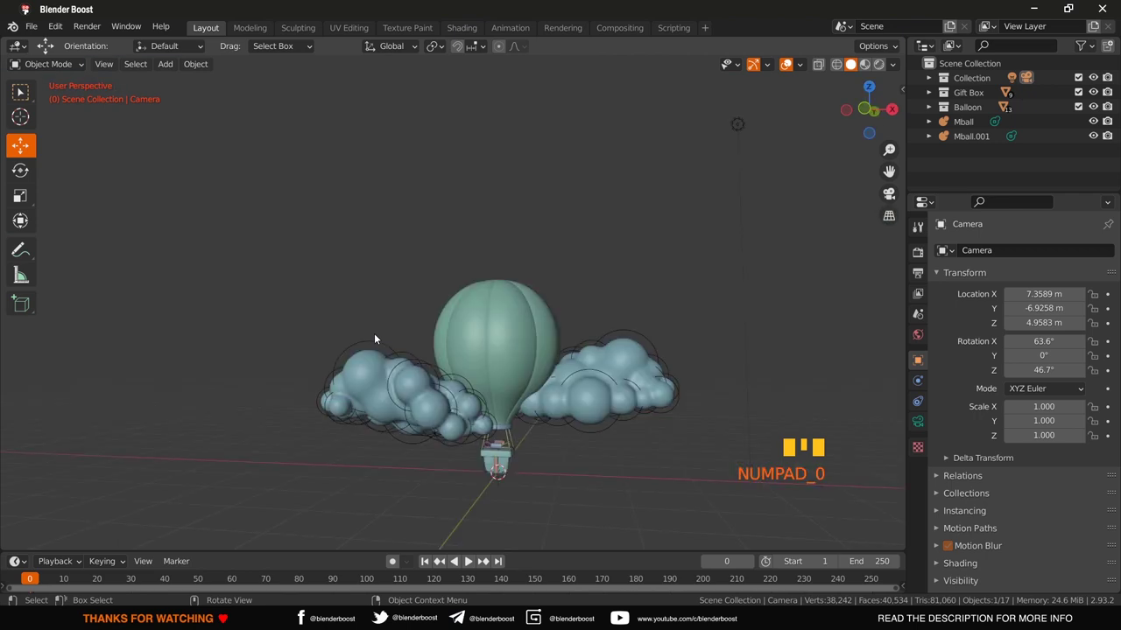
pyautogui.scroll(-3)
pyautogui.moveTo(651, 299); pyautogui.dragTo(653, 205)
pyautogui.moveTo(652, 205); pyautogui.dragTo(663, 152)
pyautogui.press('KP_0')
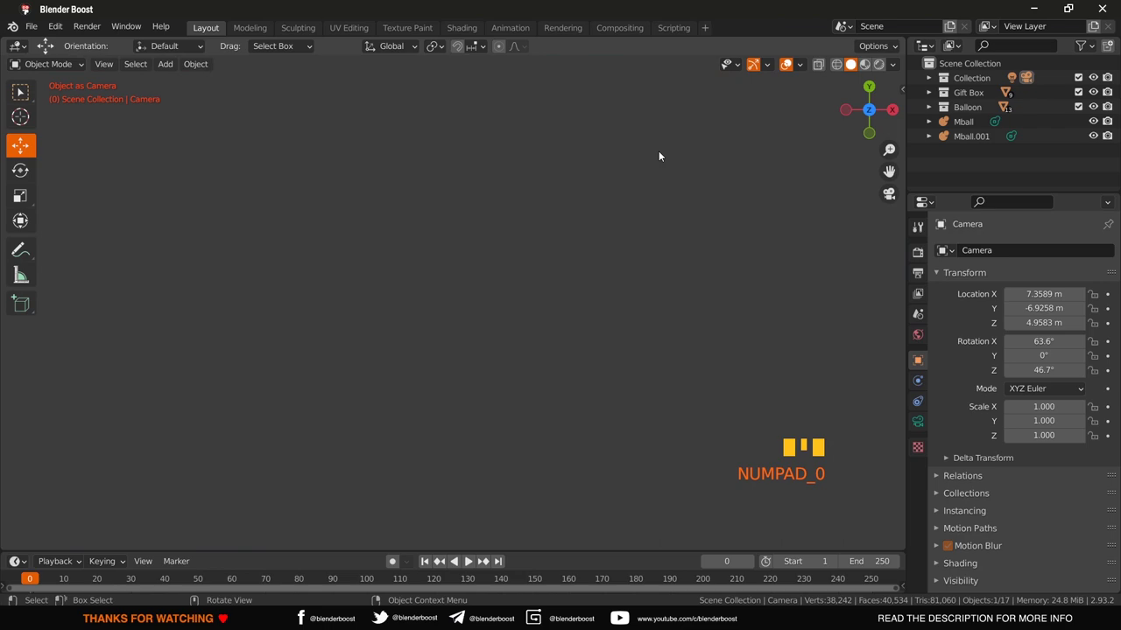
pyautogui.scroll(-3)
pyautogui.moveTo(663, 152); pyautogui.dragTo(550, 456)
pyautogui.scroll(-3)
pyautogui.moveTo(549, 455); pyautogui.dragTo(500, 147)
pyautogui.scroll(-3)
pyautogui.moveTo(501, 146); pyautogui.dragTo(592, 159)
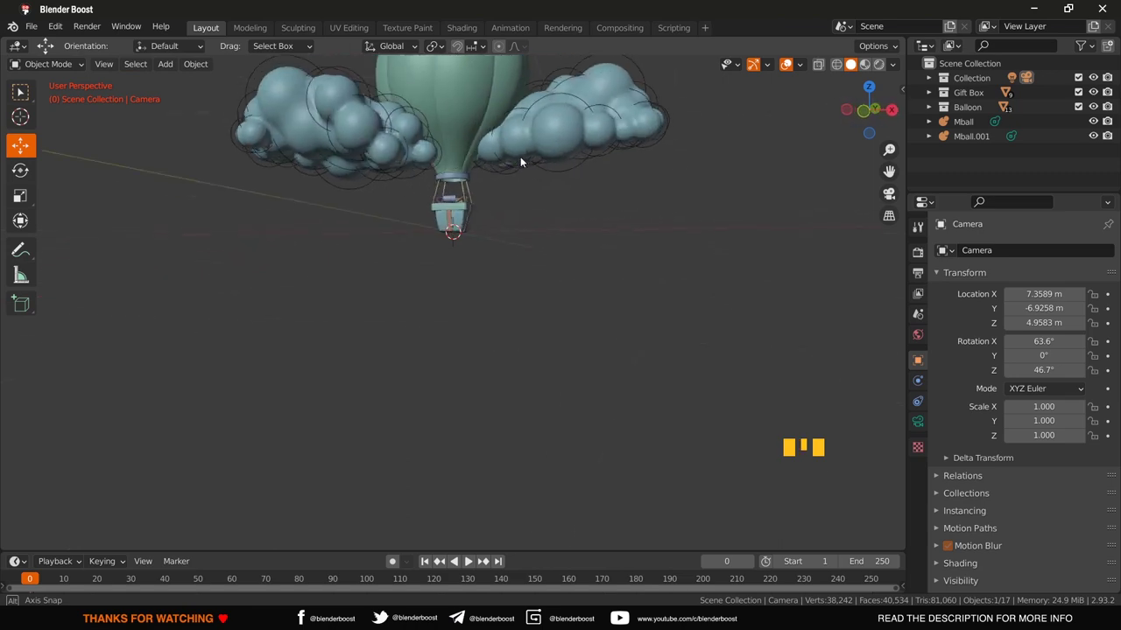
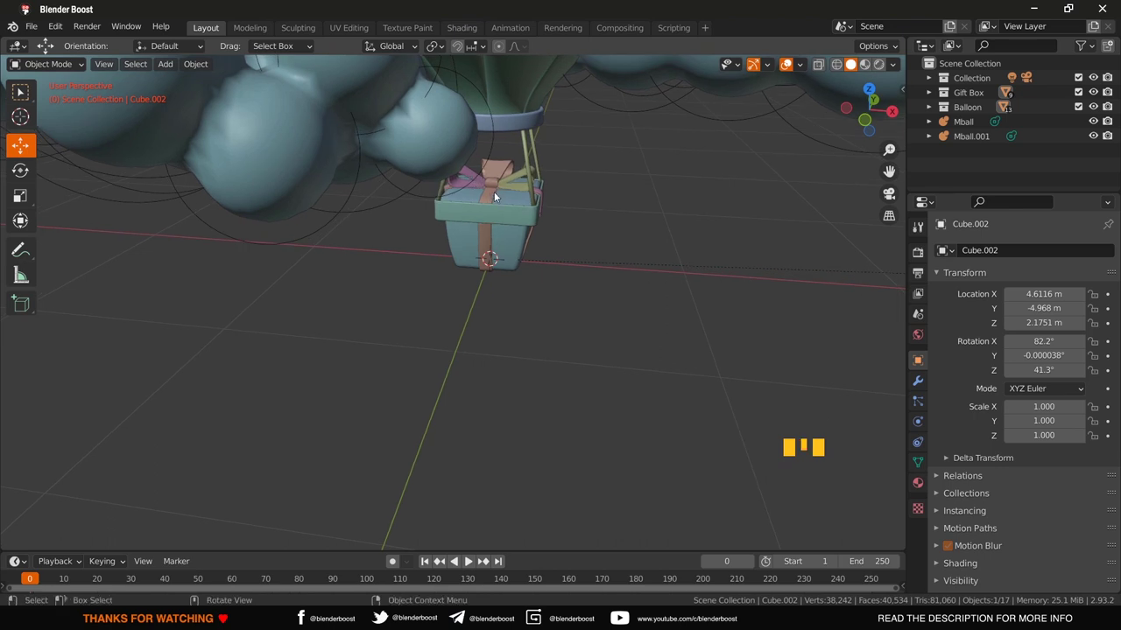
# Step: Undo two stray edits and orbit back out to view the whole balloon-and-clouds scene
pyautogui.press('ctrl+z')
pyautogui.press('ctrl+z')
pyautogui.moveTo(557, 268); pyautogui.dragTo(523, 272)
pyautogui.scroll(-3)
pyautogui.middleClick(522, 272)
pyautogui.scroll(-3)
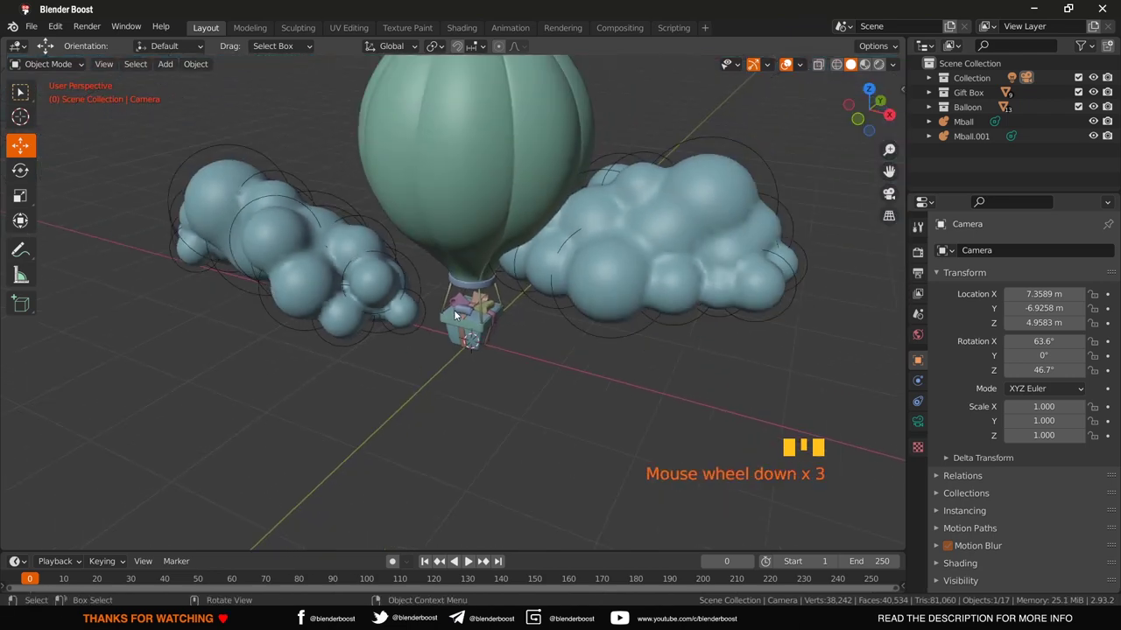
pyautogui.moveTo(468, 381); pyautogui.dragTo(400, 365)
pyautogui.scroll(-3)
pyautogui.moveTo(400, 365); pyautogui.dragTo(658, 130)
pyautogui.moveTo(658, 129); pyautogui.dragTo(671, 178)
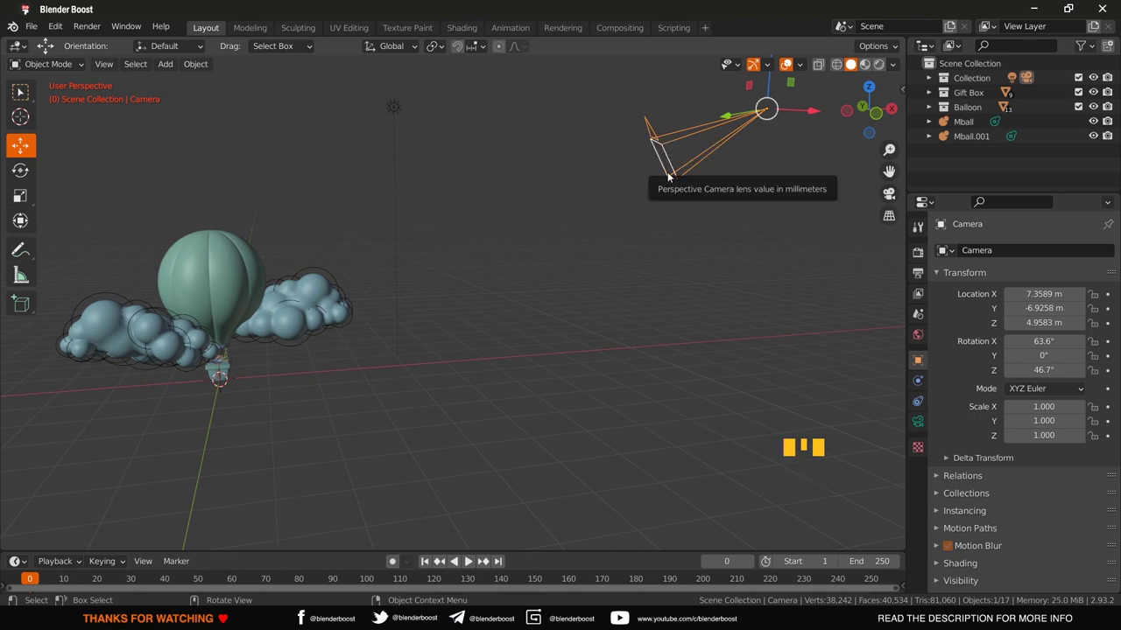
pyautogui.press('ctrl+KP_0')
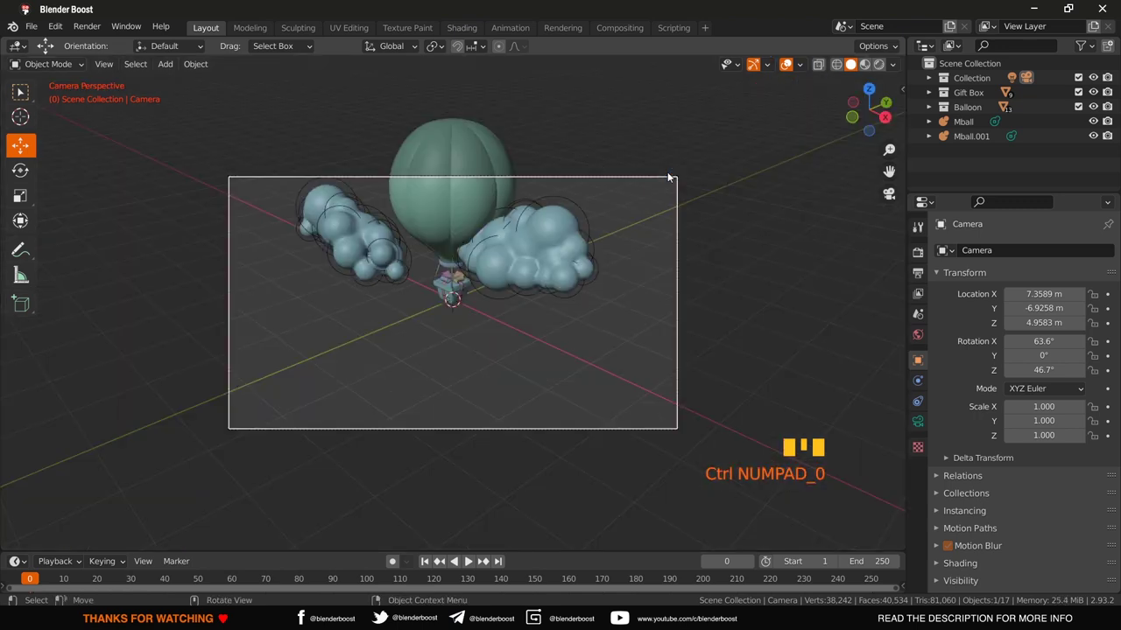
pyautogui.moveTo(482, 285); pyautogui.dragTo(348, 289)
pyautogui.press('KP_0')
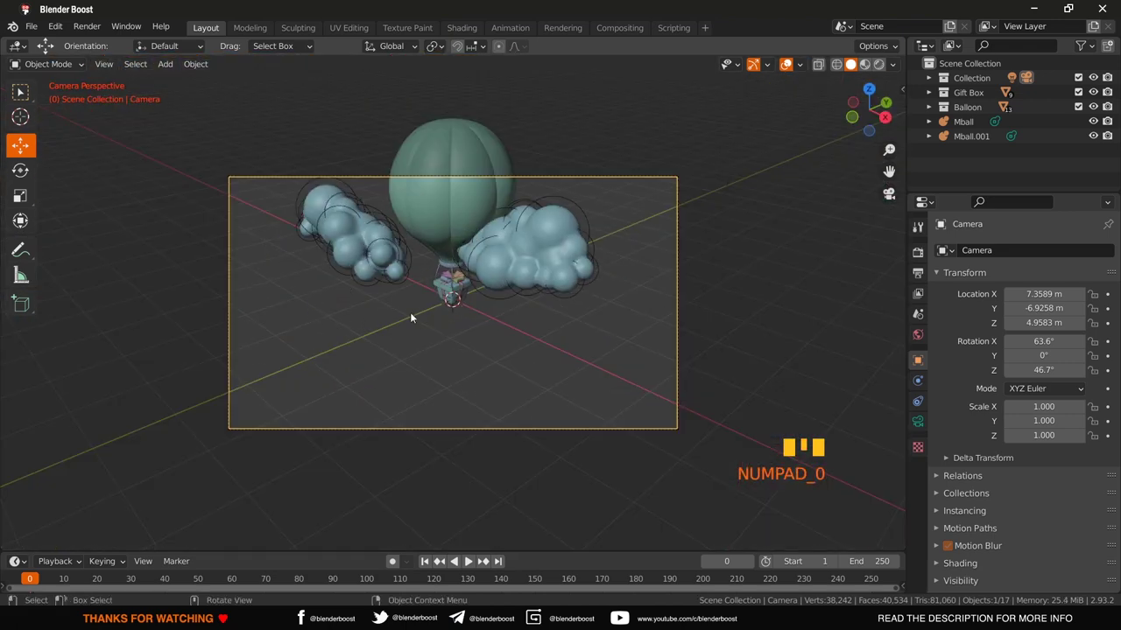
# Step: Centre the balloon from the front and snap the camera to that viewpoint (Alt+Numpad 0)
pyautogui.moveTo(414, 316); pyautogui.dragTo(605, 426)
pyautogui.scroll(3)
pyautogui.moveTo(605, 426); pyautogui.dragTo(579, 381)
pyautogui.scroll(3)
pyautogui.moveTo(579, 381); pyautogui.dragTo(534, 401)
pyautogui.scroll(-3)
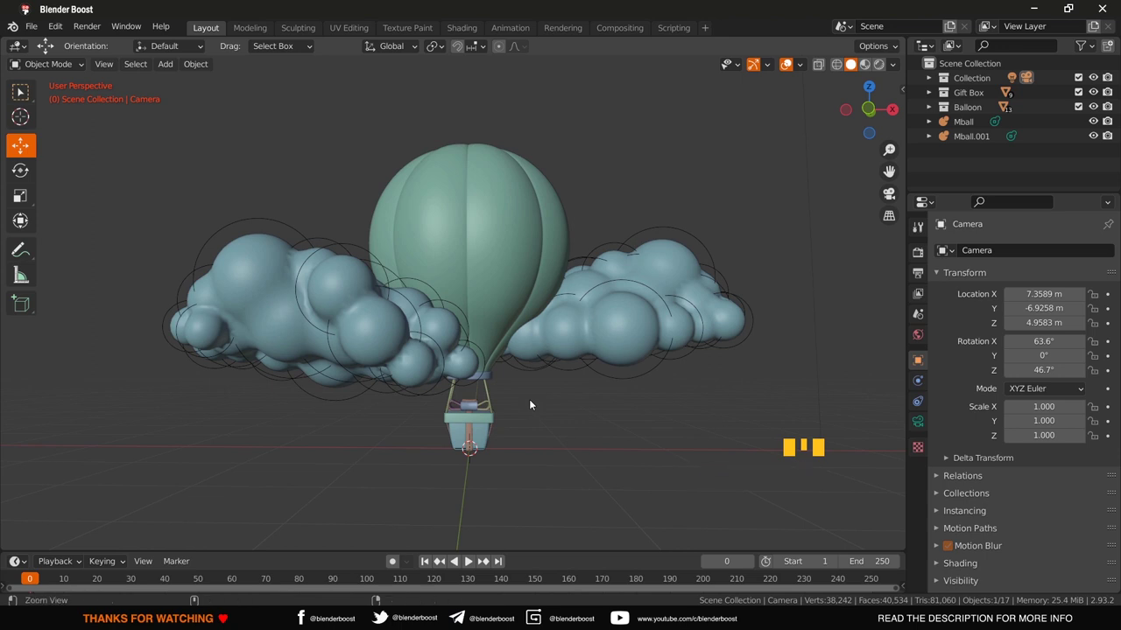
pyautogui.press('alt+KP_0')
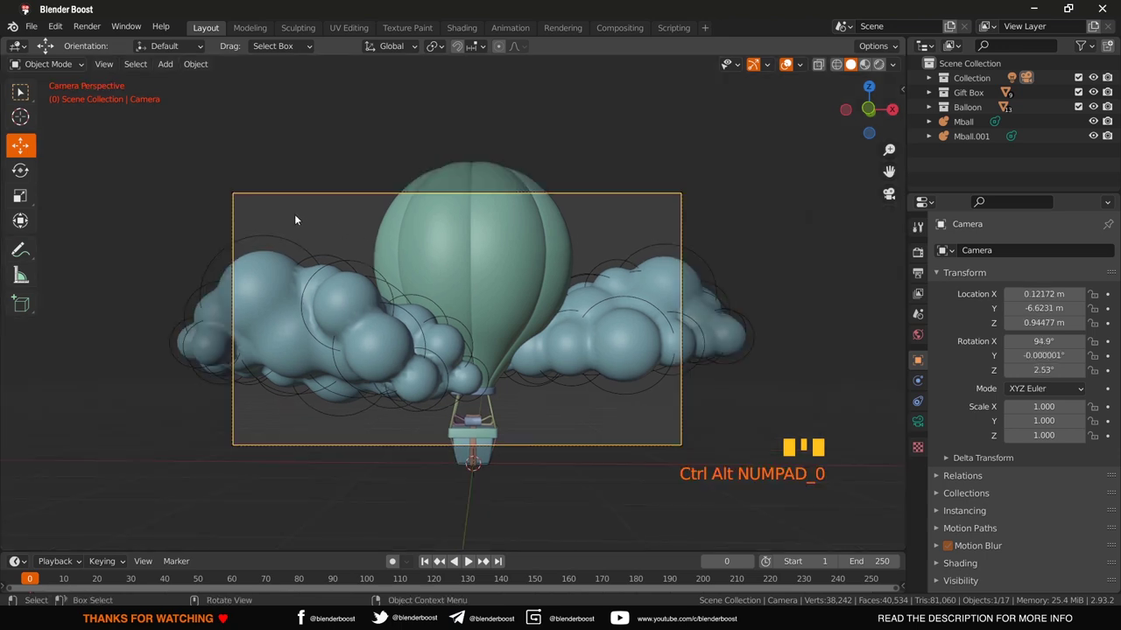
pyautogui.scroll(-3)
pyautogui.moveTo(670, 342); pyautogui.dragTo(574, 346)
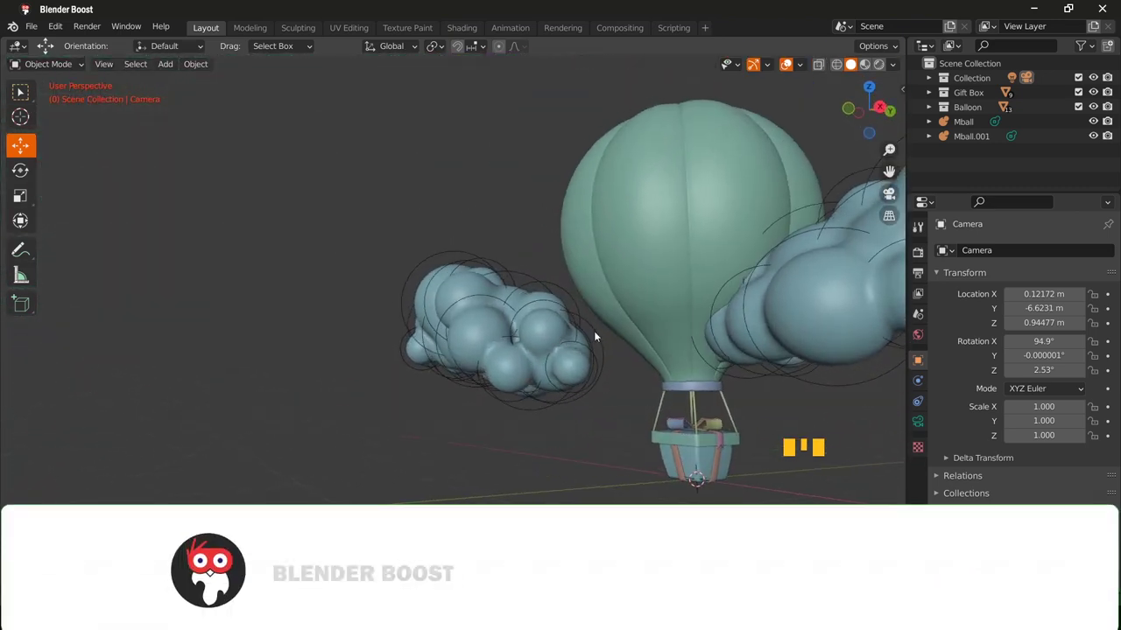
pyautogui.scroll(-3)
pyautogui.moveTo(643, 363); pyautogui.dragTo(480, 356)
pyautogui.press('KP_0')
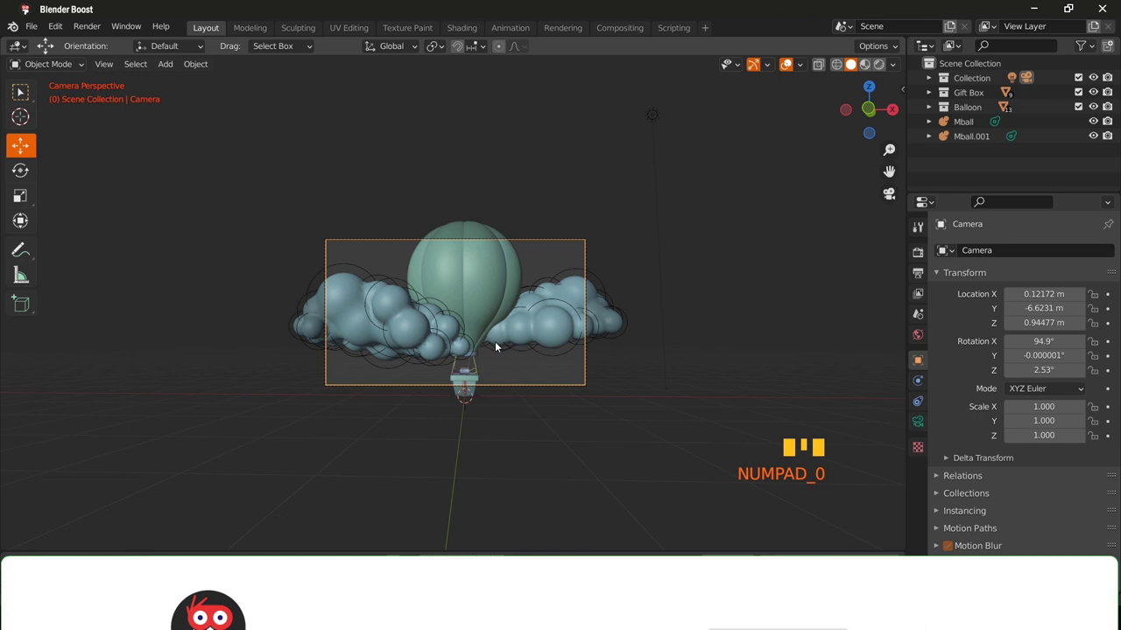
# Step: With Lock Camera to View, nudge the camera to about X 0.478, Y -10.578, Z 0.687 m framing the balloon
pyautogui.scroll(3)
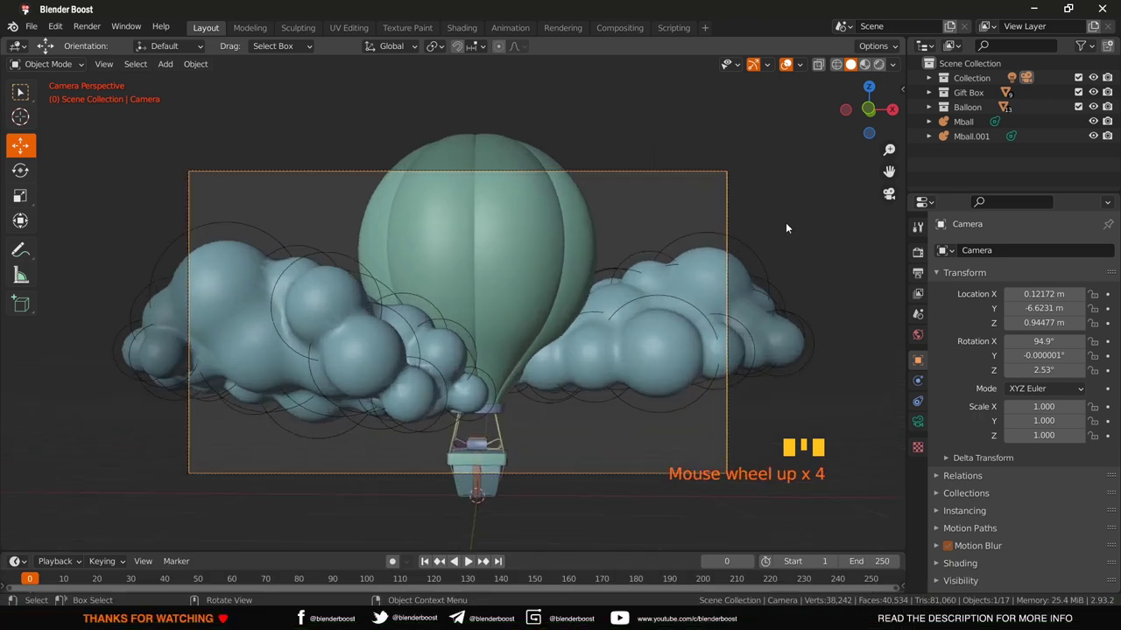
pyautogui.press('n')
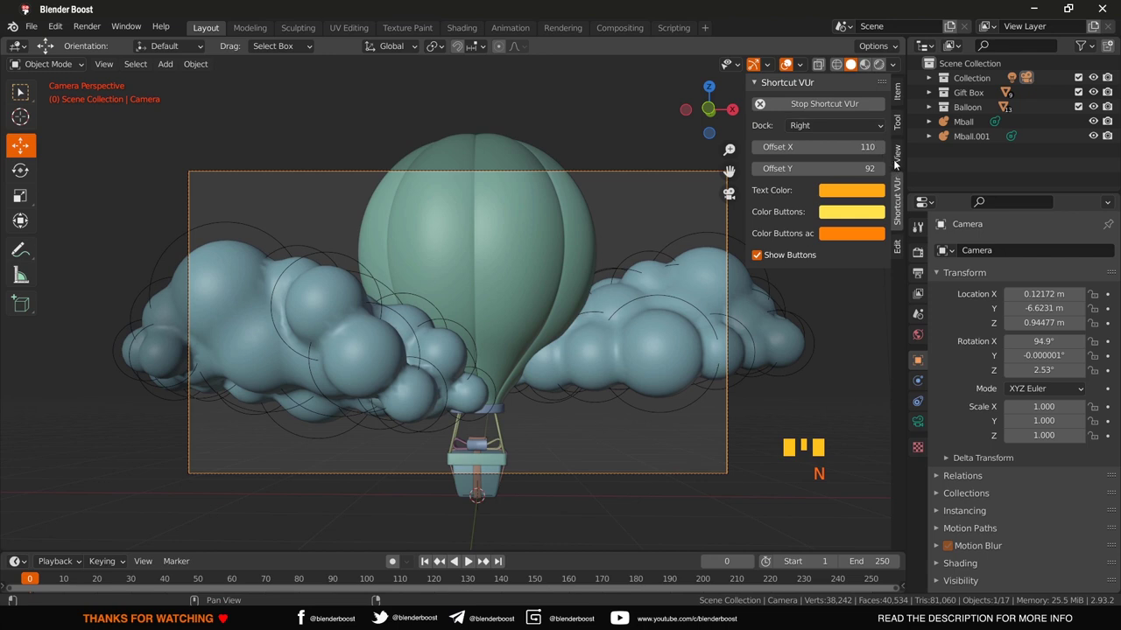
pyautogui.click(897, 166)
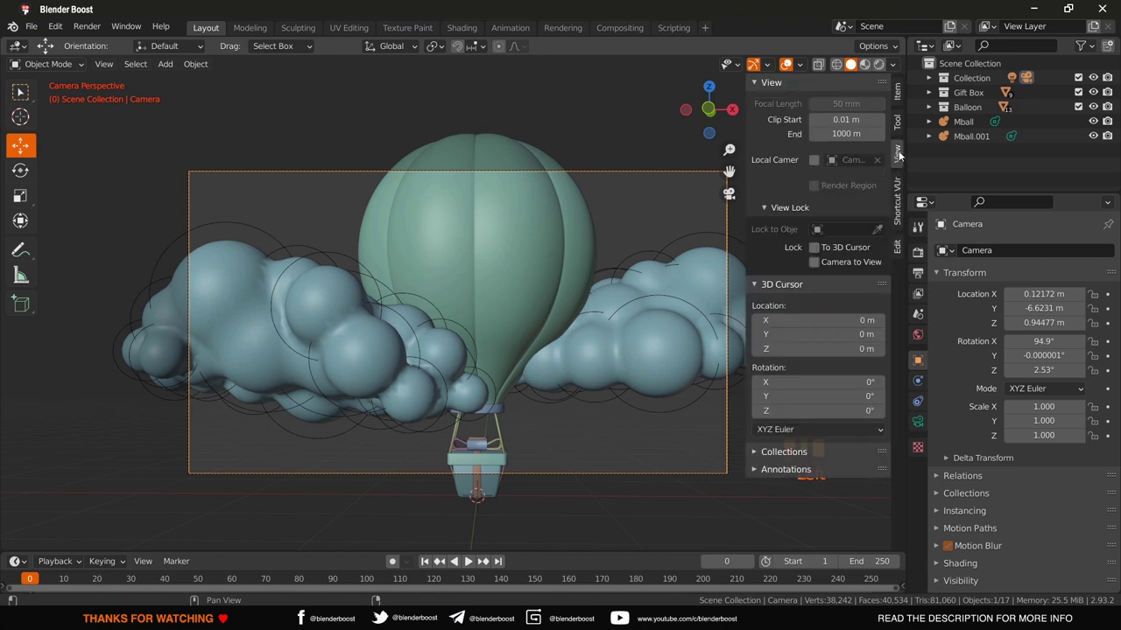
pyautogui.click(816, 267)
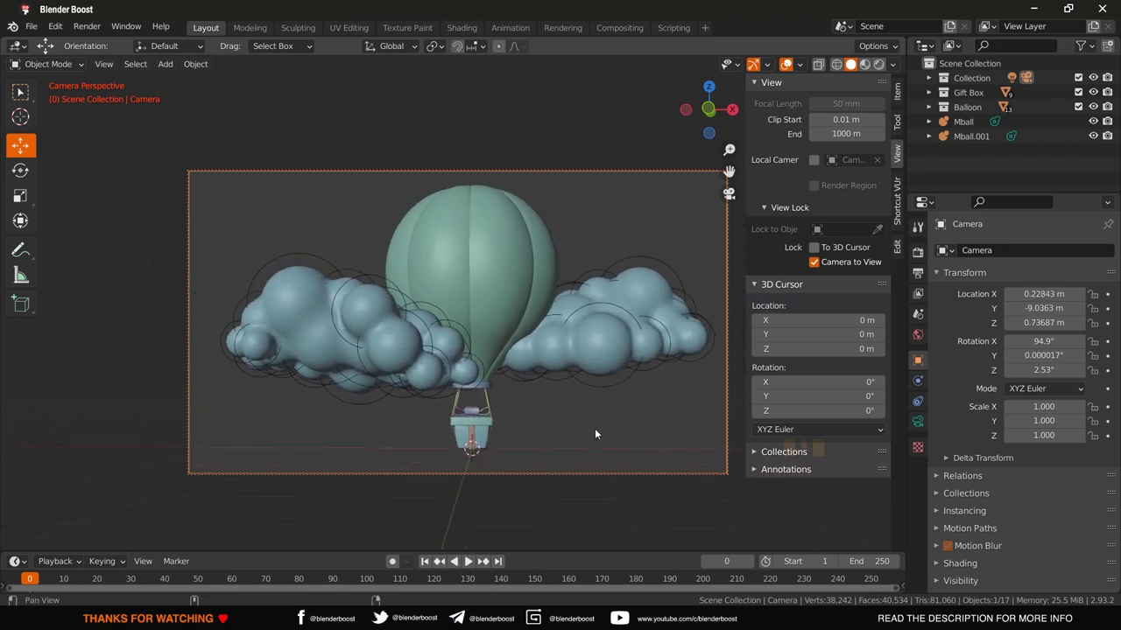
pyautogui.middleClick(626, 409)
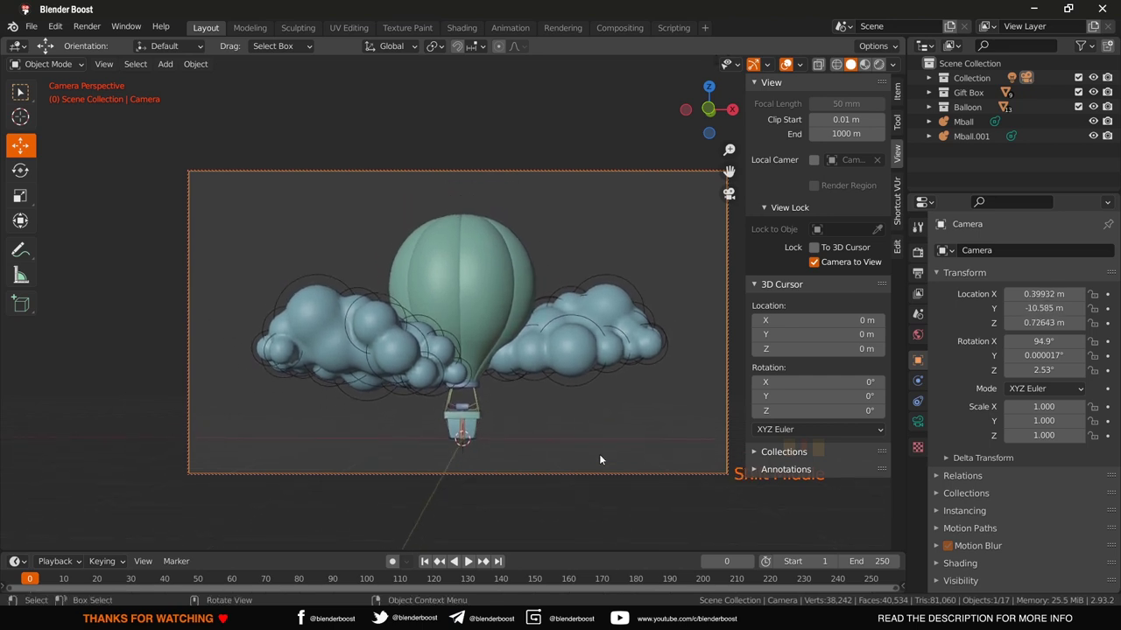
pyautogui.middleClick(604, 456)
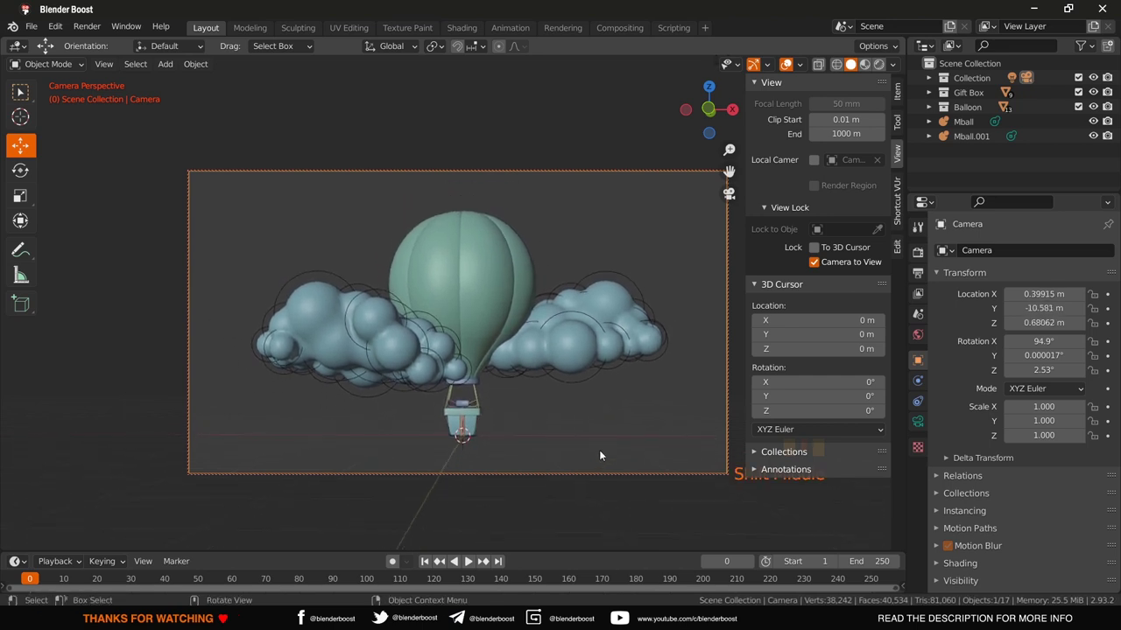
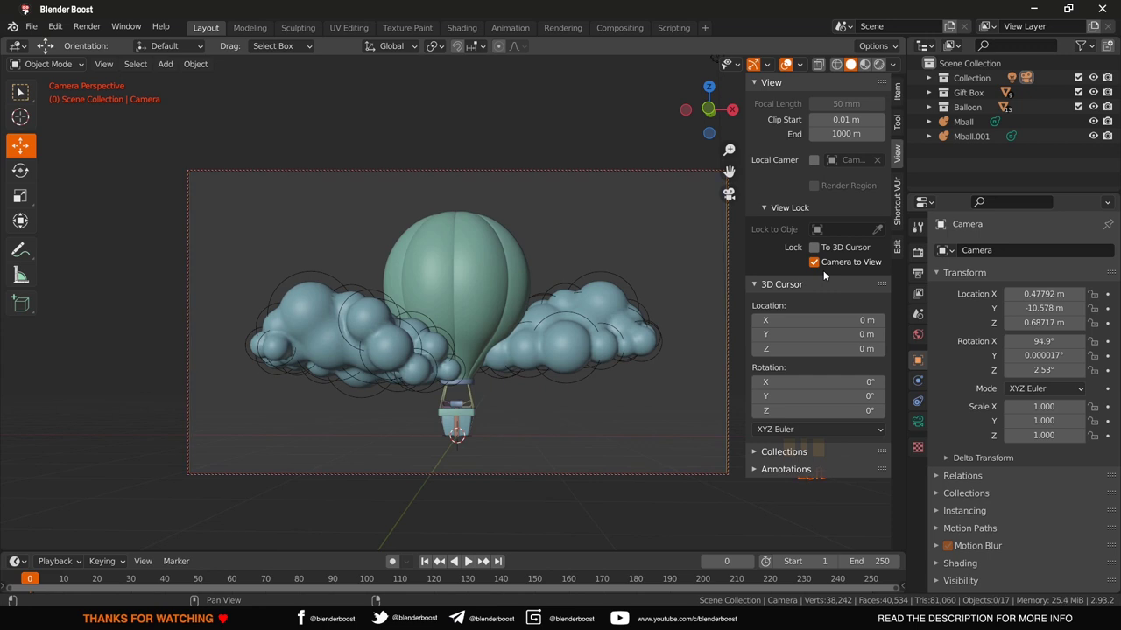
pyautogui.click(826, 273)
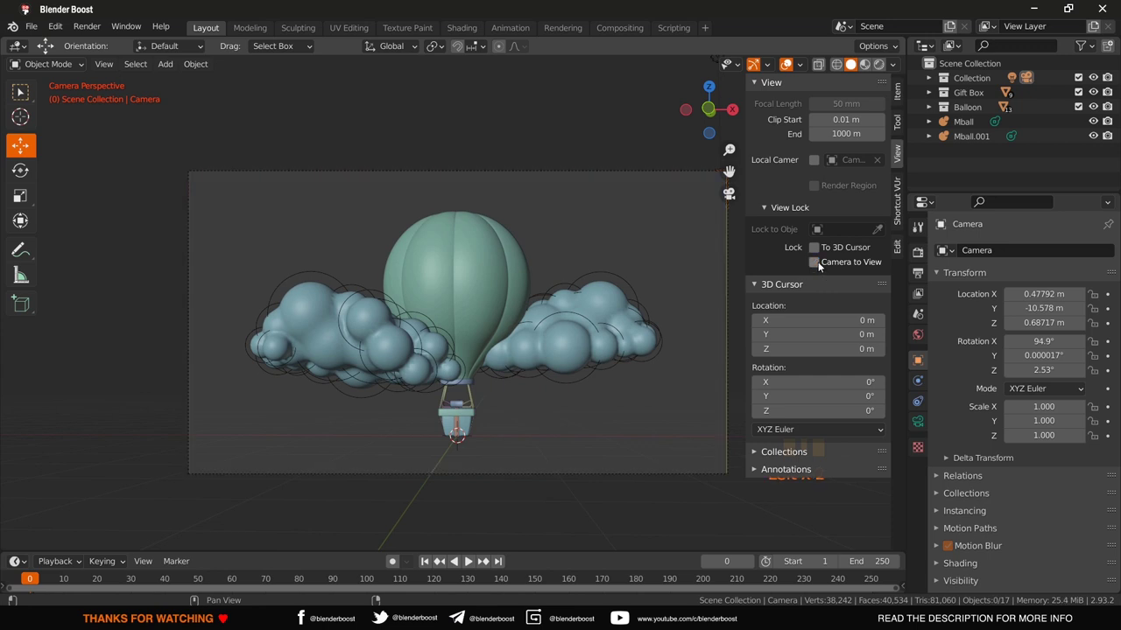
pyautogui.press('n')
pyautogui.scroll(3)
pyautogui.moveTo(879, 285); pyautogui.dragTo(684, 442)
pyautogui.press('KP_0')
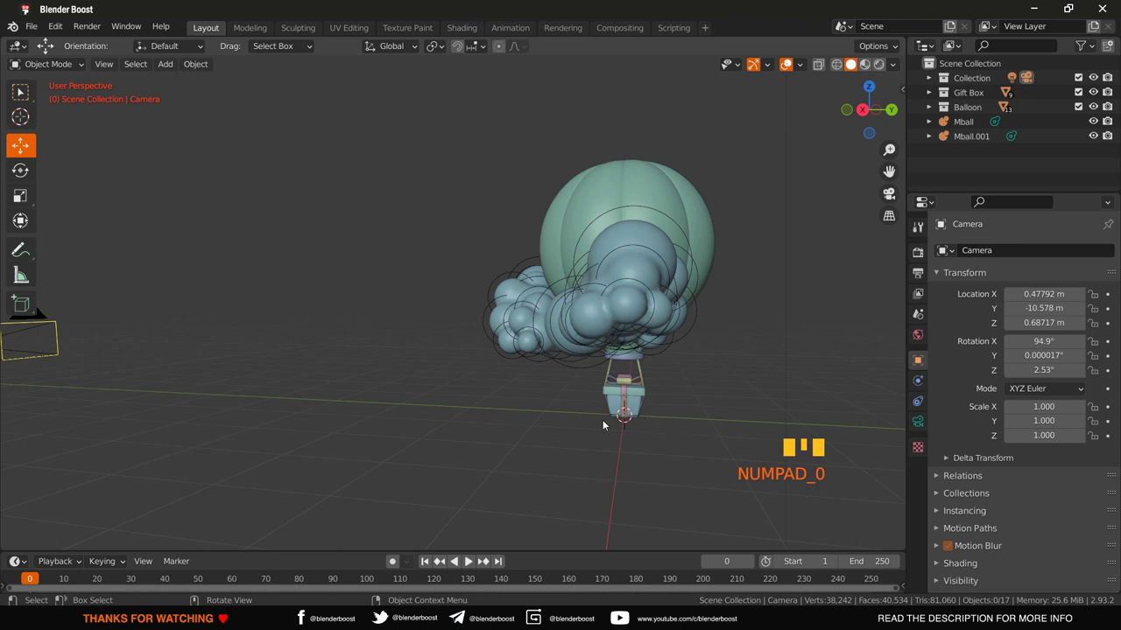
# Step: From camera view, select the left cloud metaball and delete it, leaving one cloud beside the balloon
pyautogui.moveTo(606, 426); pyautogui.dragTo(758, 423)
pyautogui.press('KP_0')
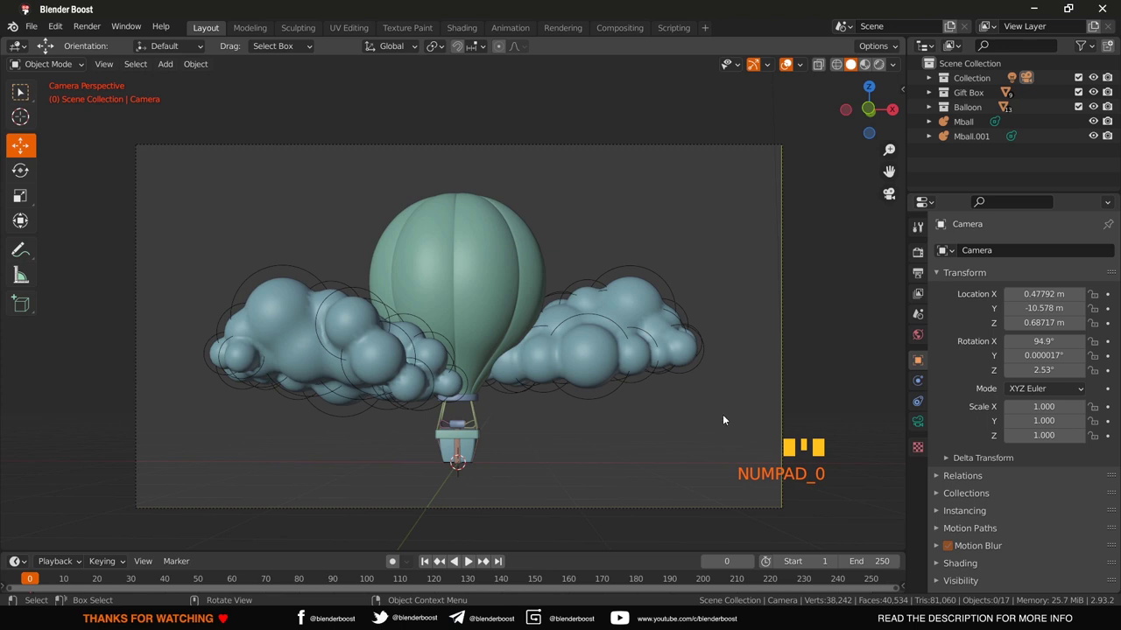
pyautogui.click(444, 373)
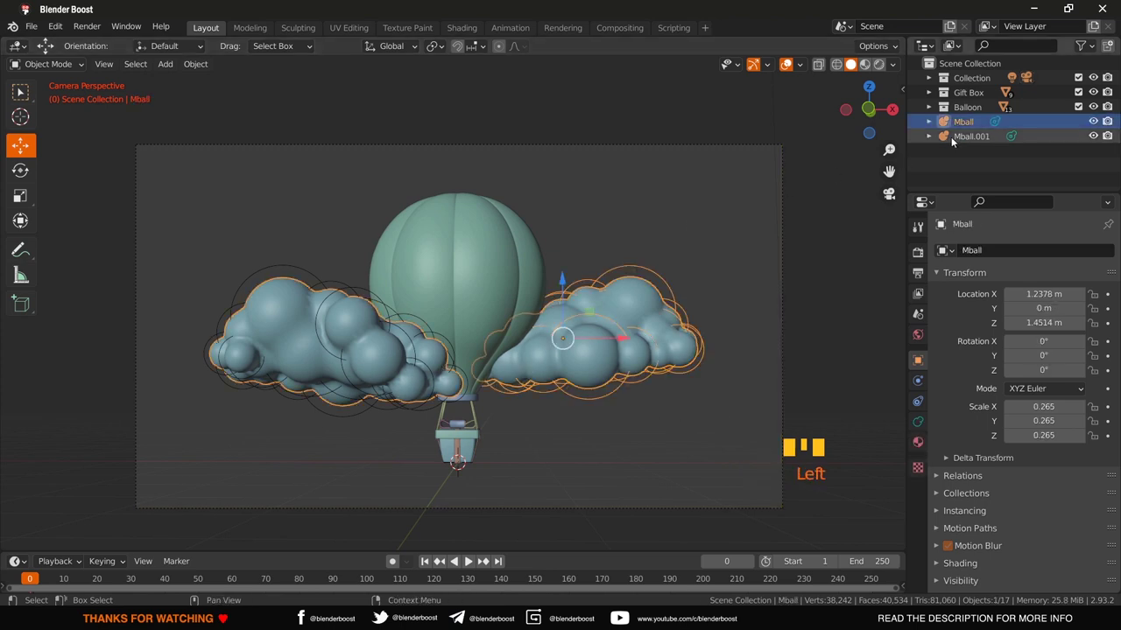
pyautogui.moveTo(952, 144); pyautogui.dragTo(965, 143)
pyautogui.press('Delete')
pyautogui.moveTo(617, 330); pyautogui.dragTo(608, 338)
# Step: In Edit Mode select all the cloud's metaballs, duplicate them (Shift+D) and rotate the copy
pyautogui.press('Tab')
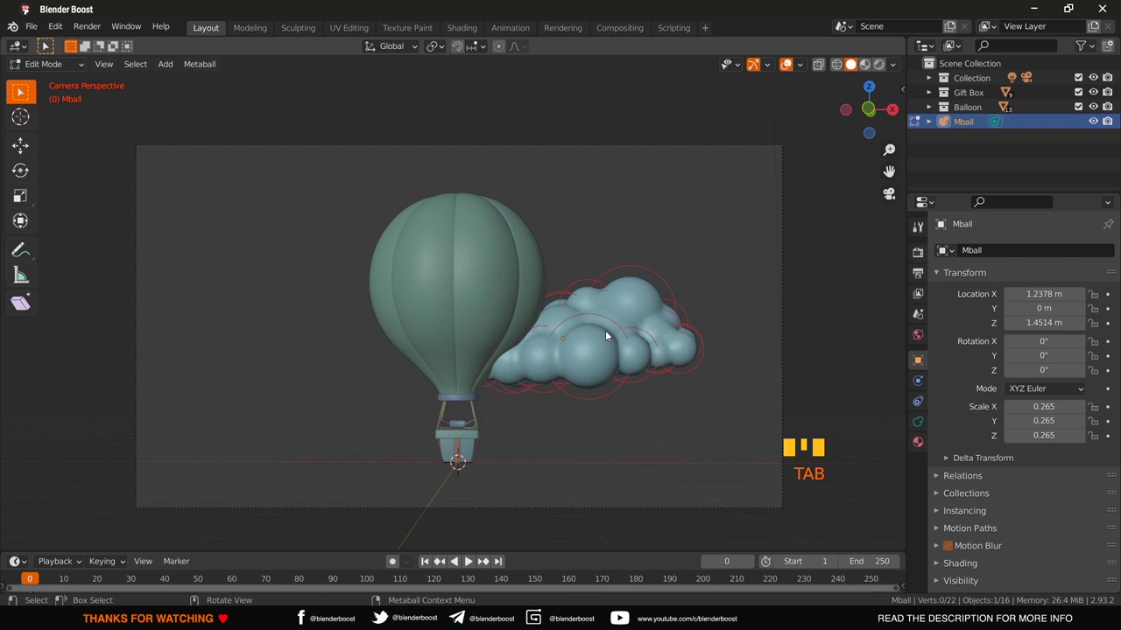
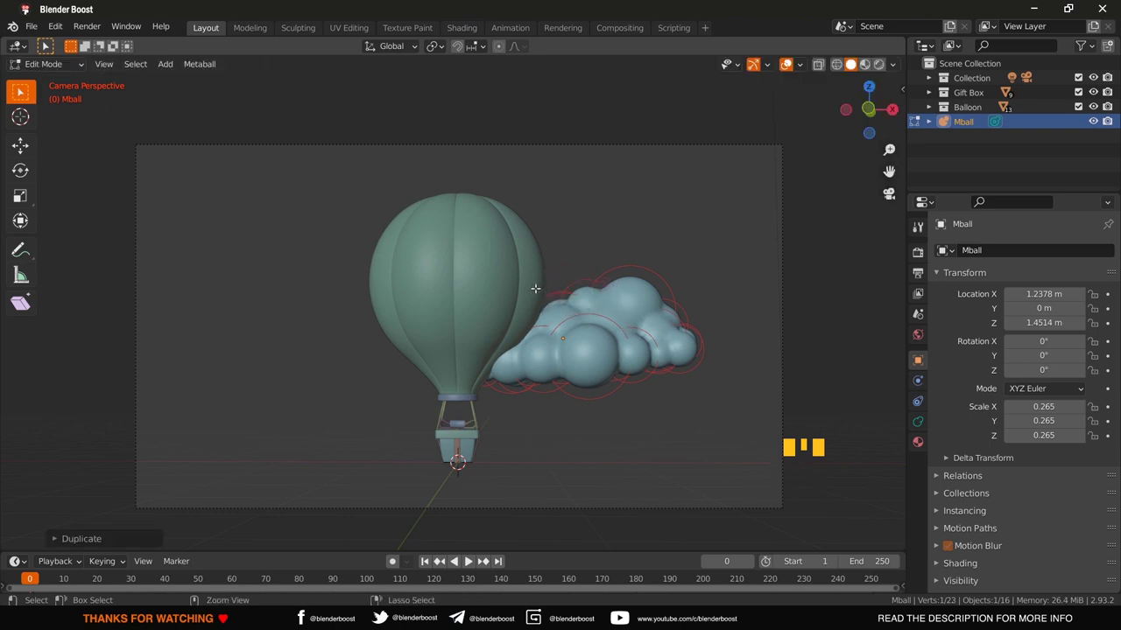
pyautogui.press('ctrl+z')
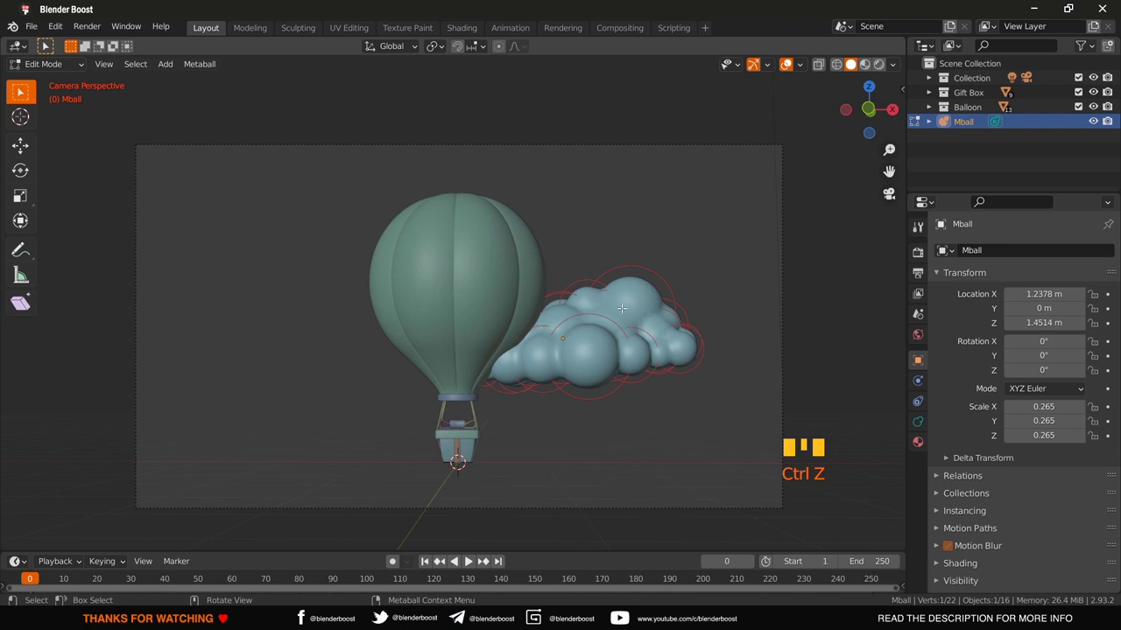
pyautogui.press('a')
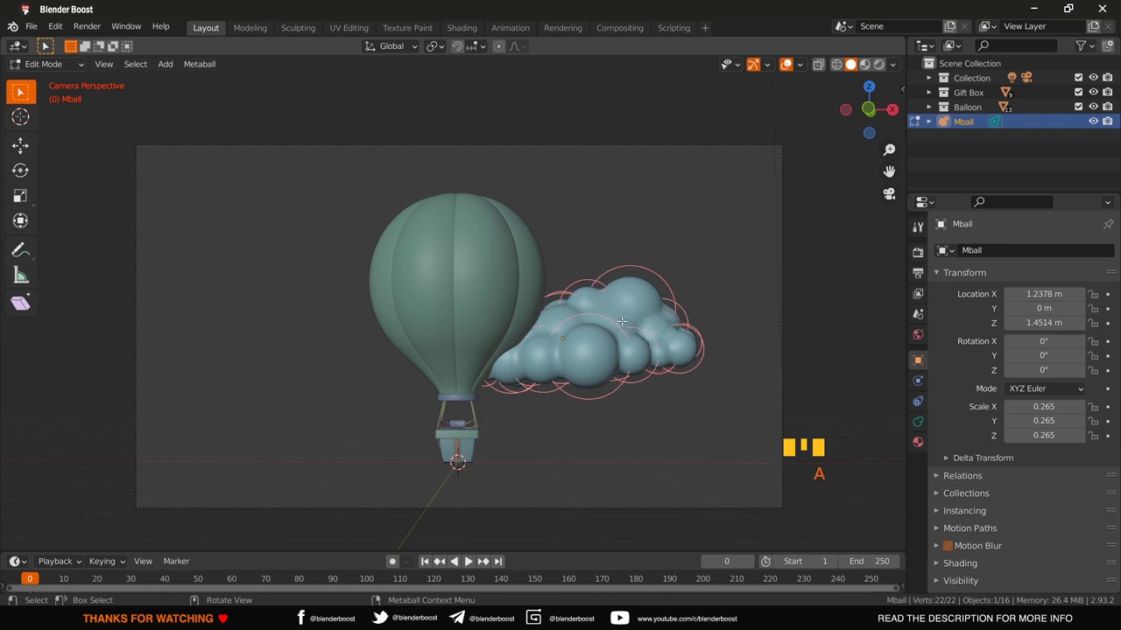
pyautogui.press('shift+d')
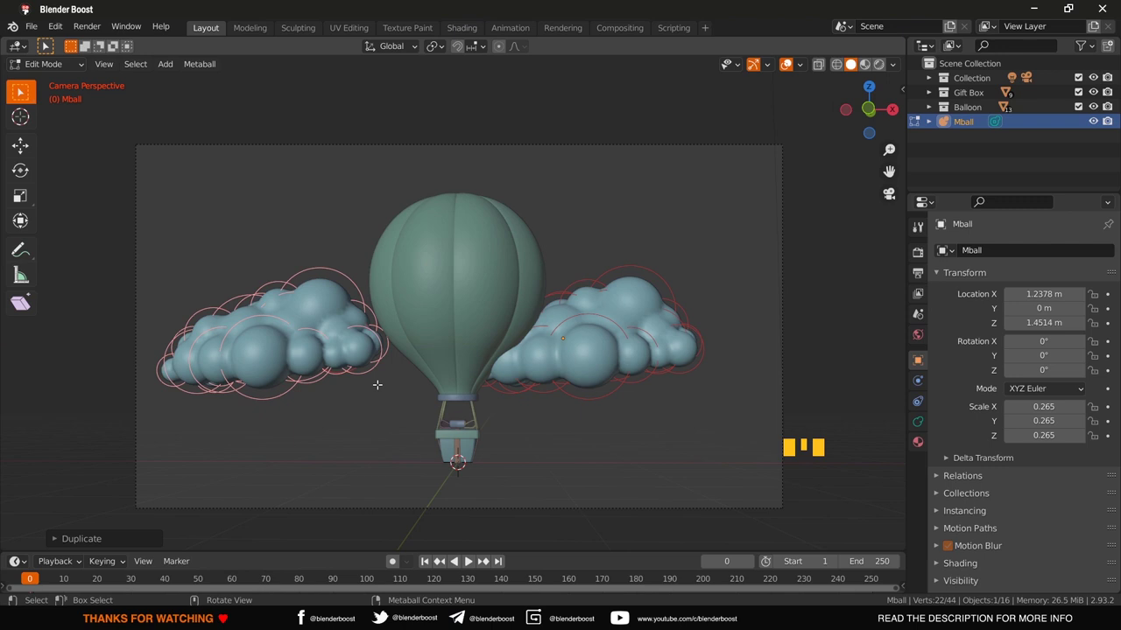
pyautogui.press('r')
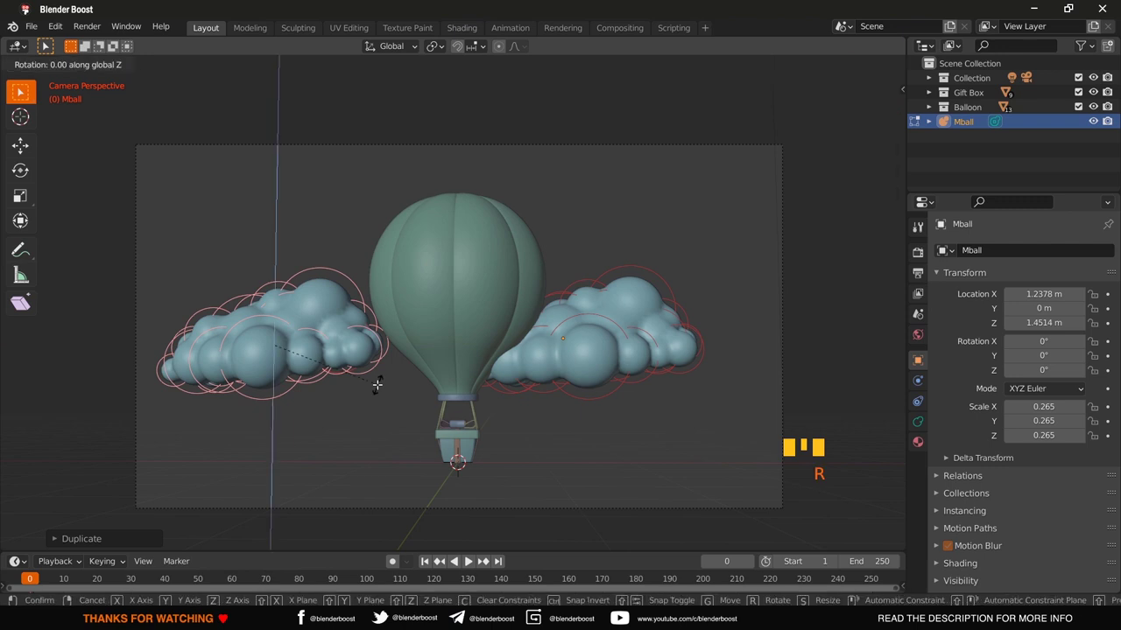
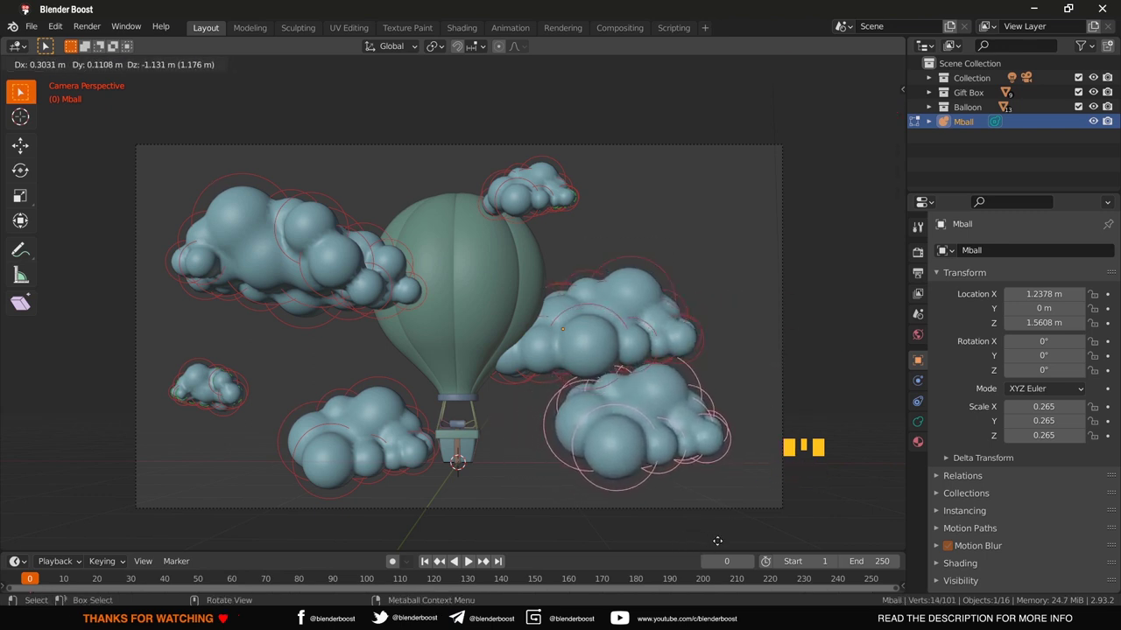
# Step: Scale the new cloud copy and move the cloud blobs, including the right-hand cloud, into place
pyautogui.press('s')
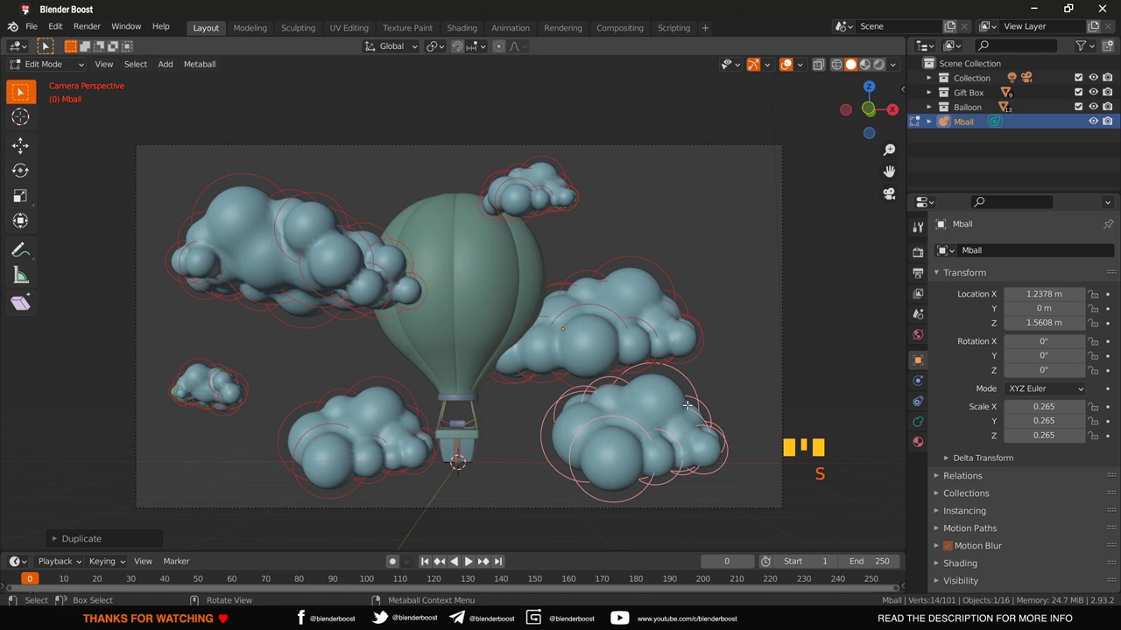
pyautogui.press('s')
pyautogui.press('g')
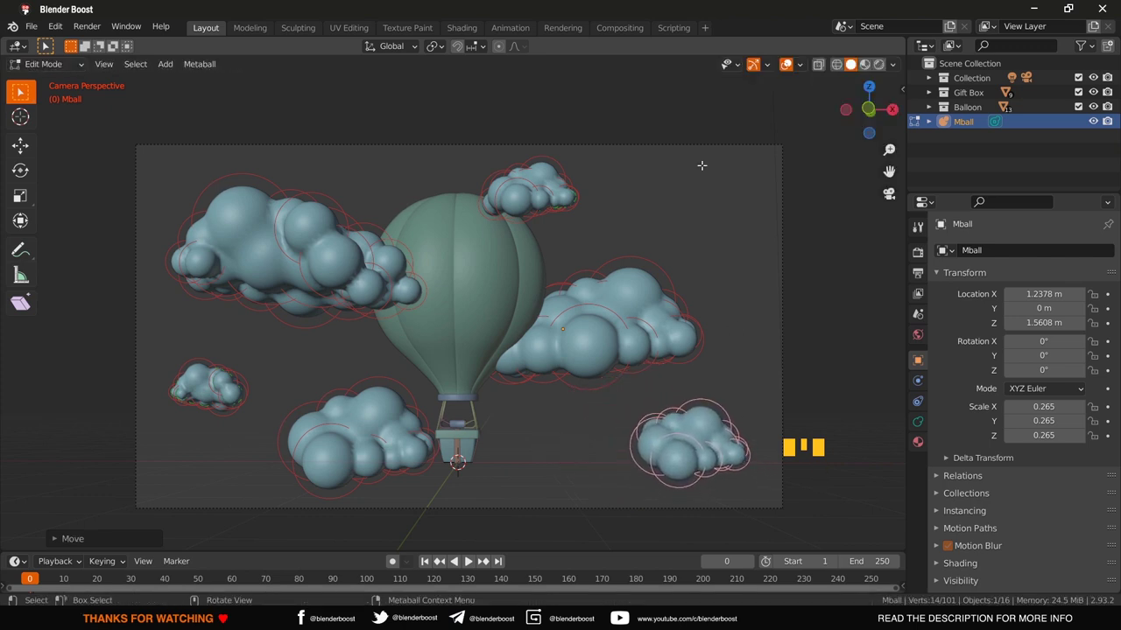
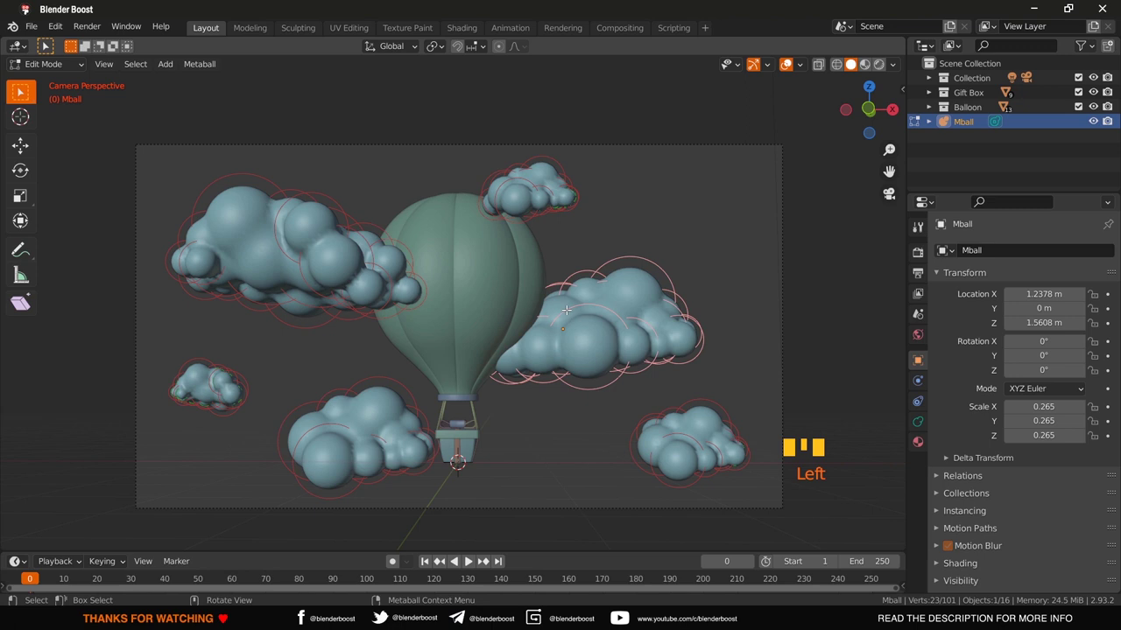
pyautogui.press('g')
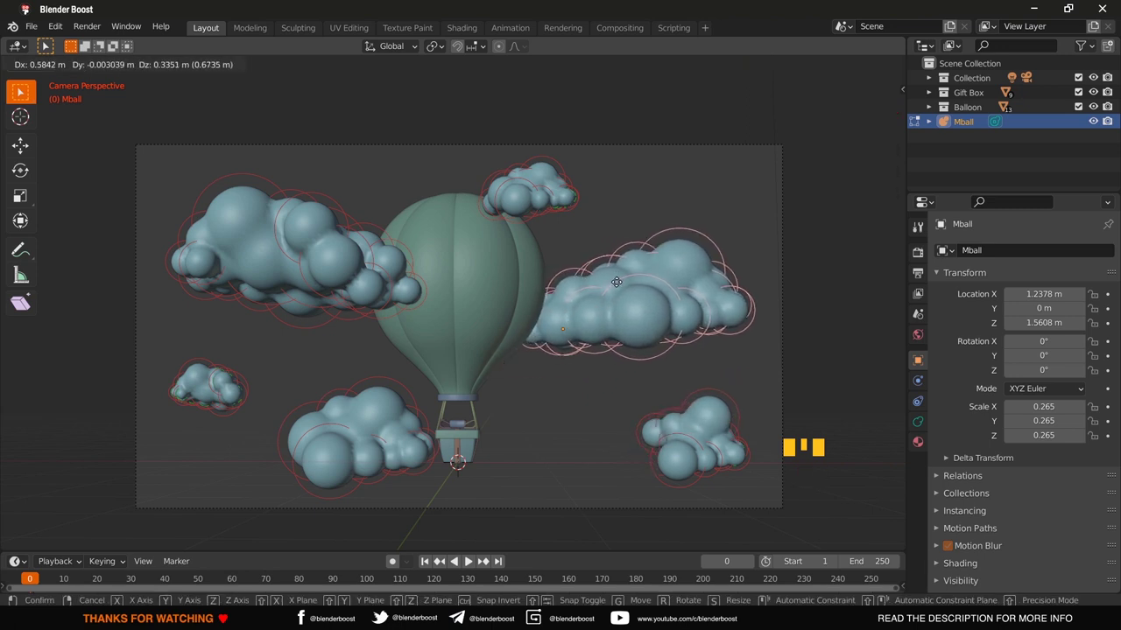
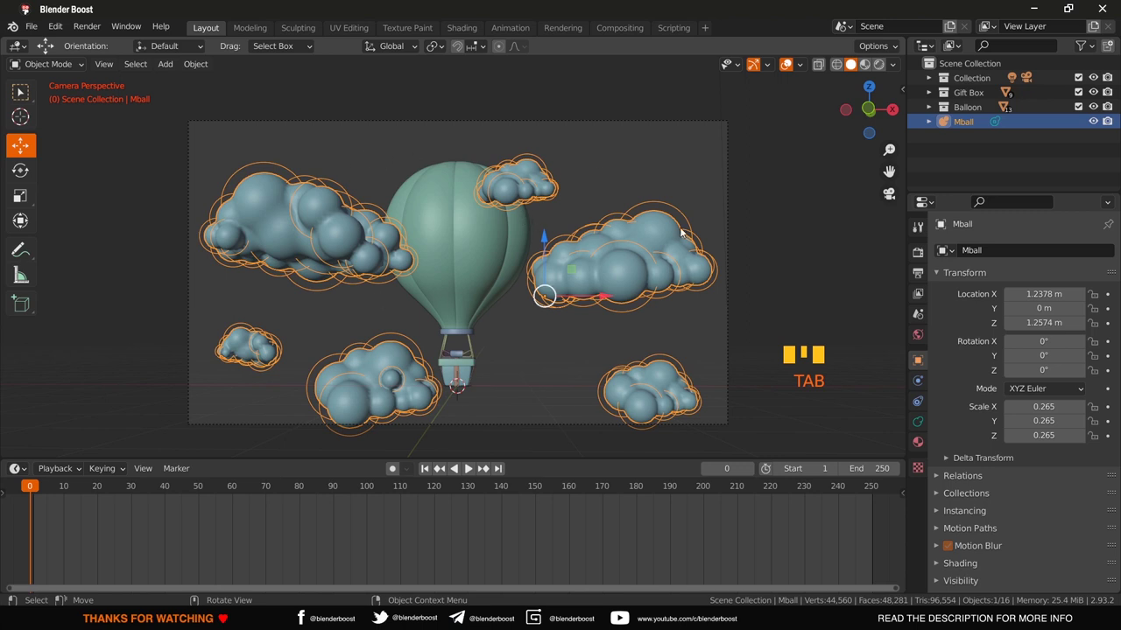
# Step: Confirm the right-hand cloud's new position among the five clouds framing the balloon
pyautogui.click(548, 243)
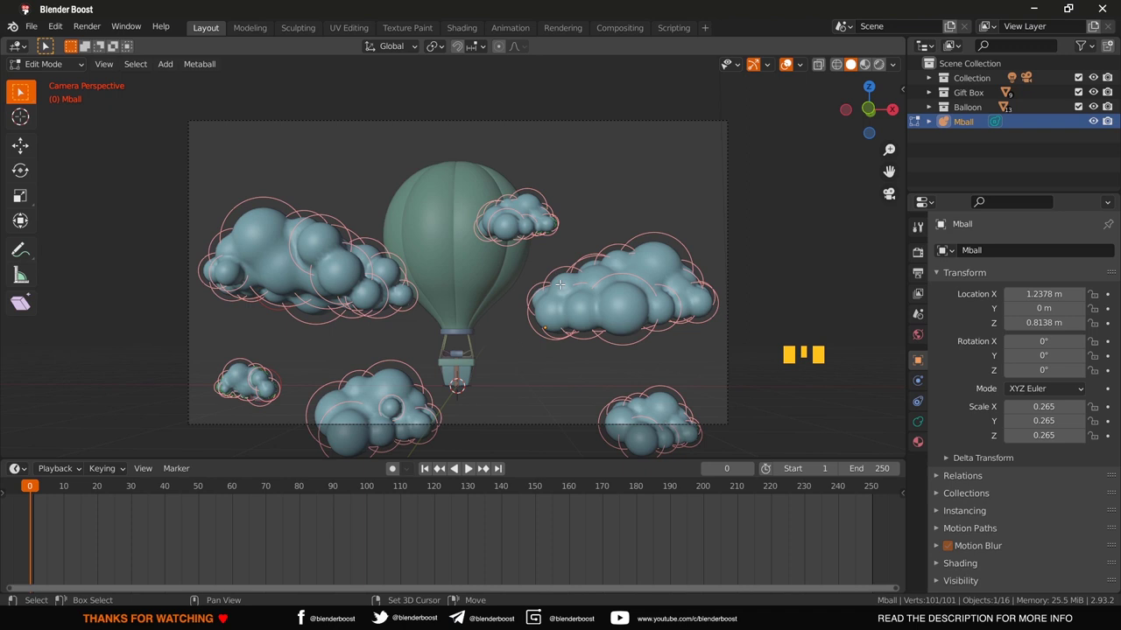
# Step: Duplicate all the cloud blobs to a copy above the scene and zoom to check the framing
pyautogui.press('shift+d')
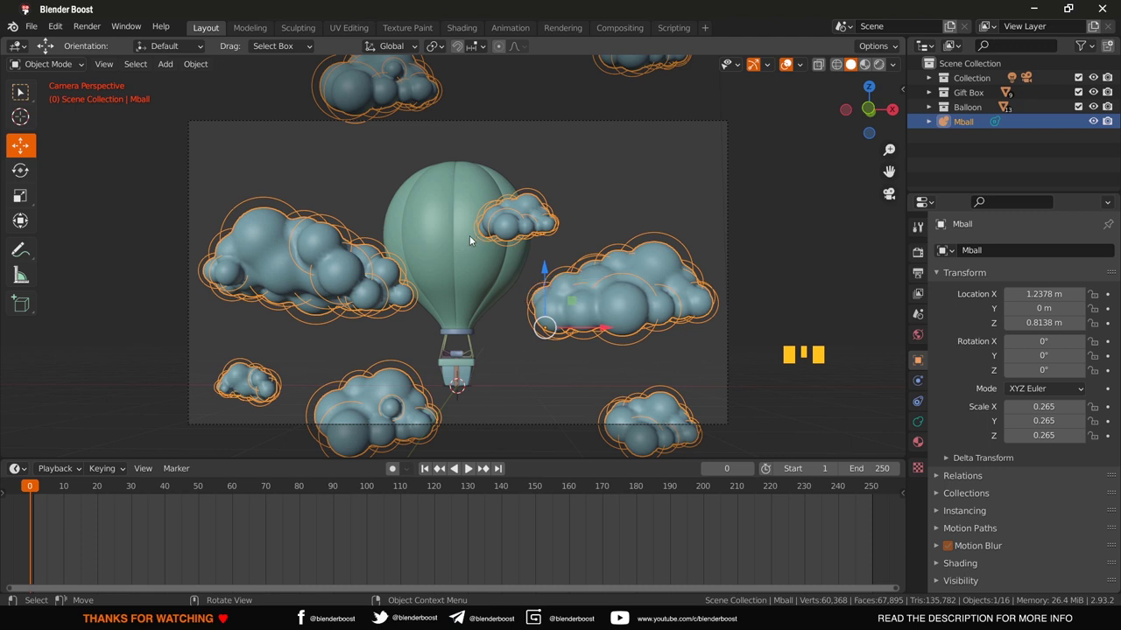
pyautogui.scroll(3)
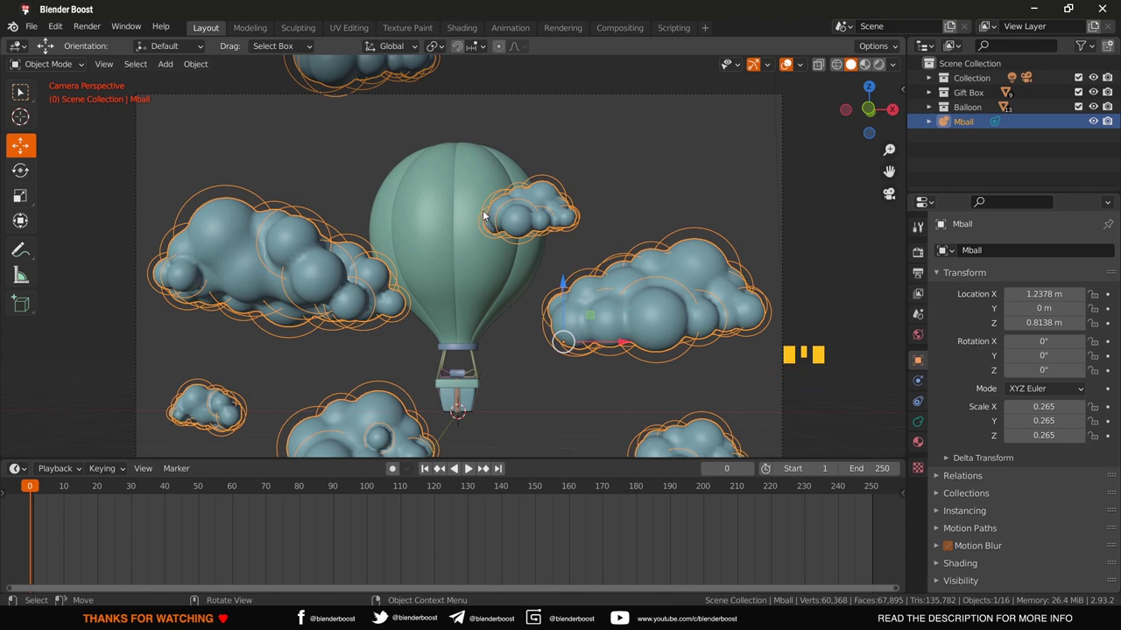
pyautogui.scroll(3)
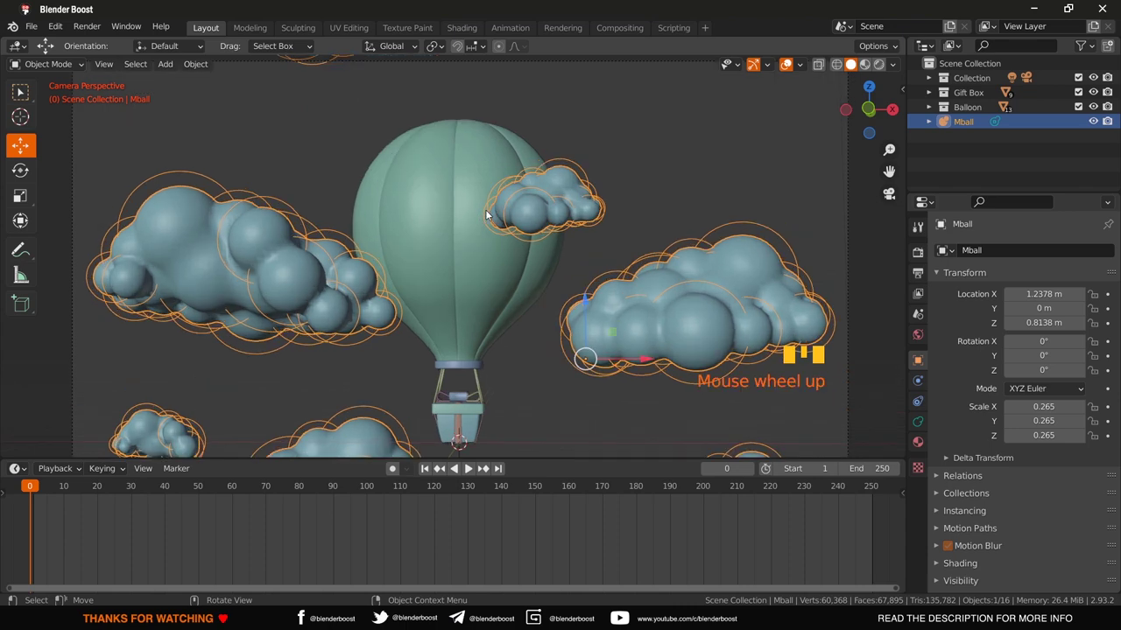
pyautogui.scroll(3)
pyautogui.scroll(-3)
pyautogui.scroll(3)
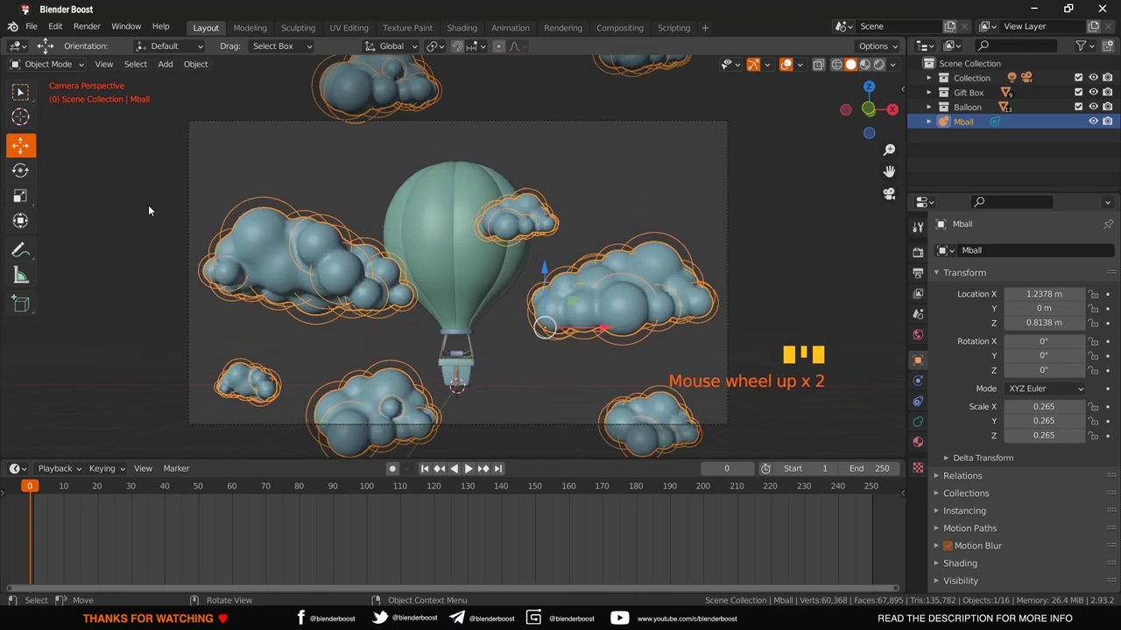
# Step: With the Cursor tool, set the 3D cursor at the balloon's top edge
pyautogui.moveTo(13, 120); pyautogui.dragTo(482, 235)
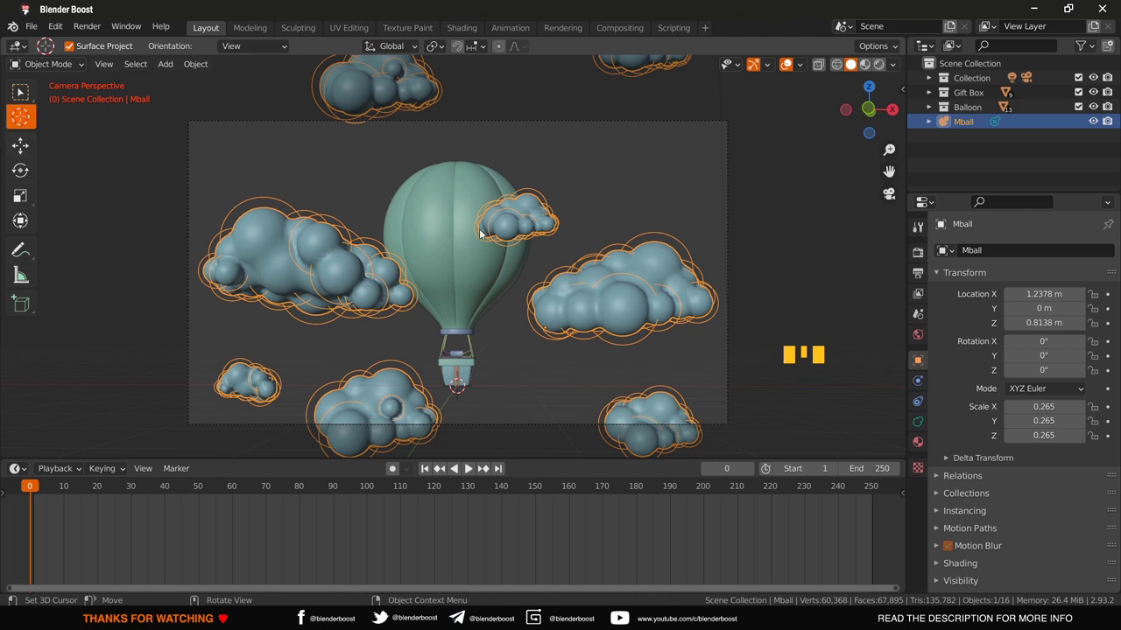
pyautogui.click(481, 232)
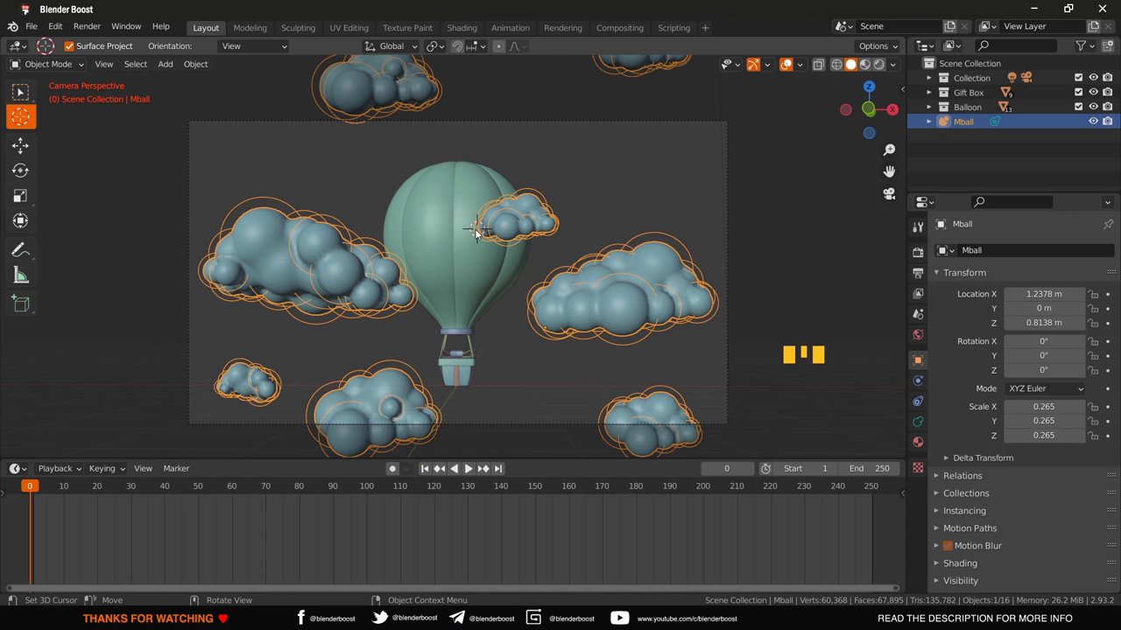
pyautogui.scroll(3)
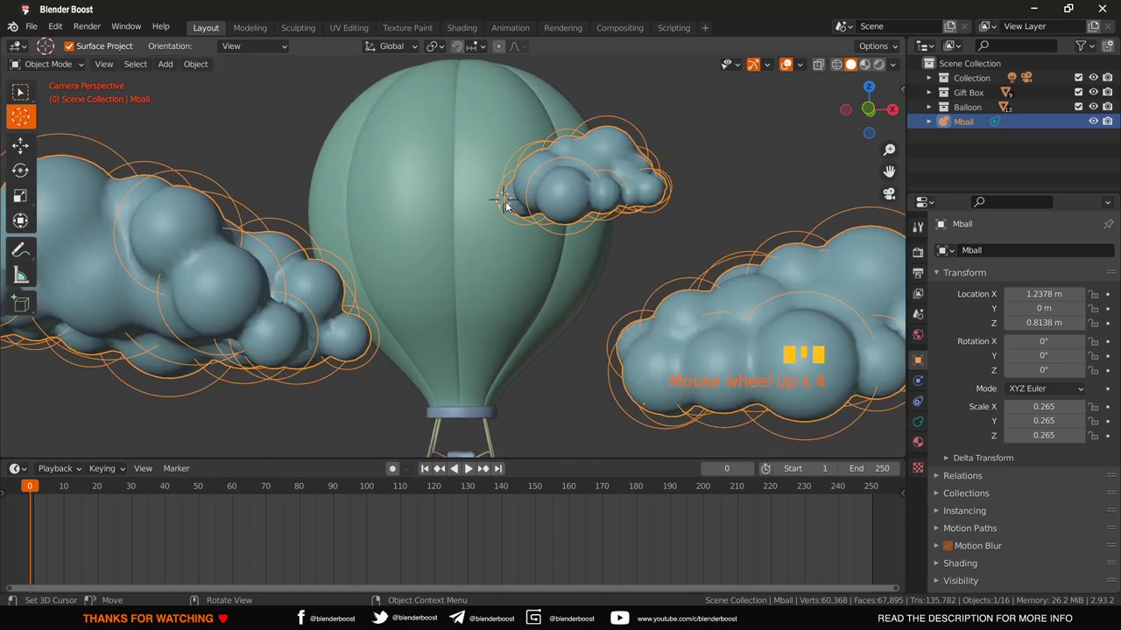
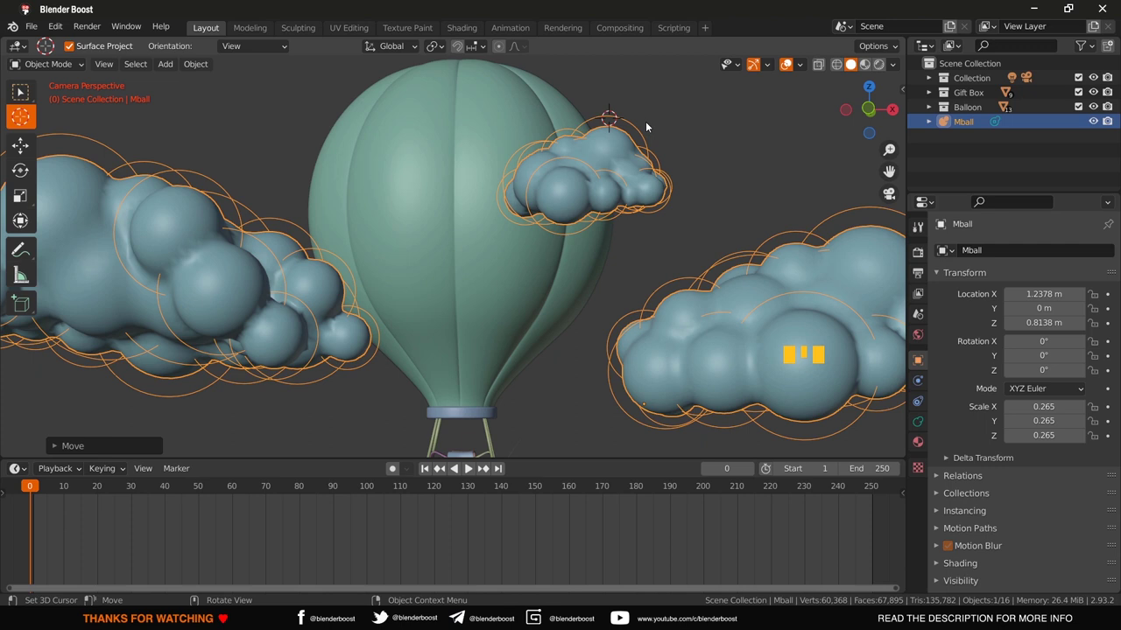
pyautogui.scroll(-3)
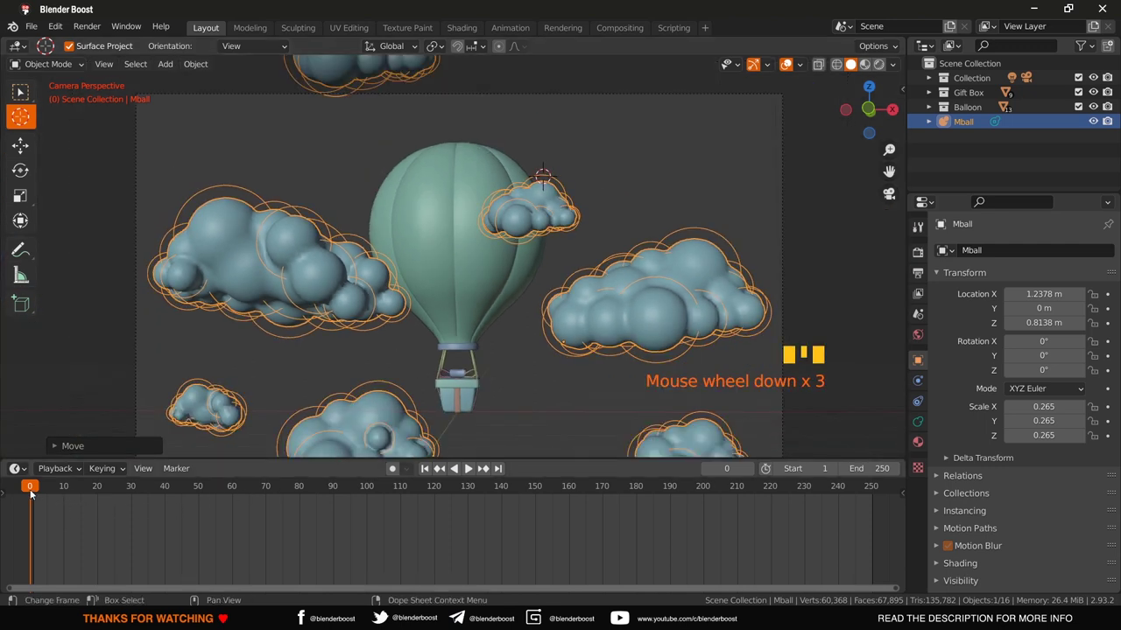
# Step: Insert a location keyframe for the cloud metaball at frame 0
pyautogui.click(36, 491)
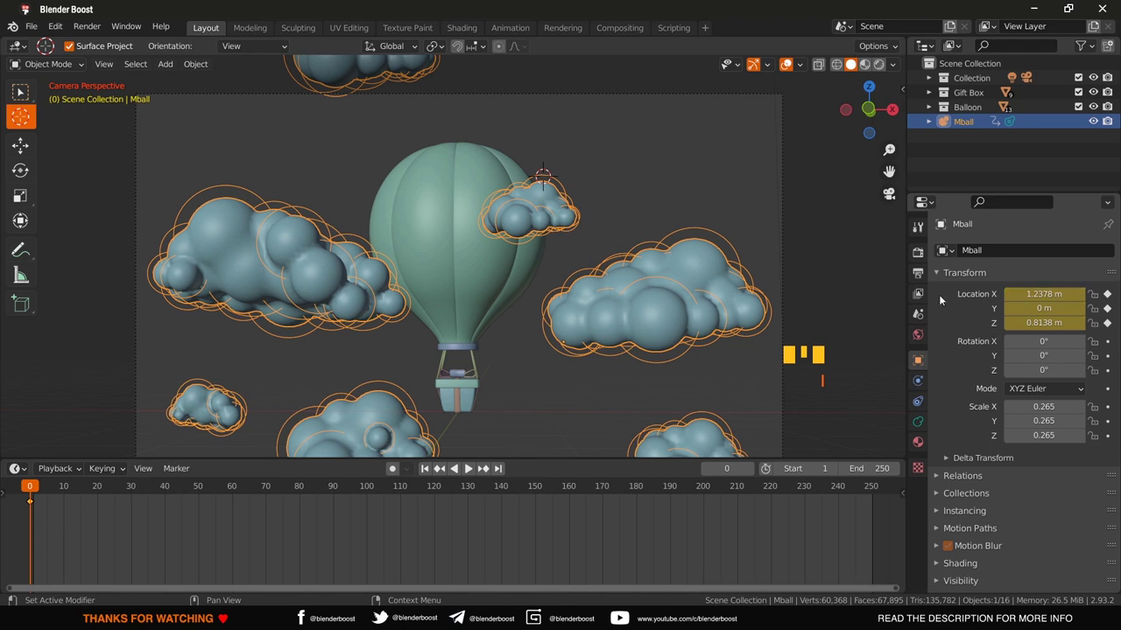
pyautogui.scroll(3)
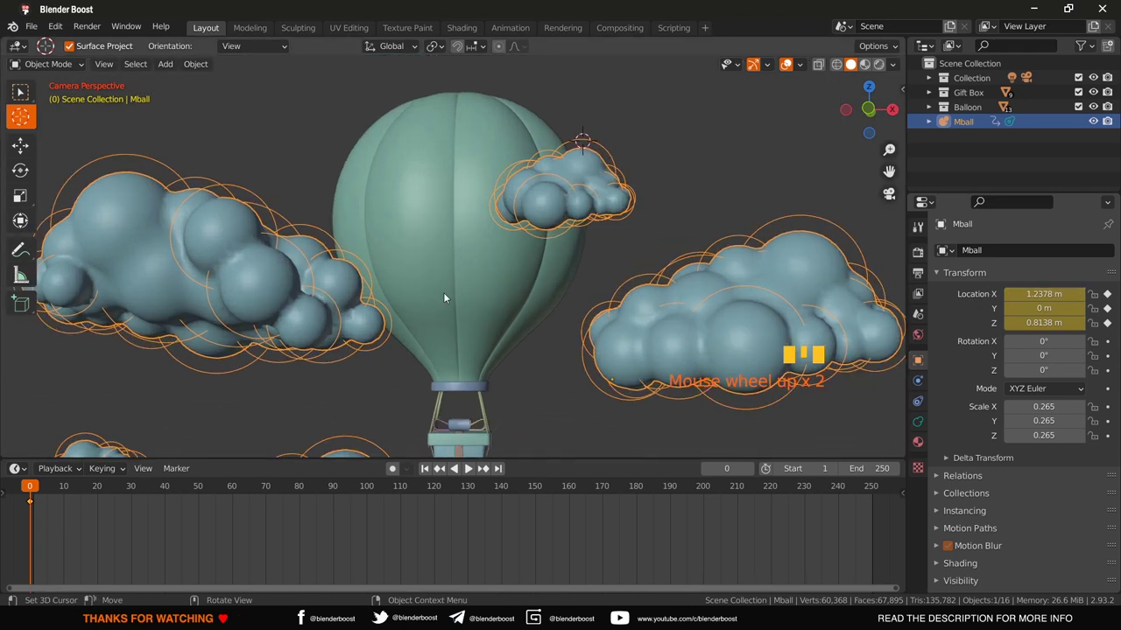
pyautogui.scroll(-3)
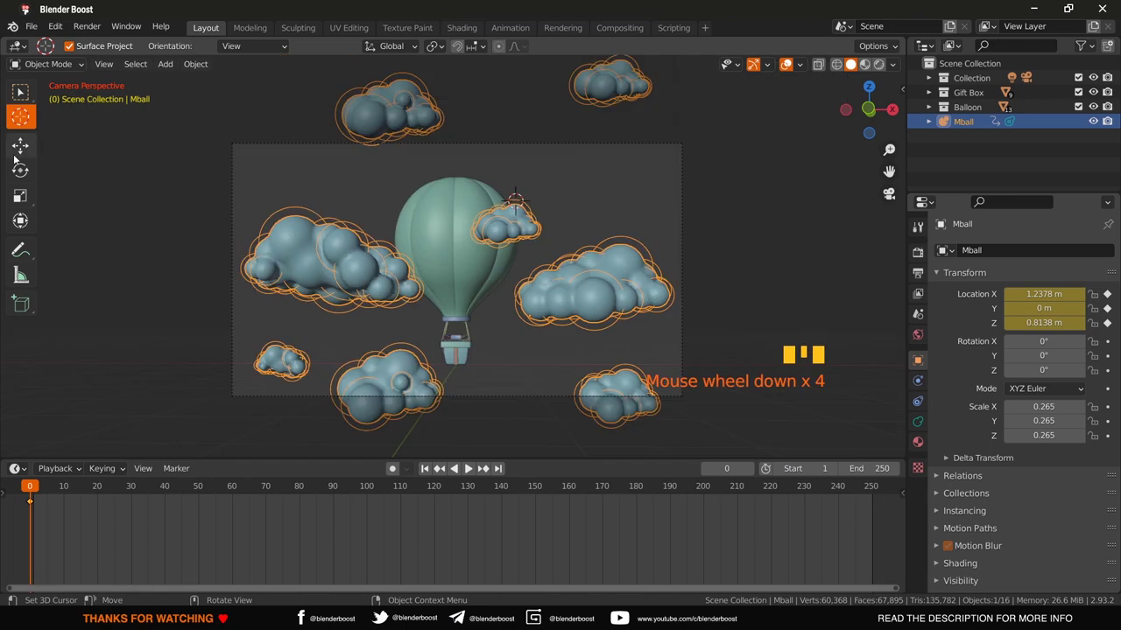
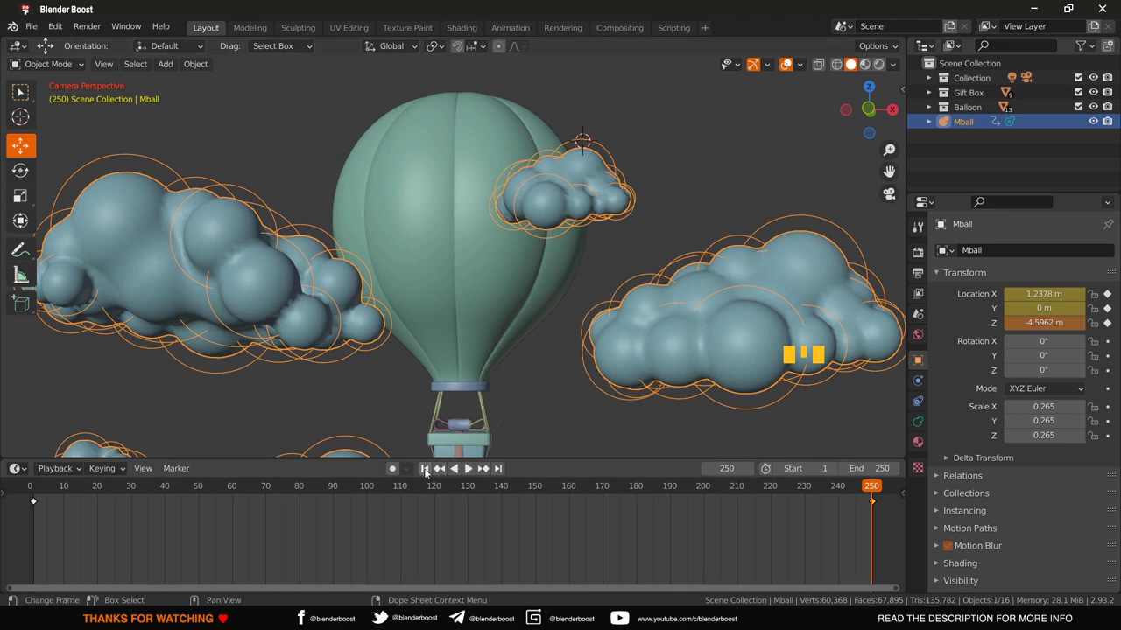
# Step: Scrub the timeline to frame 250 so the clouds' unkeyed Z edit resets to 0.8138 m
pyautogui.moveTo(427, 475); pyautogui.dragTo(861, 499)
# Step: Start moving the cloud metaball downward in Z at frame 250
pyautogui.press('Delete')
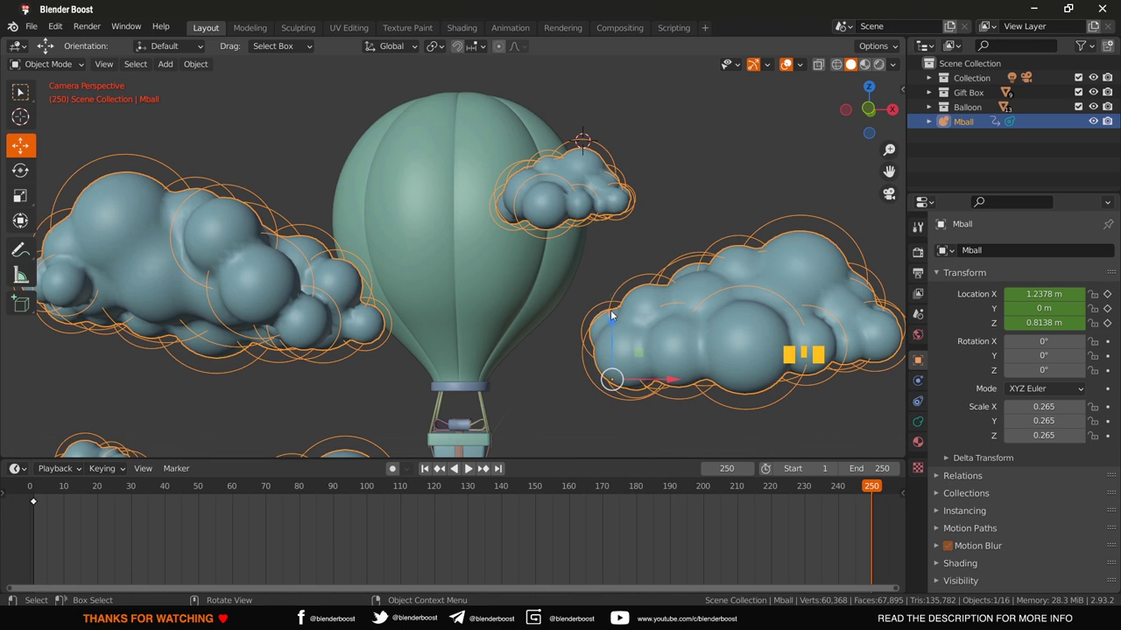
pyautogui.click(614, 328)
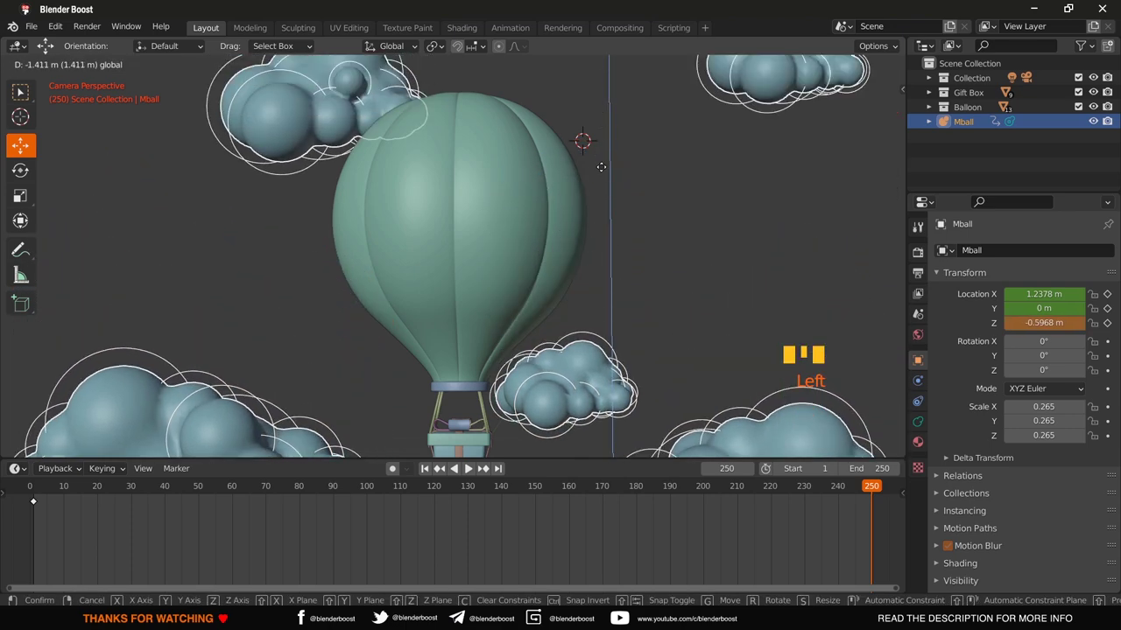
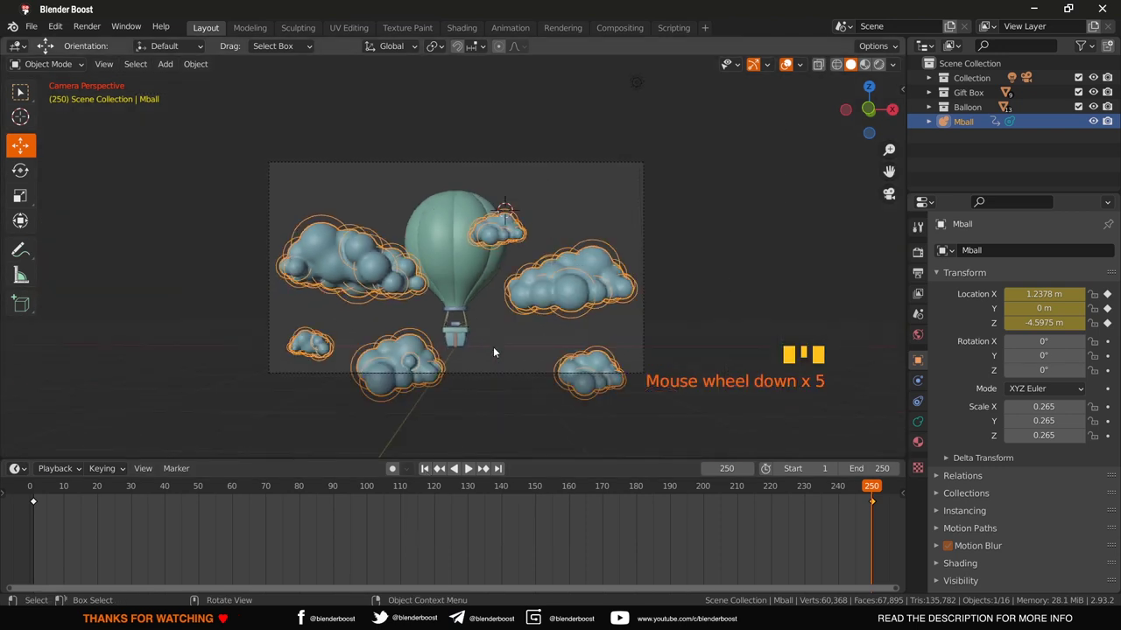
# Step: Play and pause the cloud animation a few times in camera view, leaving playback stopped
pyautogui.press('space')
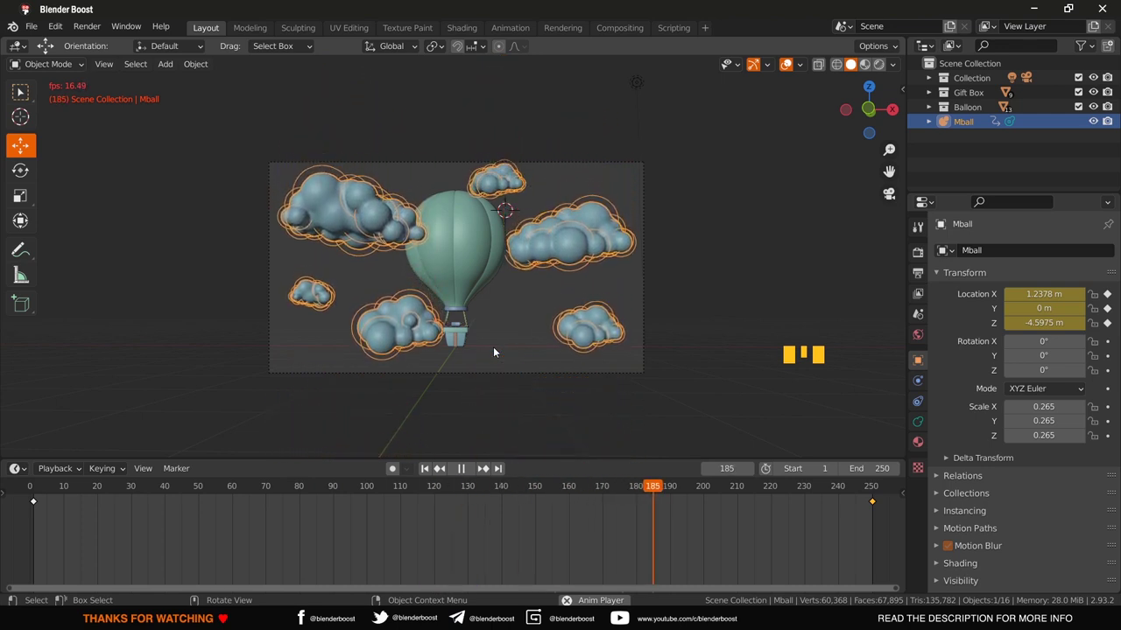
pyautogui.moveTo(497, 354); pyautogui.dragTo(497, 354)
pyautogui.press('space')
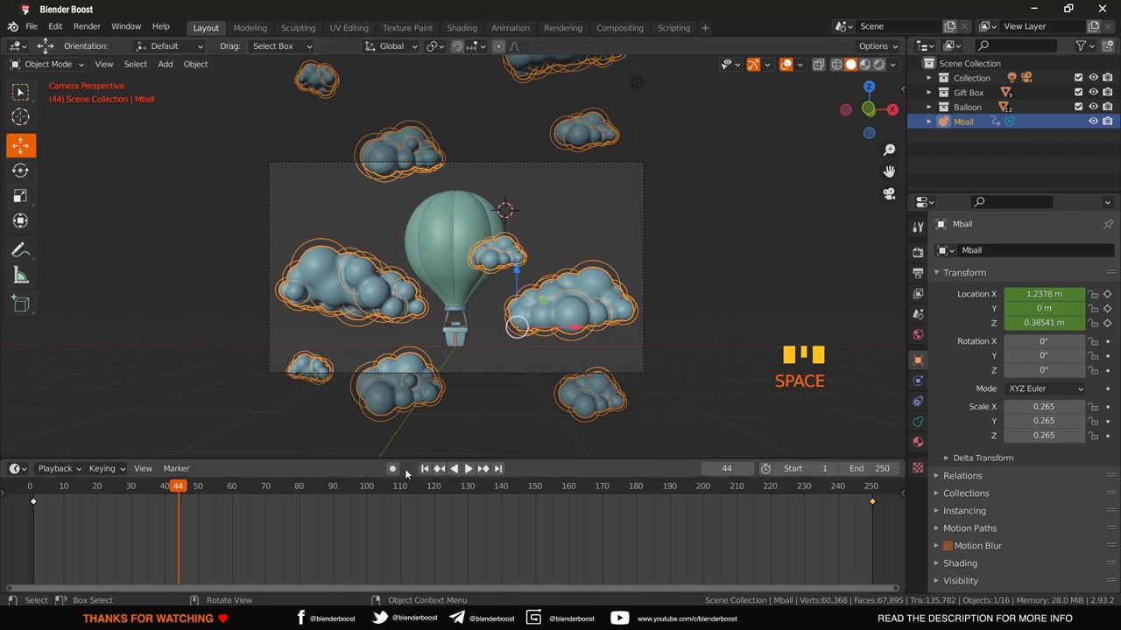
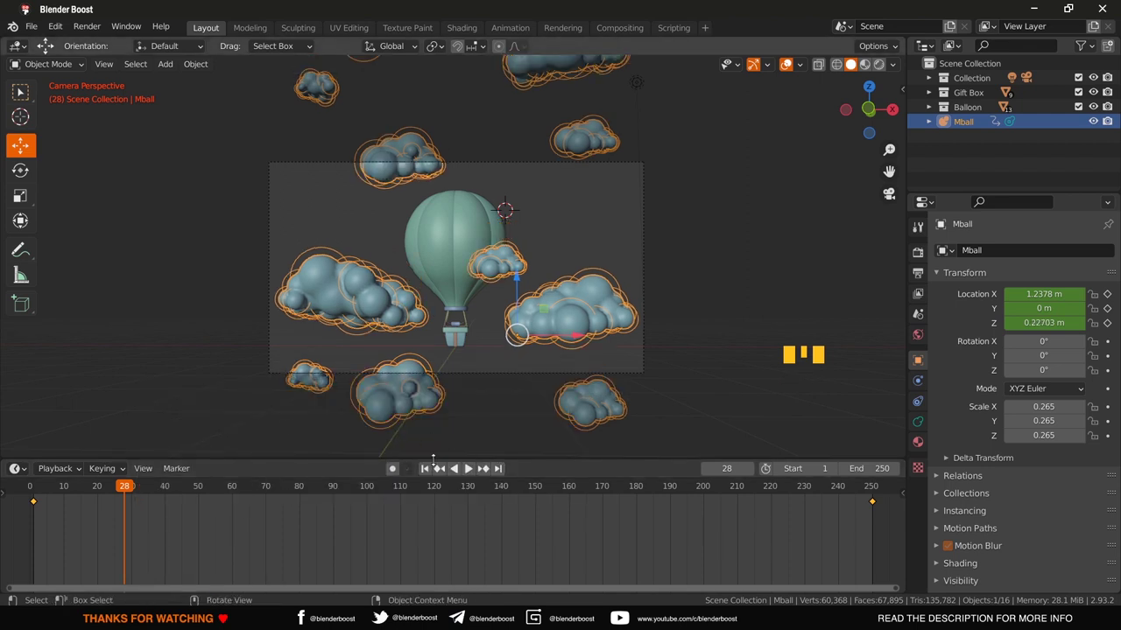
pyautogui.moveTo(430, 470); pyautogui.dragTo(430, 470)
pyautogui.press('space')
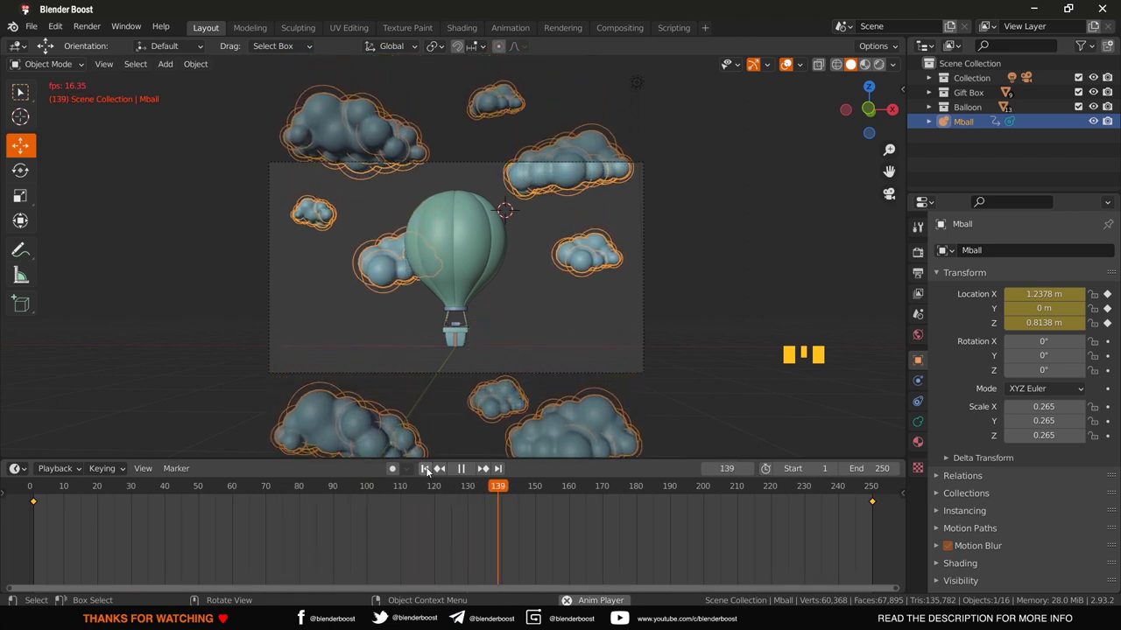
pyautogui.moveTo(430, 470); pyautogui.dragTo(430, 471)
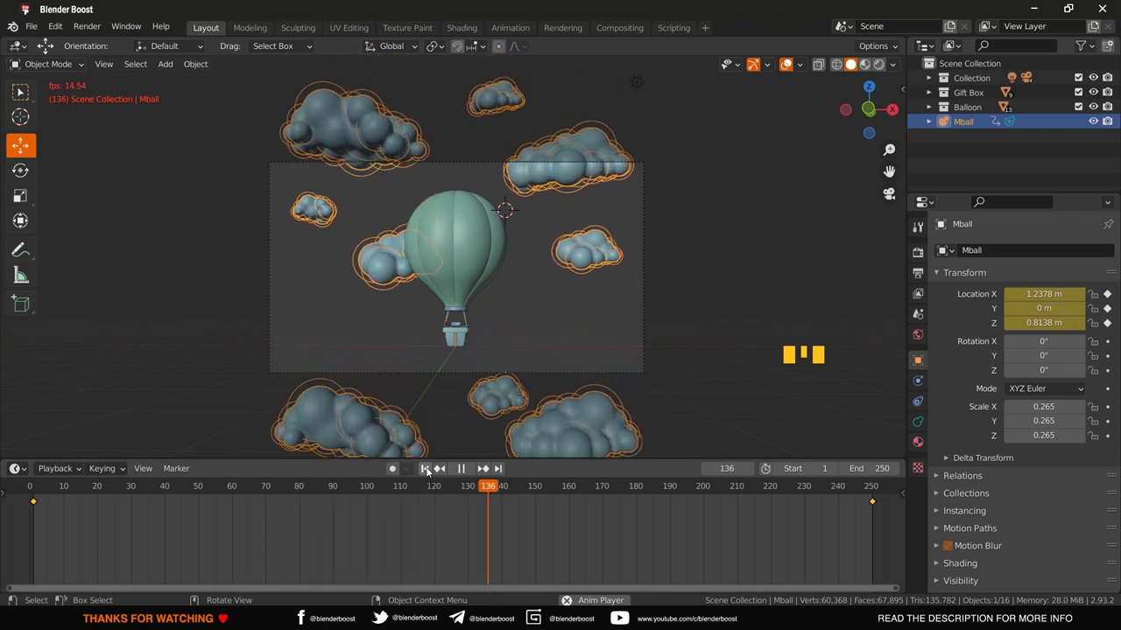
# Step: Return the animation to frame 1 and zoom the camera view in on the balloon
pyautogui.moveTo(469, 476); pyautogui.dragTo(466, 304)
pyautogui.scroll(3)
# Step: Select the balloon's Sphere object in the viewport
pyautogui.click(466, 303)
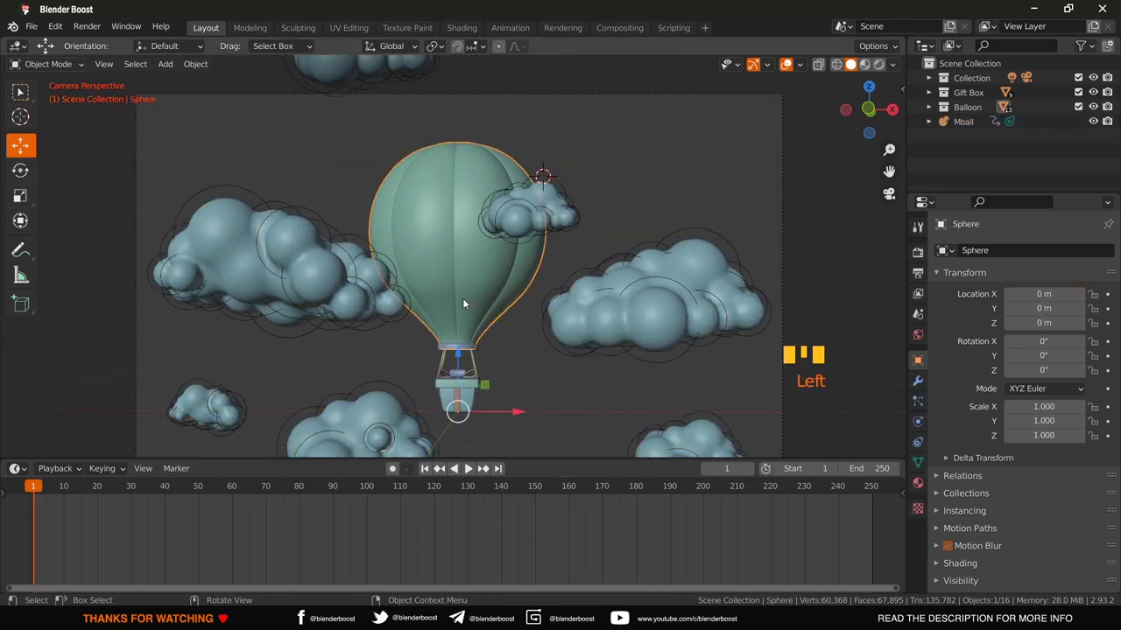
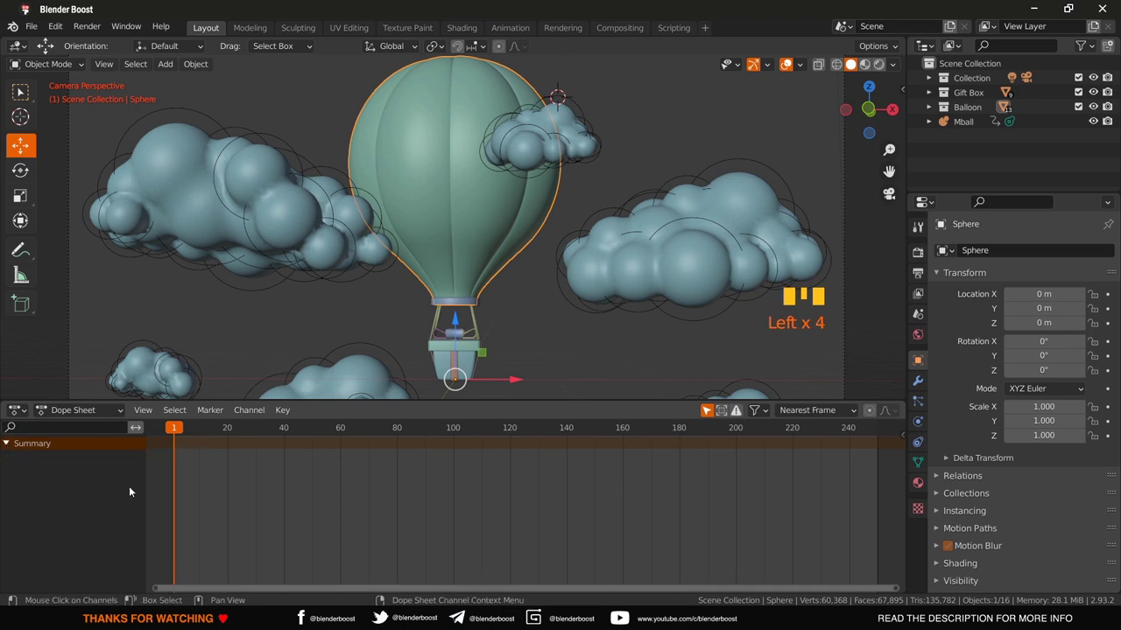
# Step: Keyframe the balloon's location at frame 1 and expand Object Transforms to list its X, Y, Z channels
pyautogui.moveTo(561, 235); pyautogui.dragTo(518, 183)
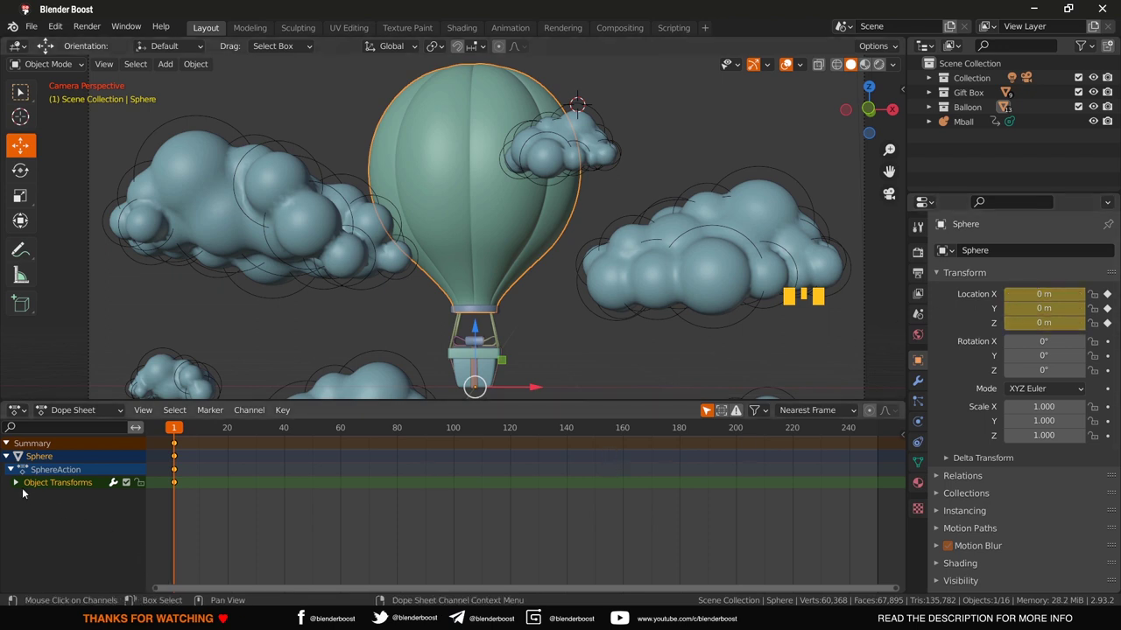
pyautogui.click(18, 483)
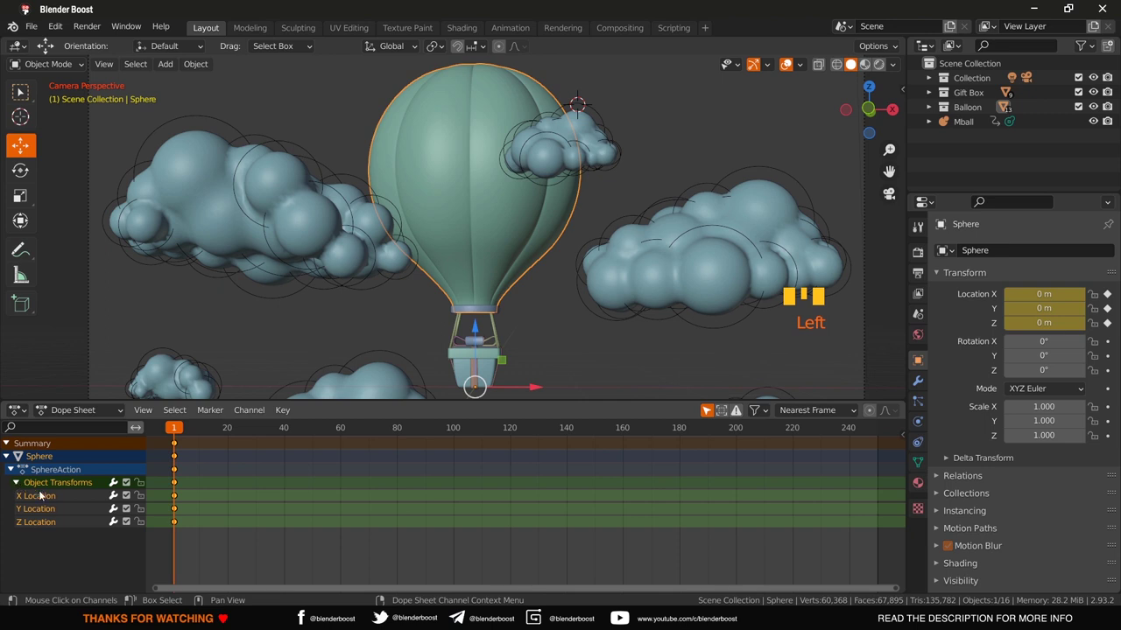
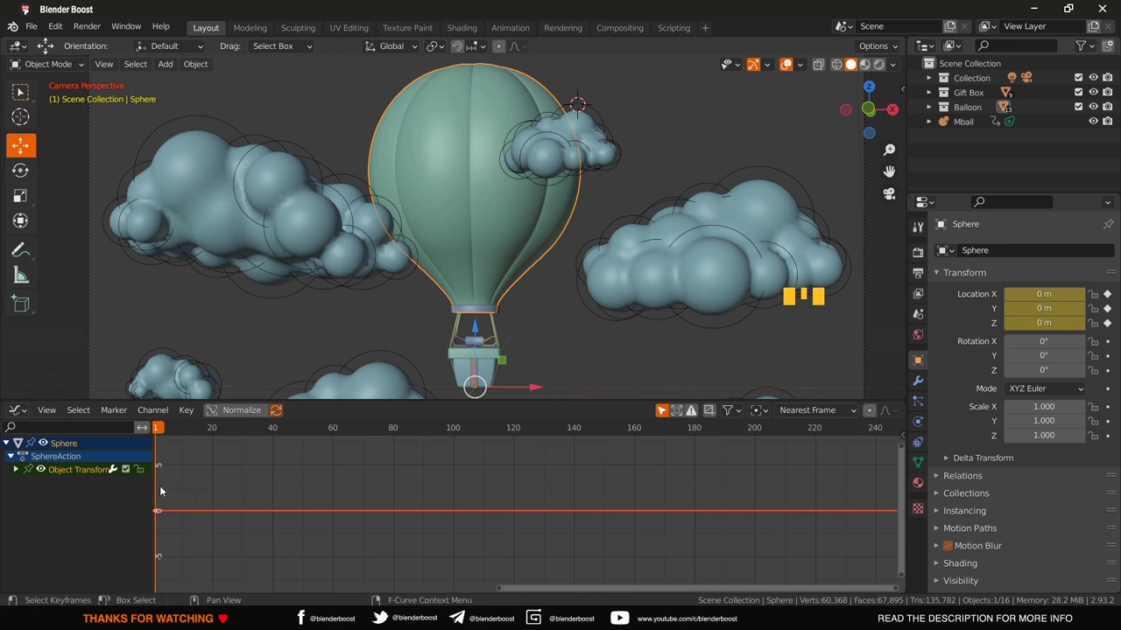
# Step: Isolate the balloon's Z Location curve in the Graph Editor and reveal the N sidebar
pyautogui.click(19, 472)
pyautogui.click(72, 483)
pyautogui.click(69, 492)
pyautogui.click(64, 503)
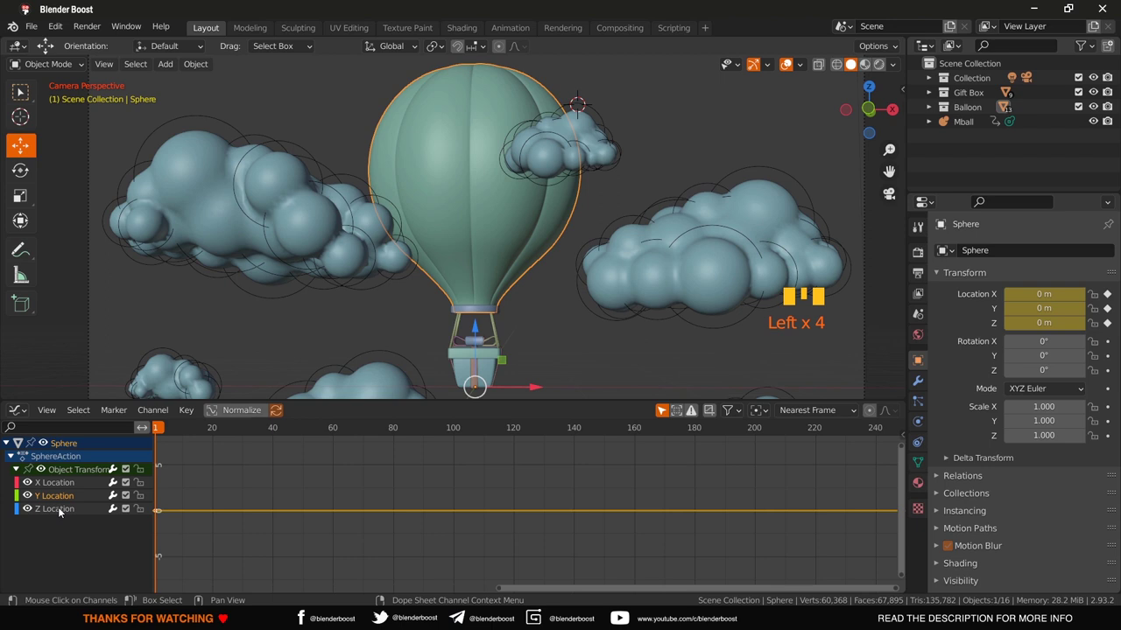
pyautogui.click(61, 516)
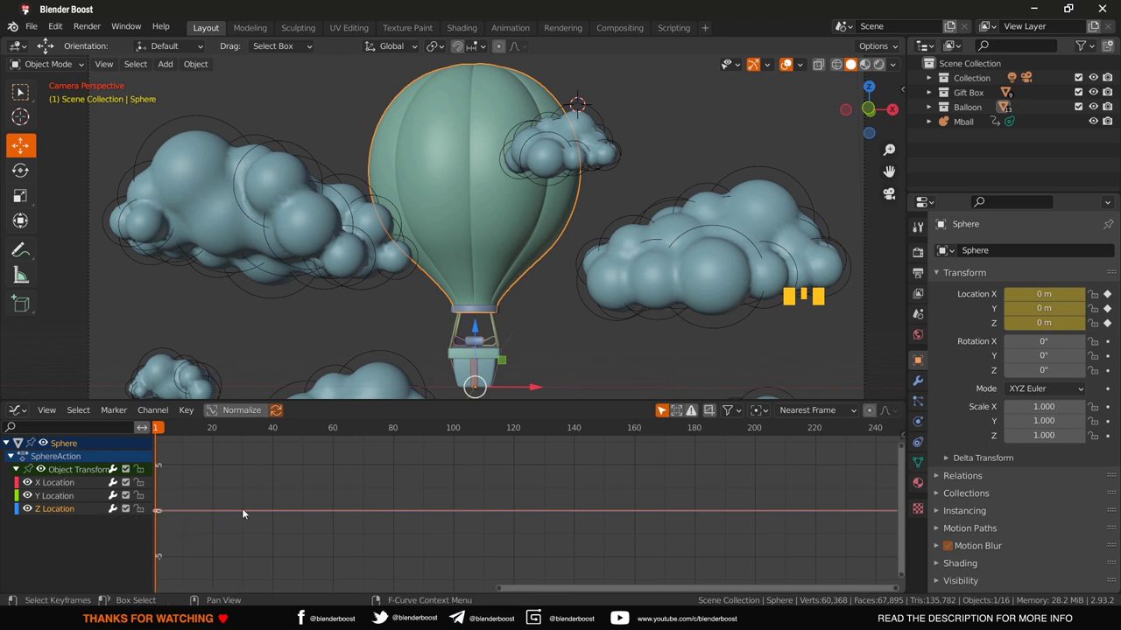
pyautogui.press('n')
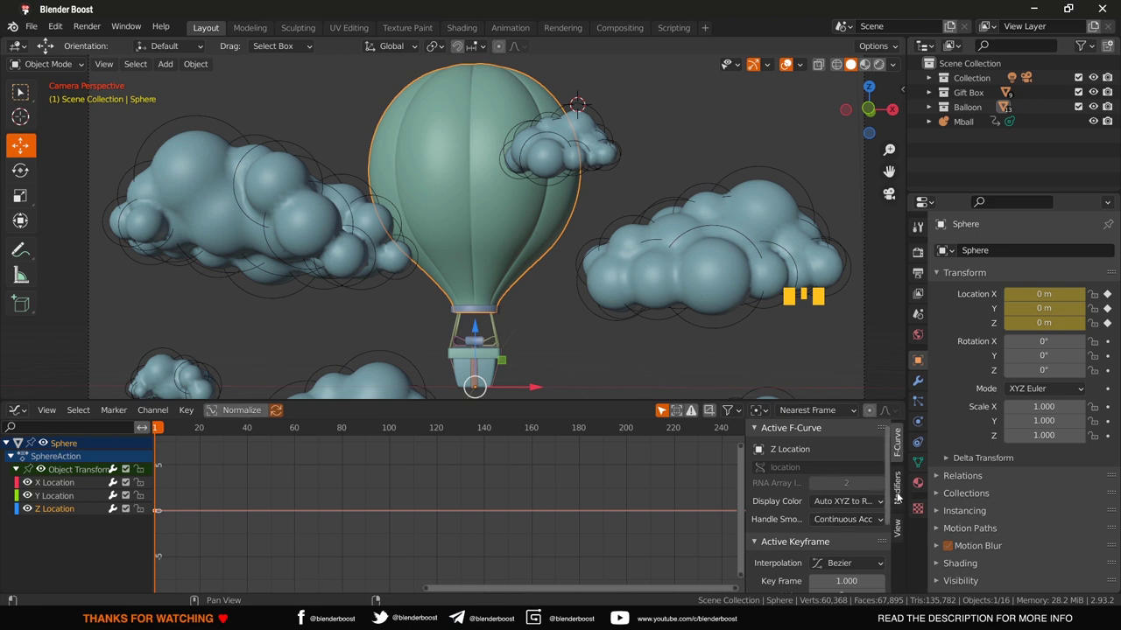
# Step: Add a Noise modifier to the Z Location curve, preview the wobble, then undo the overly strong noise
pyautogui.click(900, 490)
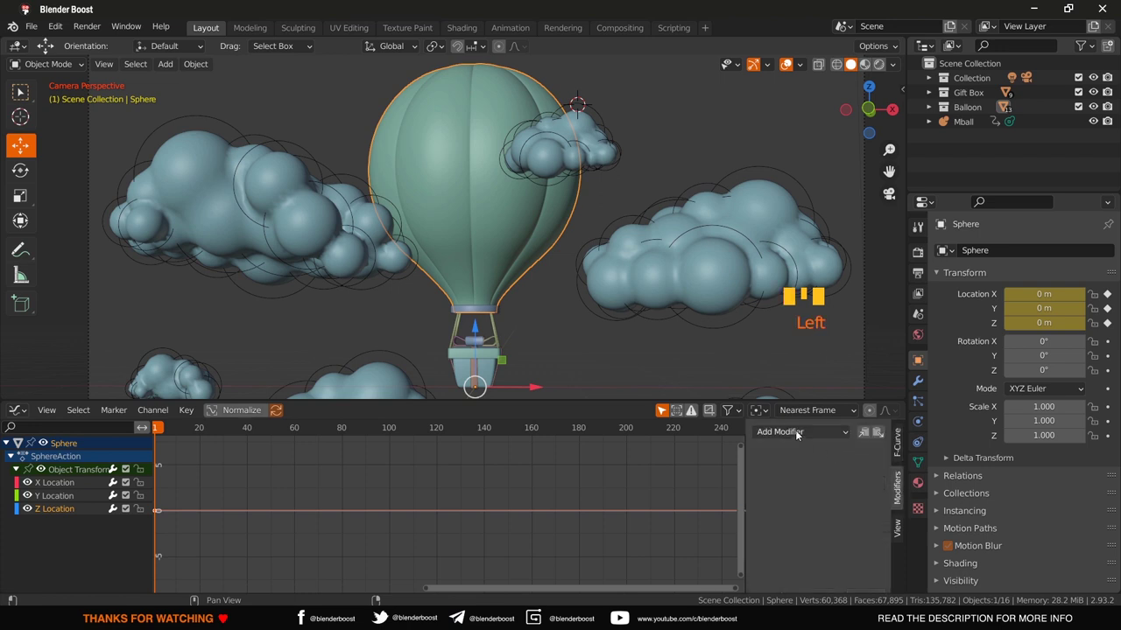
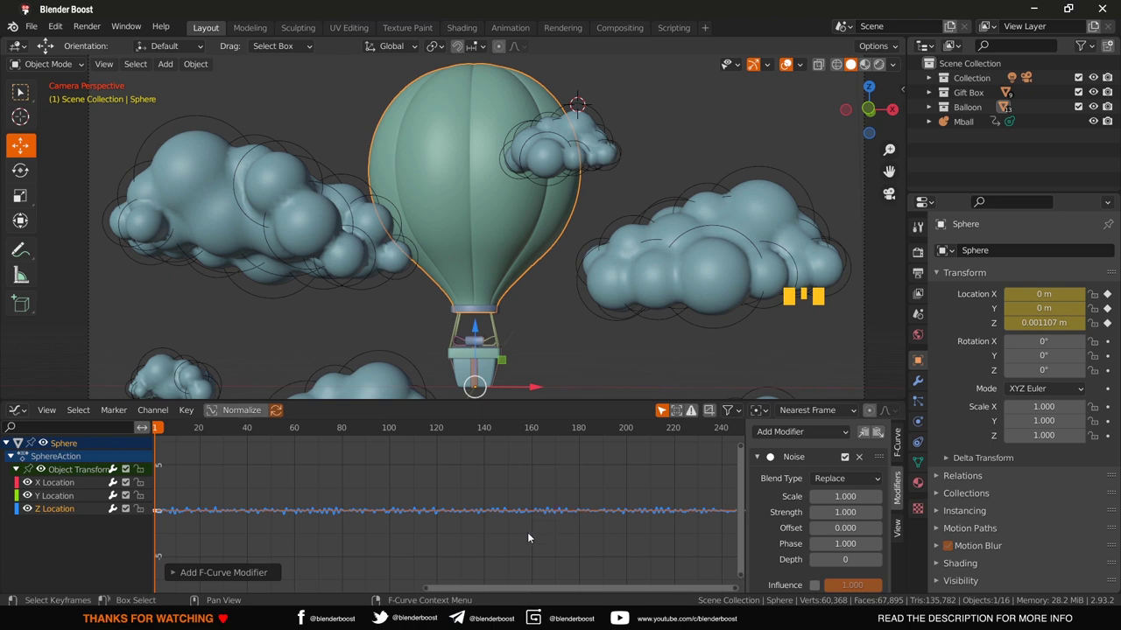
pyautogui.press('space')
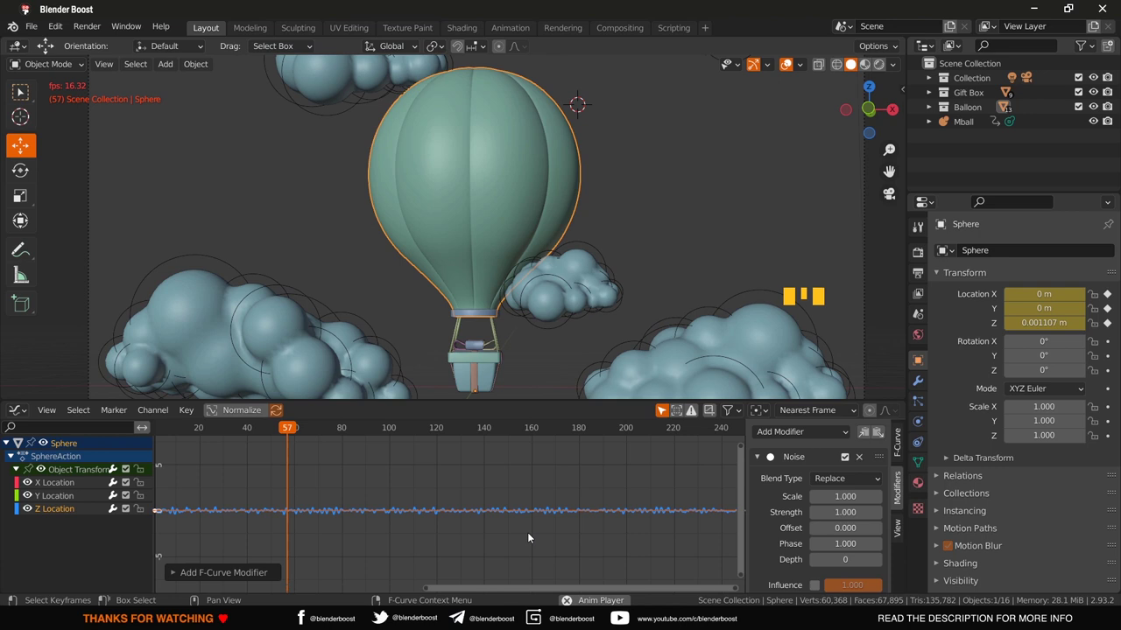
pyautogui.press('space')
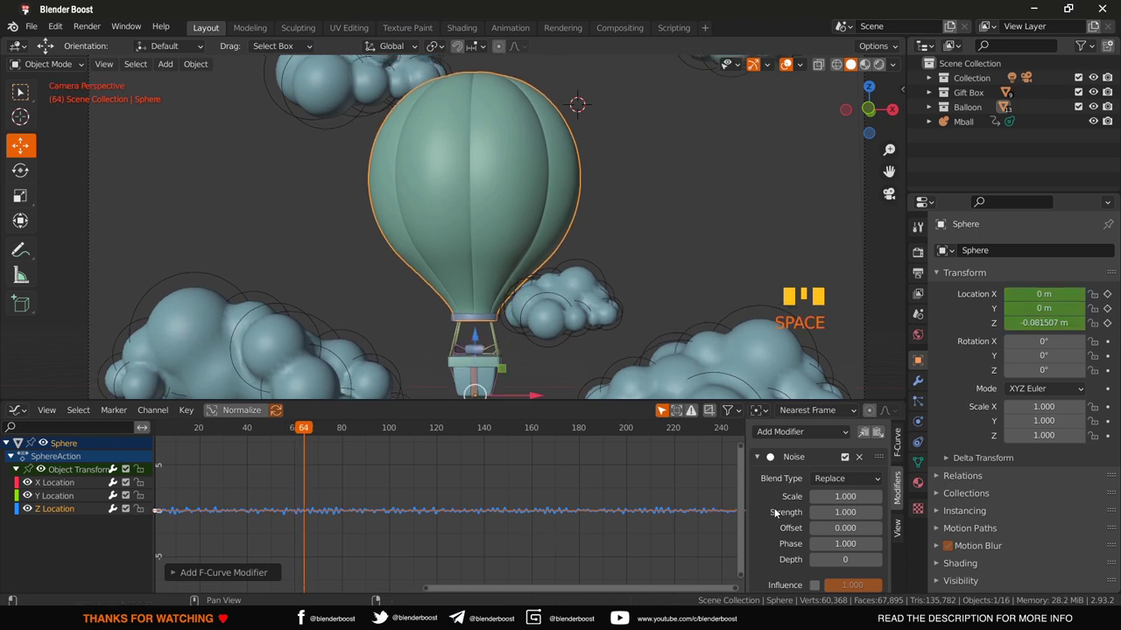
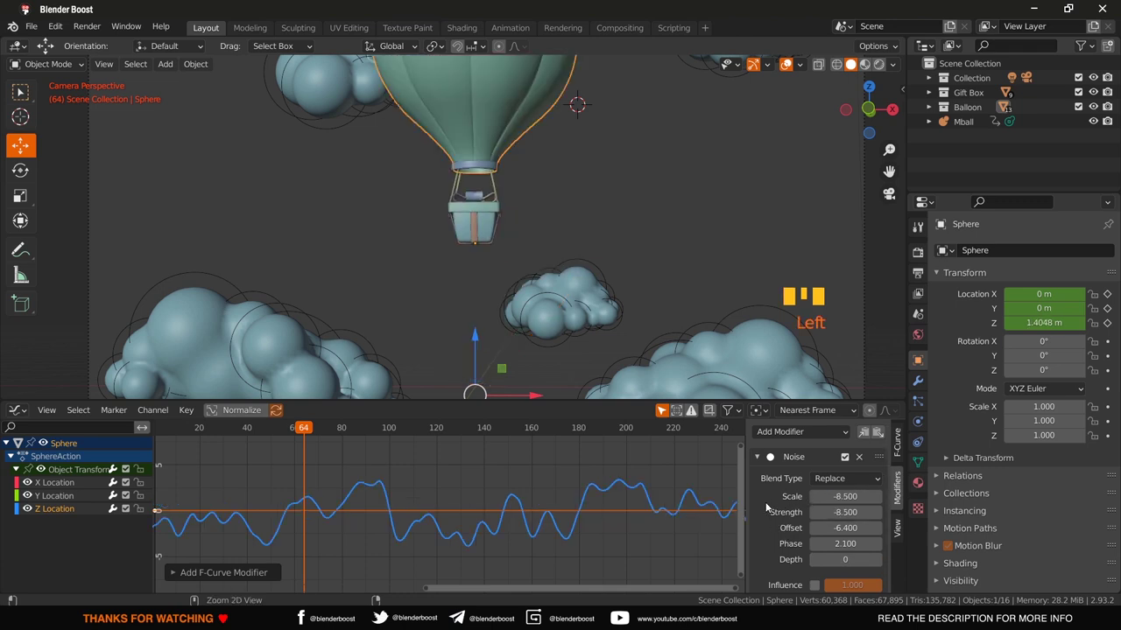
pyautogui.press('ctrl+z')
# Step: Undo back to the flat Z curve, re-add gentler Noise with larger scale and lower strength, and preview it
pyautogui.press('ctrl+z')
pyautogui.press('ctrl+z')
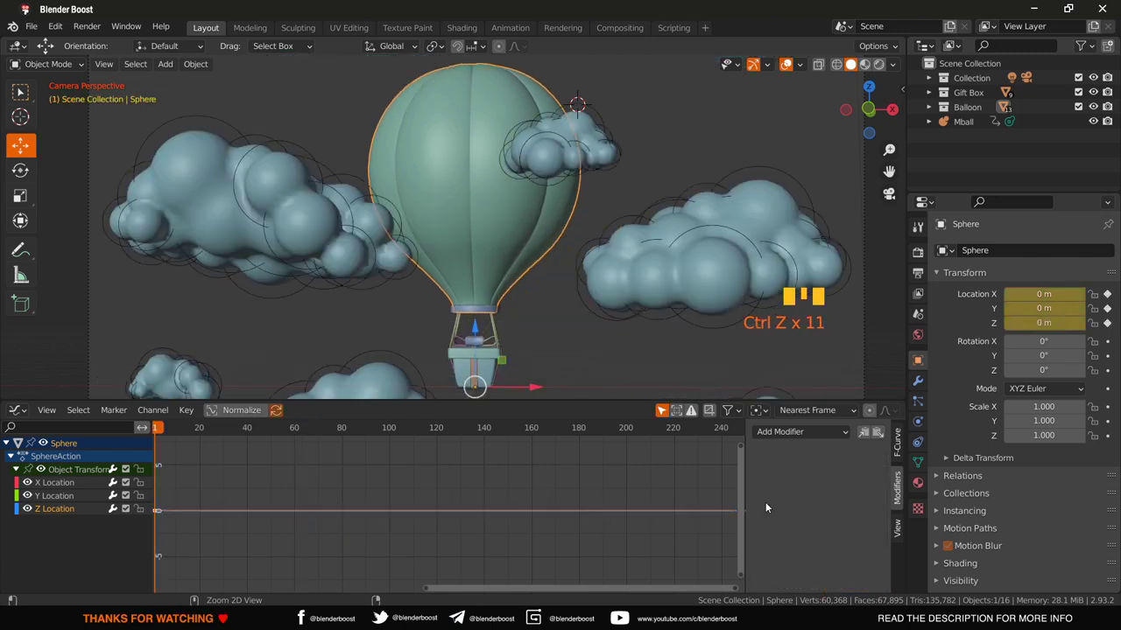
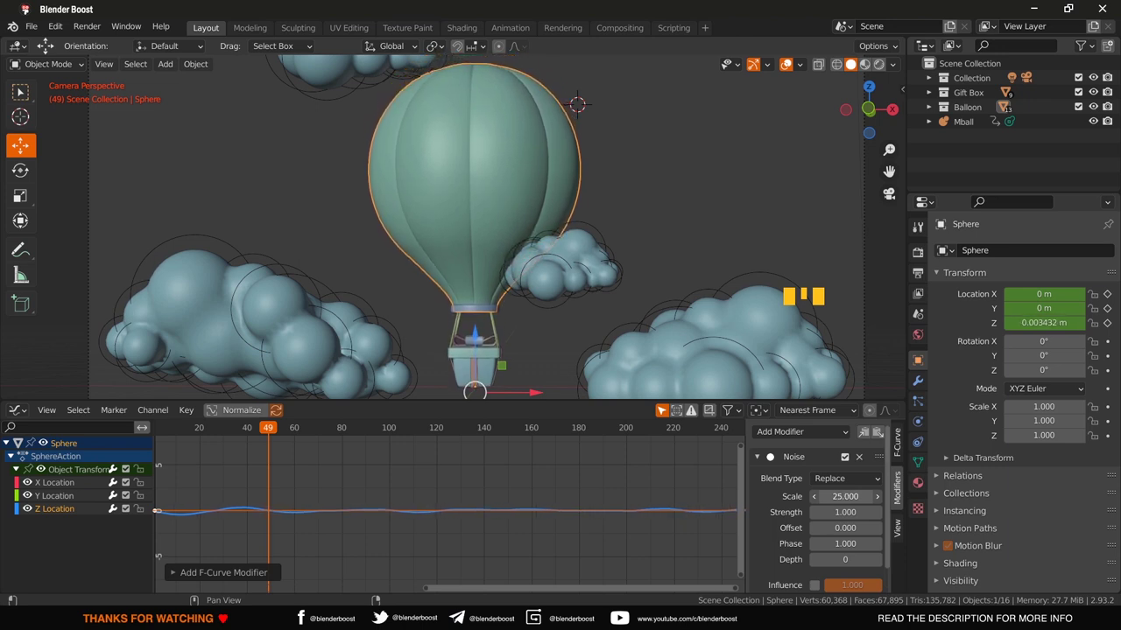
pyautogui.press('space')
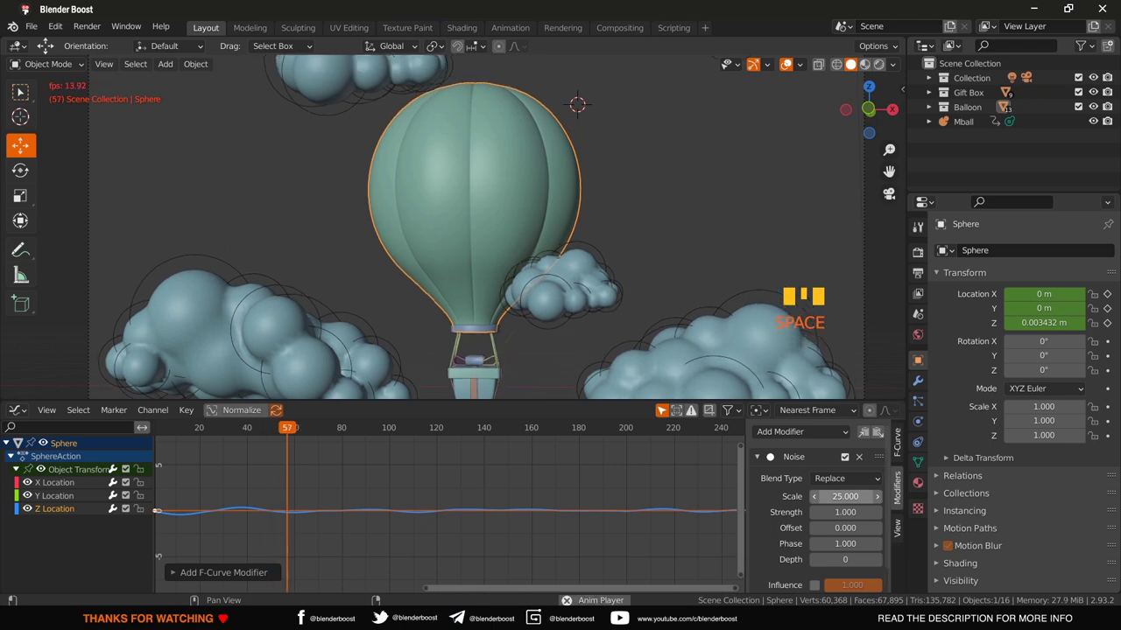
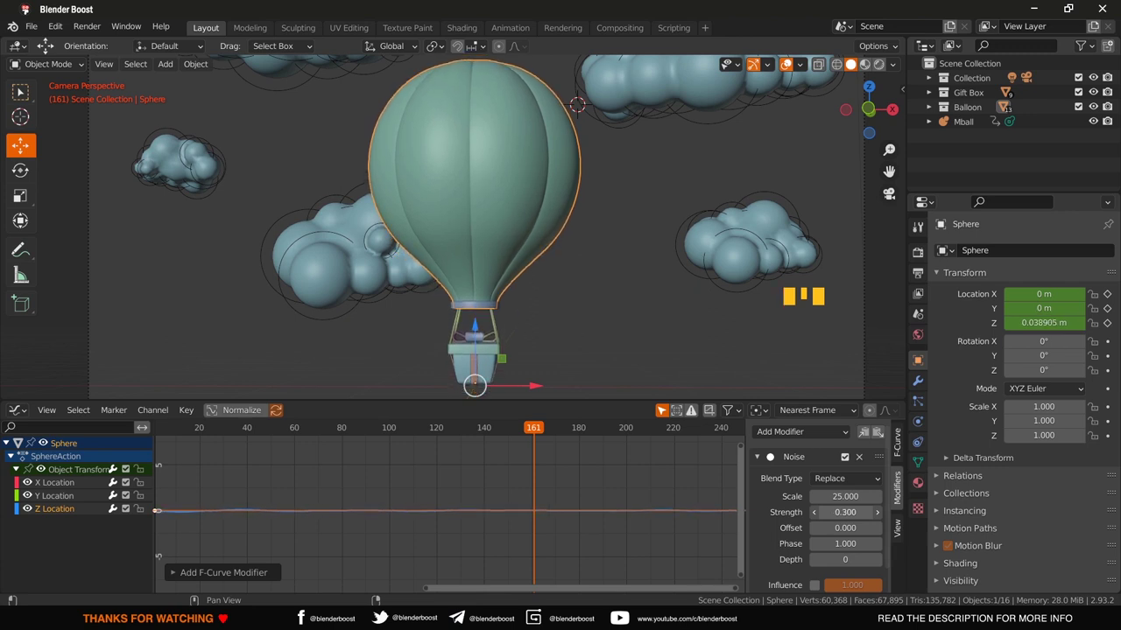
# Step: Replay the softer bobbing, stop around frame 95 and zoom out the graph
pyautogui.press('space')
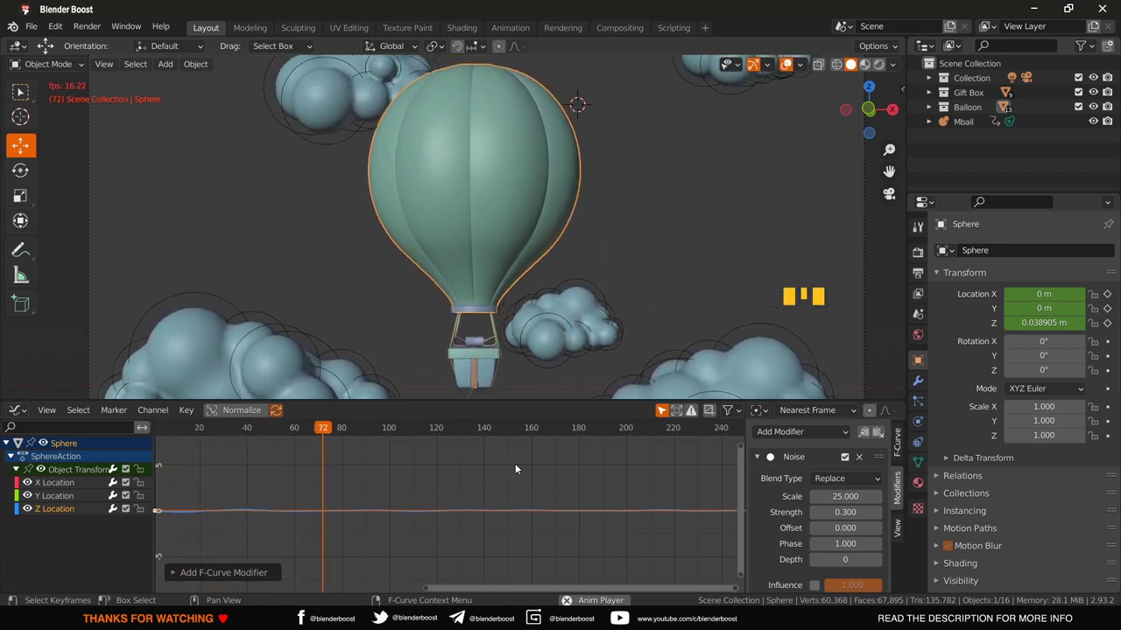
pyautogui.press('space')
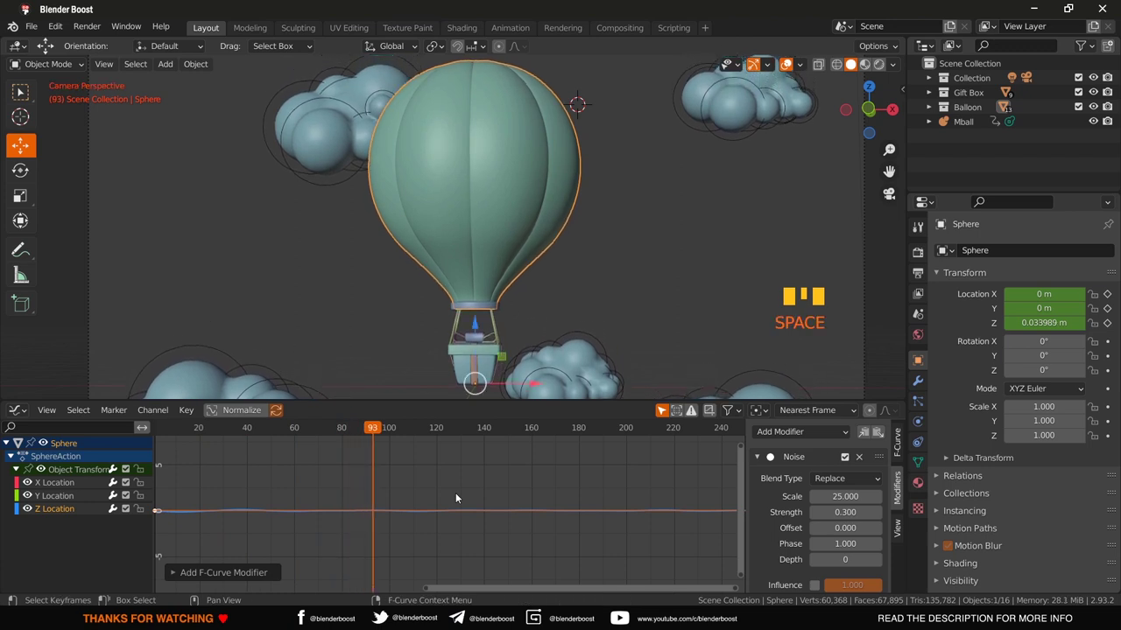
pyautogui.scroll(-3)
pyautogui.scroll(-3)
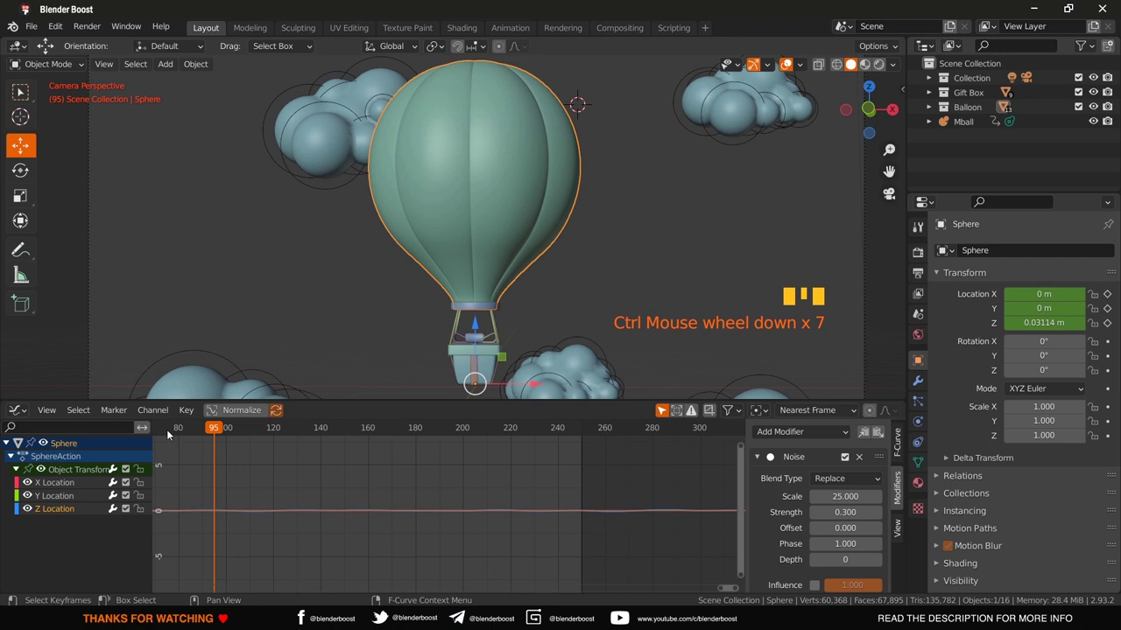
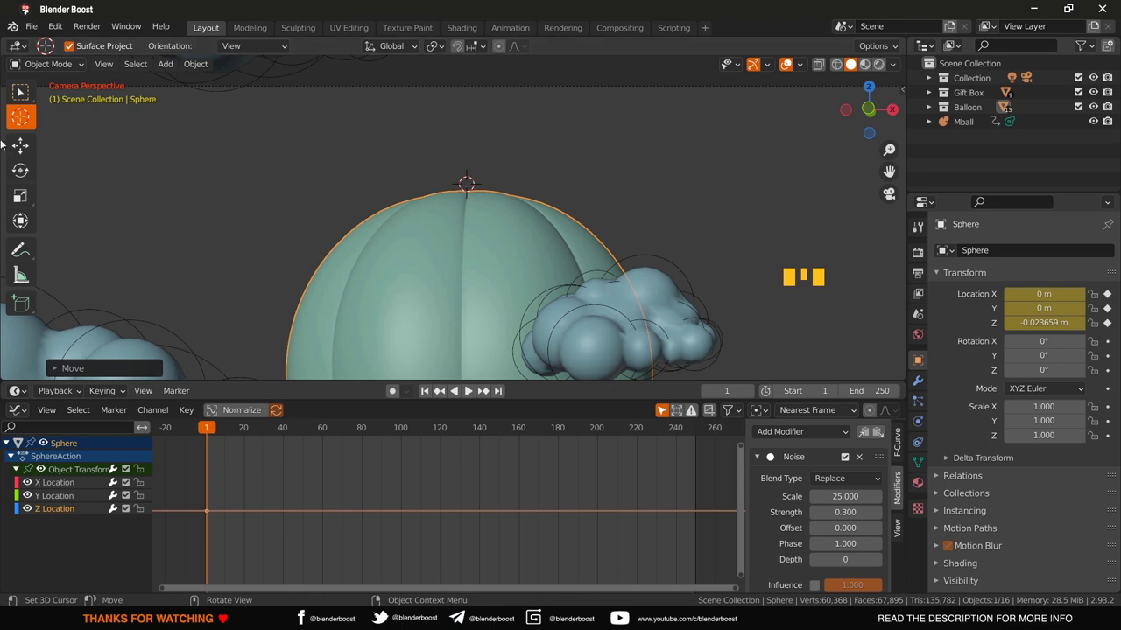
# Step: Preview the balloon's bobbing briefly and zoom the graph in around frames 112–130
pyautogui.moveTo(13, 147); pyautogui.dragTo(498, 392)
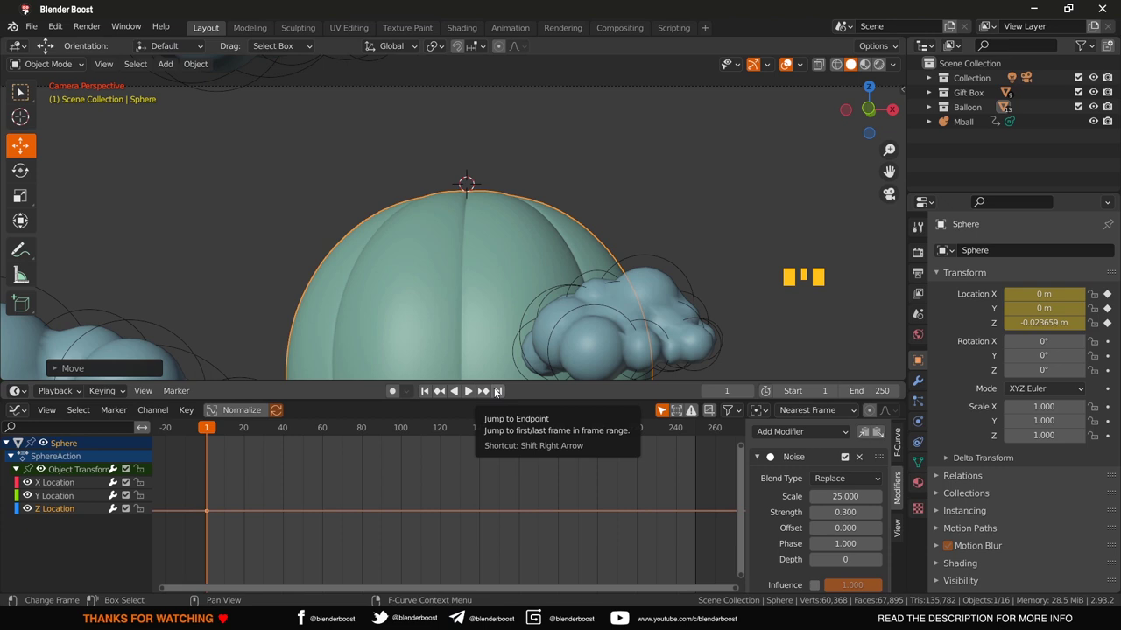
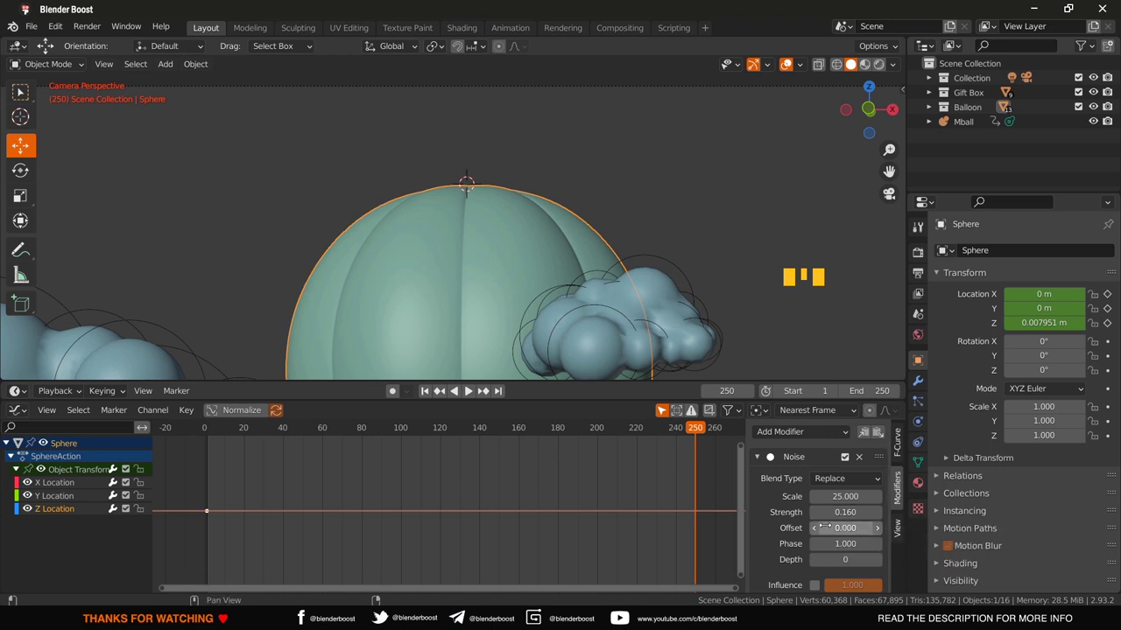
pyautogui.press('space')
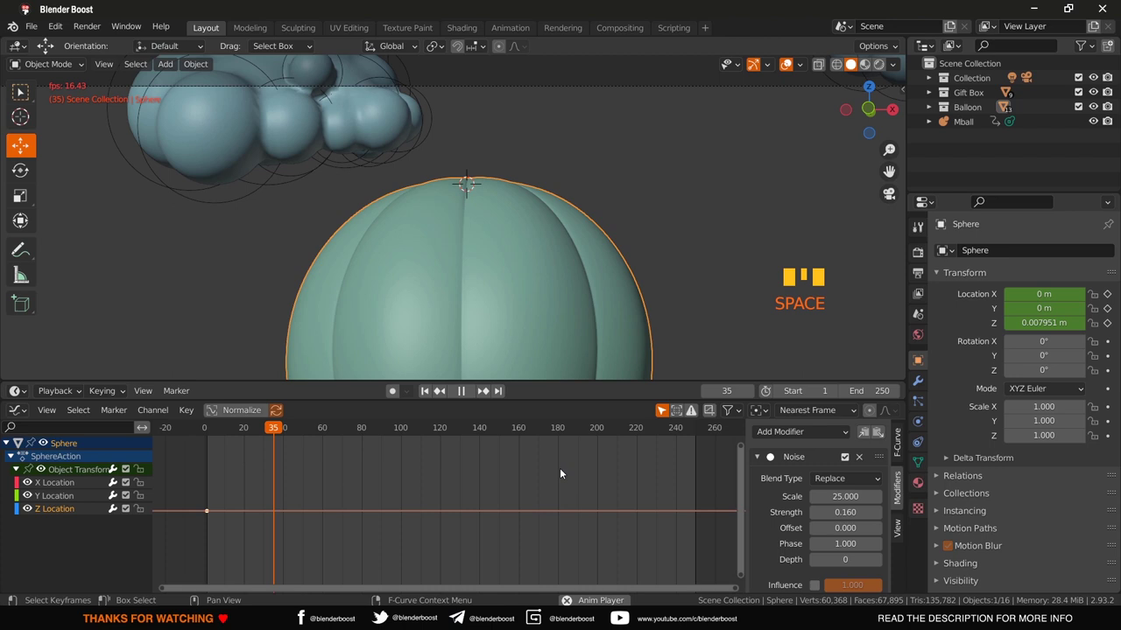
pyautogui.press('space')
pyautogui.scroll(3)
pyautogui.moveTo(446, 512); pyautogui.dragTo(446, 512)
pyautogui.scroll(3)
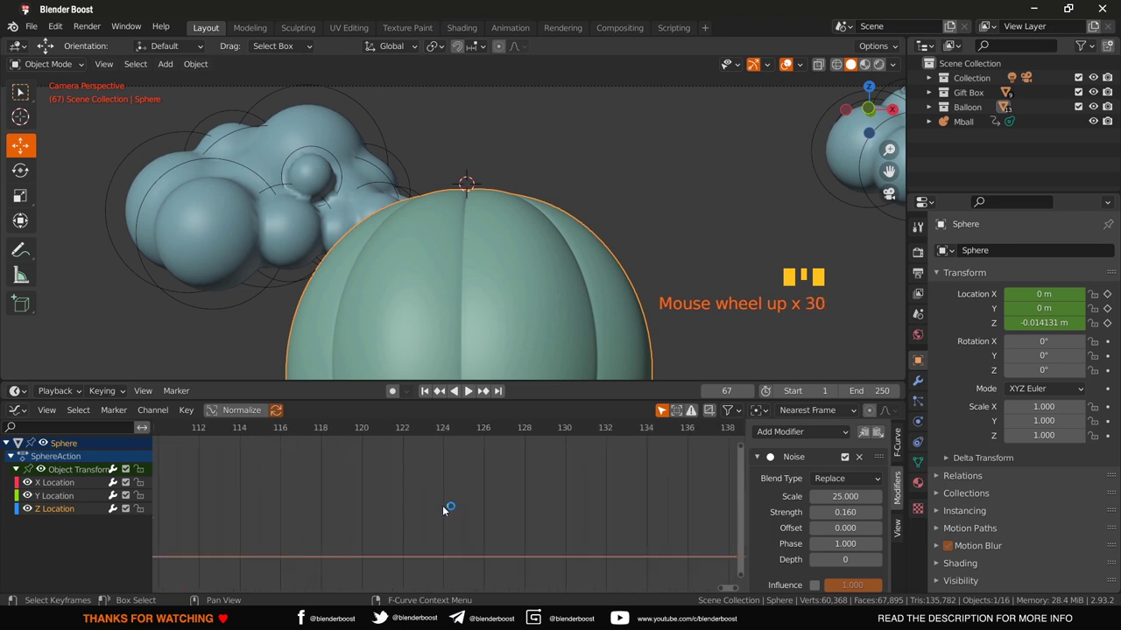
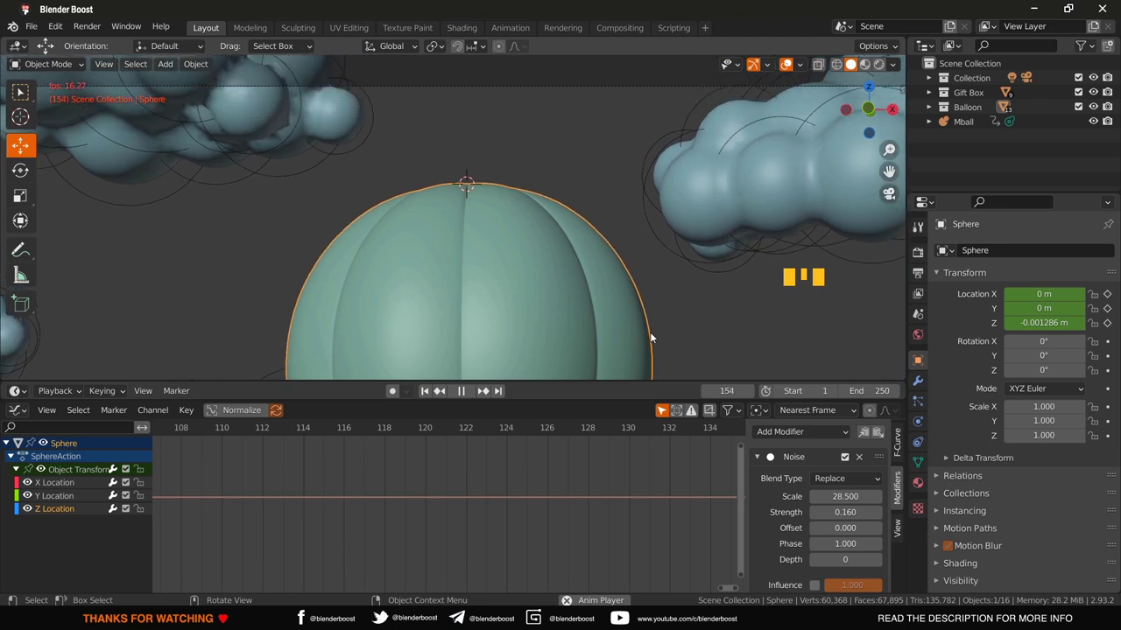
# Step: Play and pause the bobbing among the clouds several times, then jump back to frame 1
pyautogui.press('space')
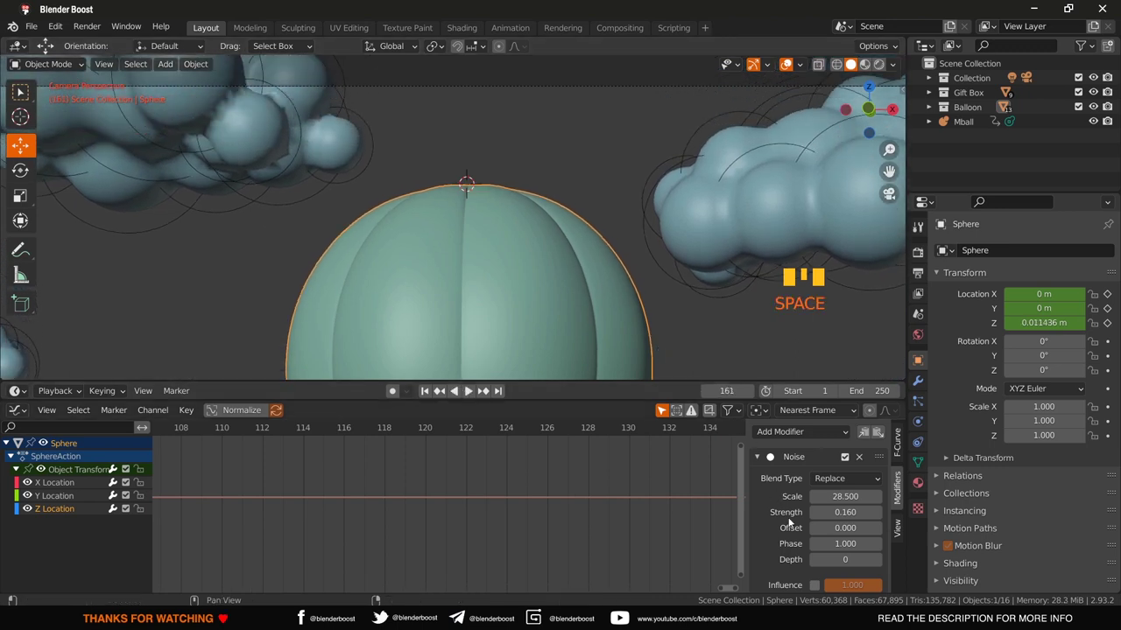
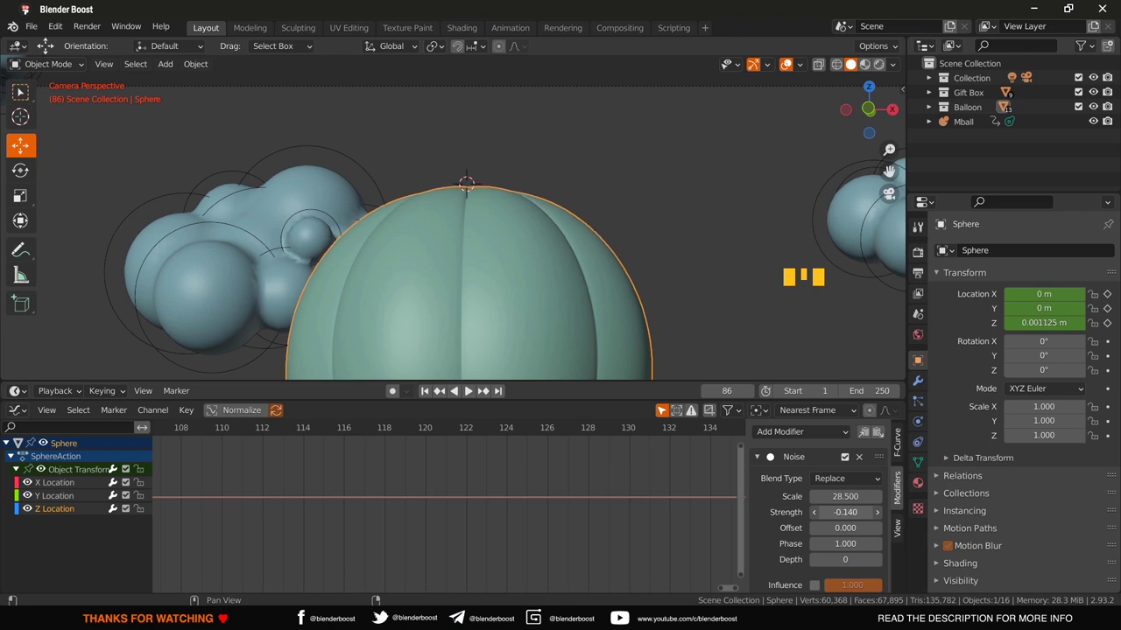
pyautogui.press('space')
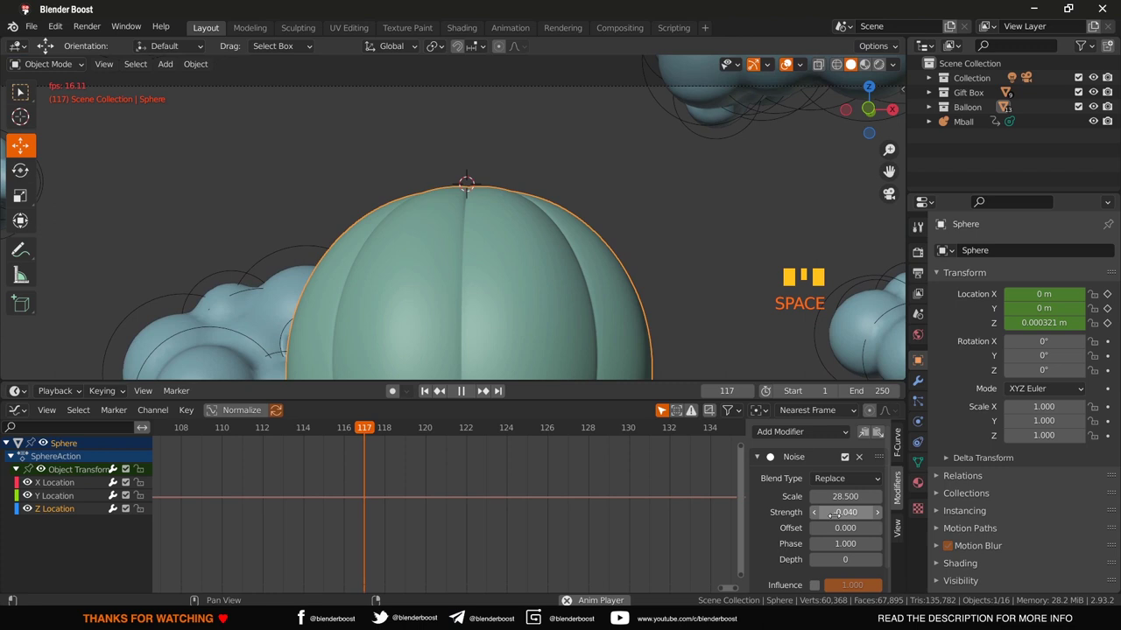
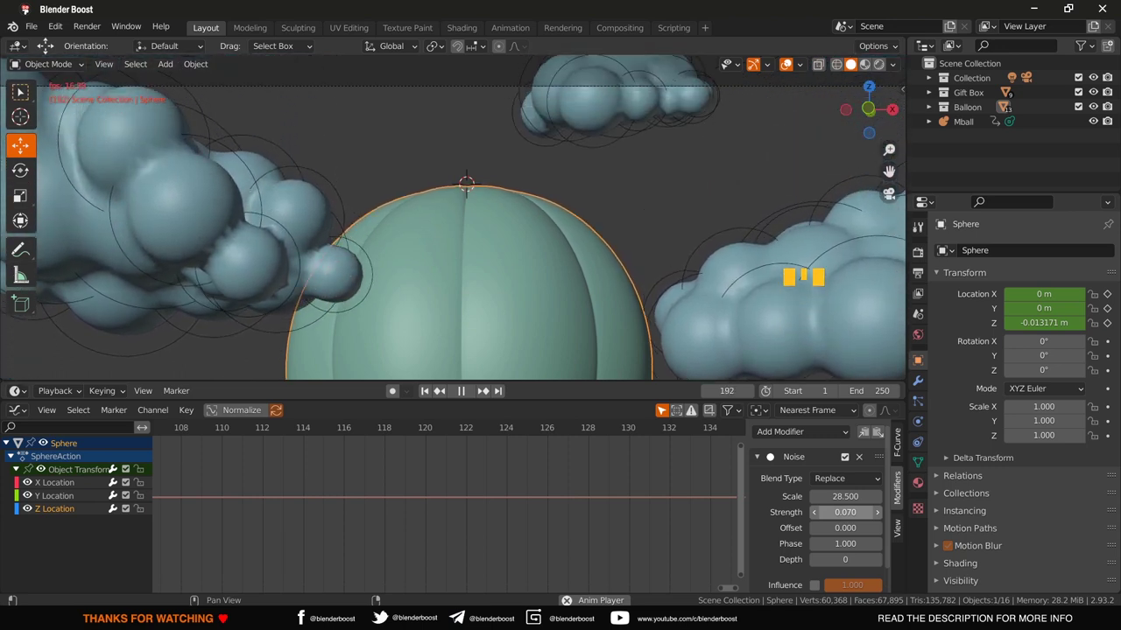
pyautogui.press('space')
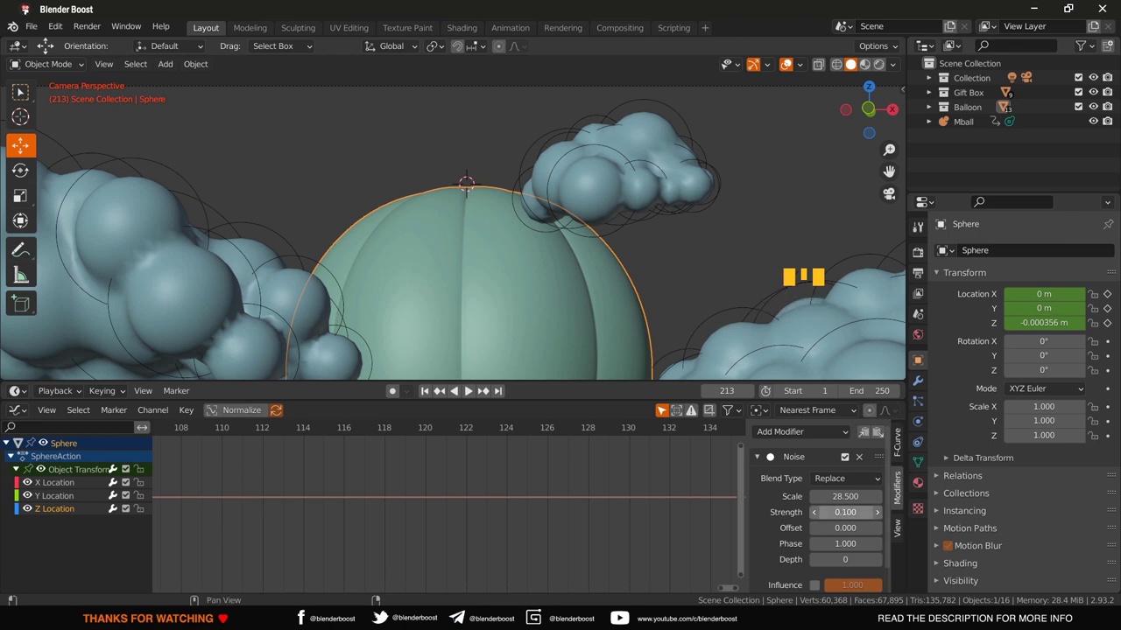
pyautogui.press('space')
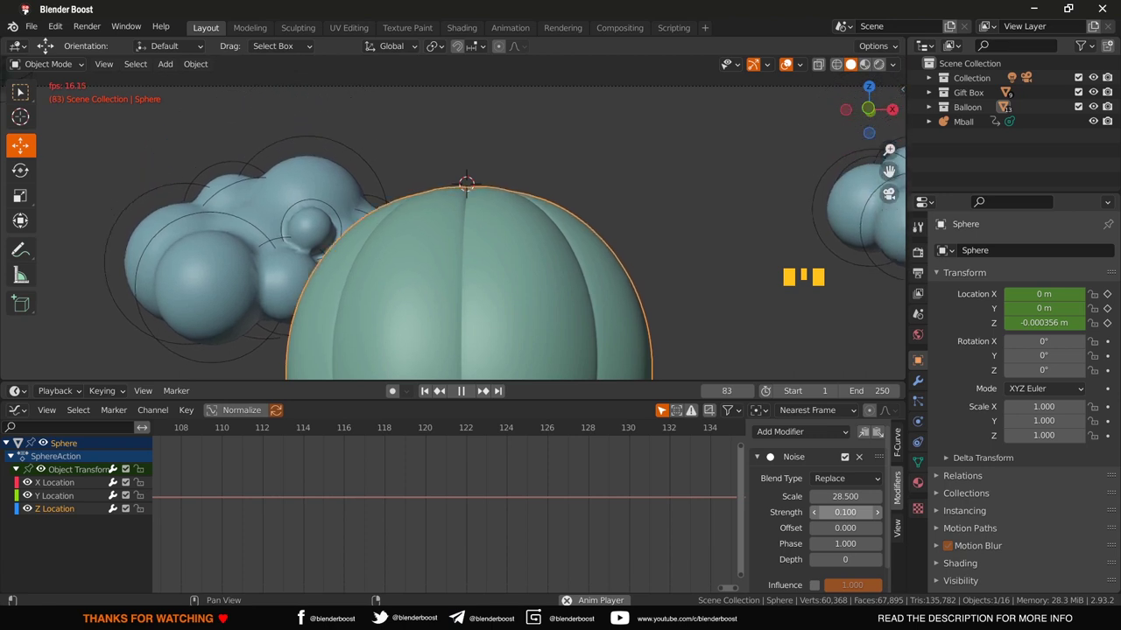
pyautogui.press('space')
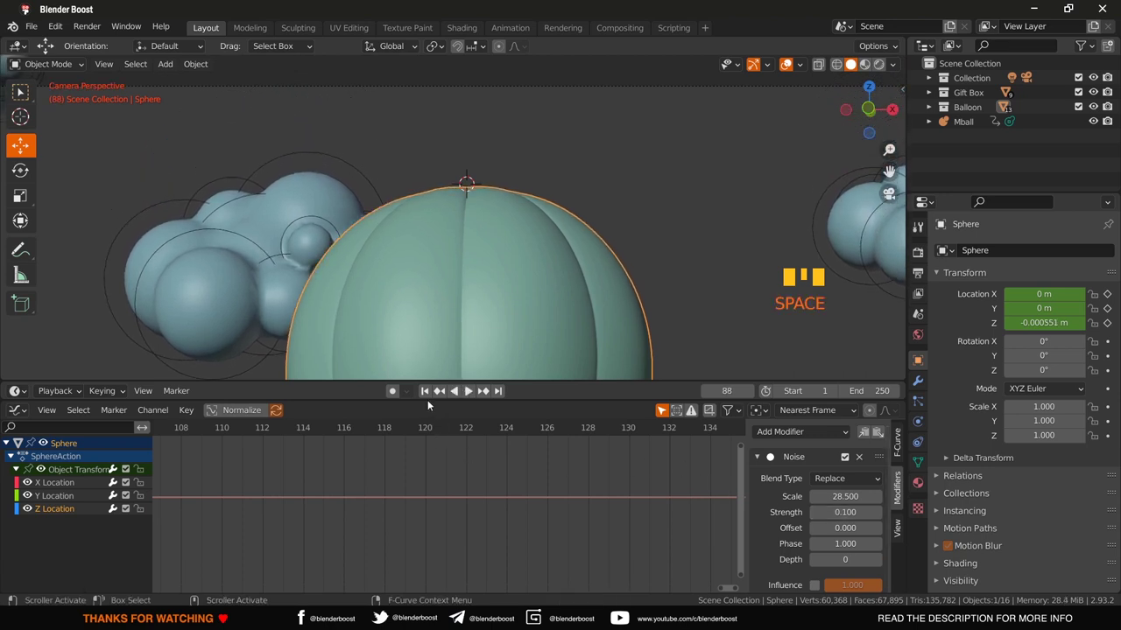
pyautogui.moveTo(429, 402); pyautogui.dragTo(471, 184)
pyautogui.click(471, 184)
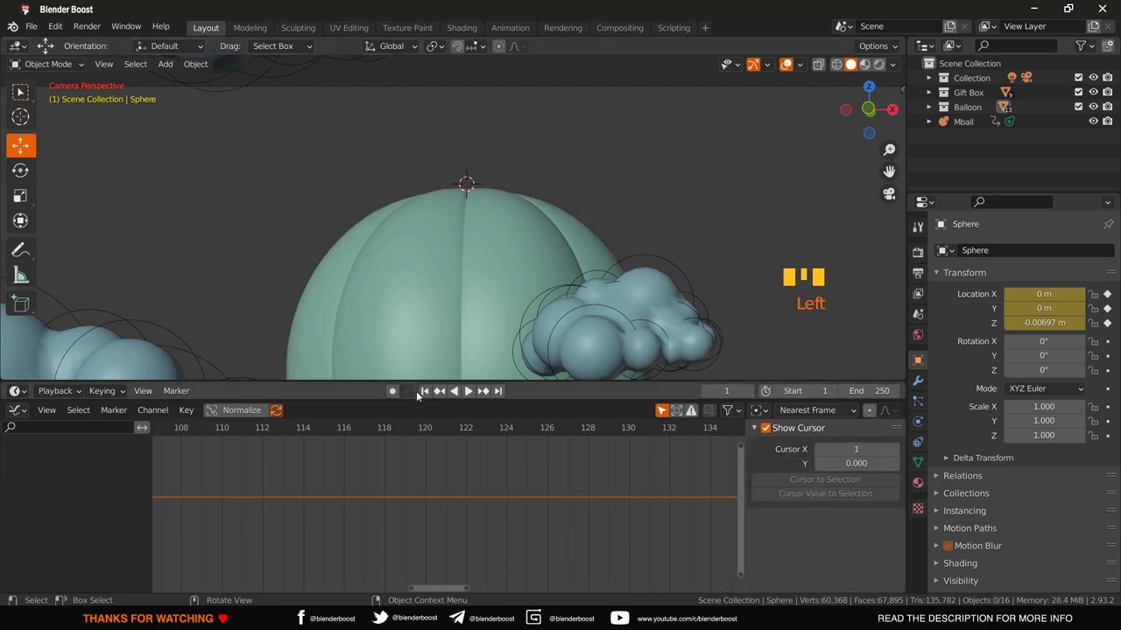
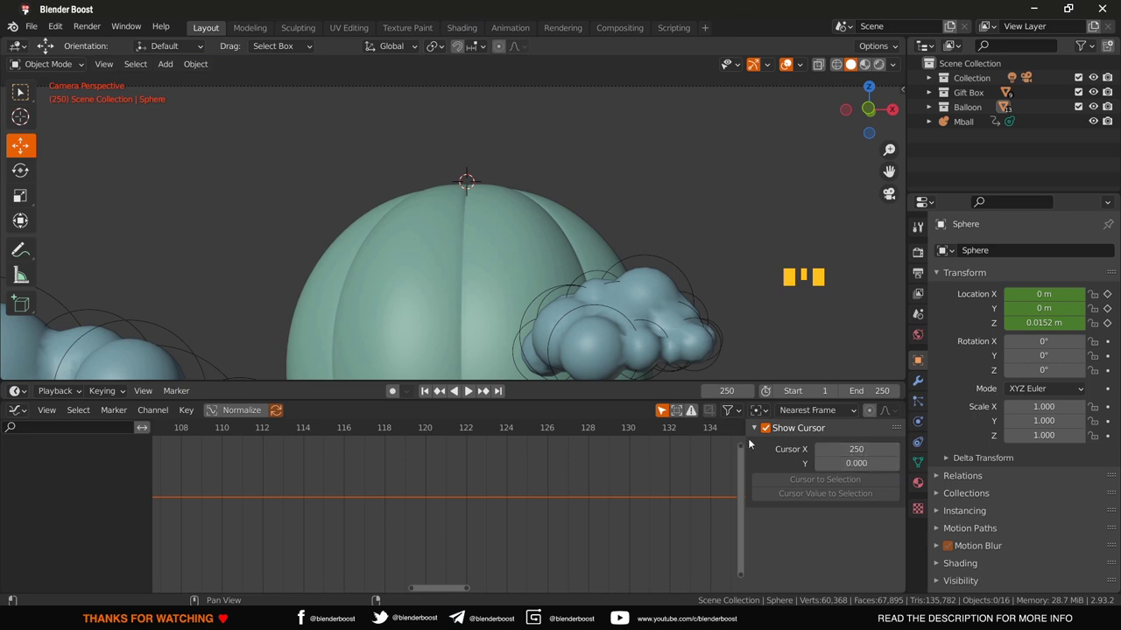
pyautogui.click(548, 290)
pyautogui.click(537, 261)
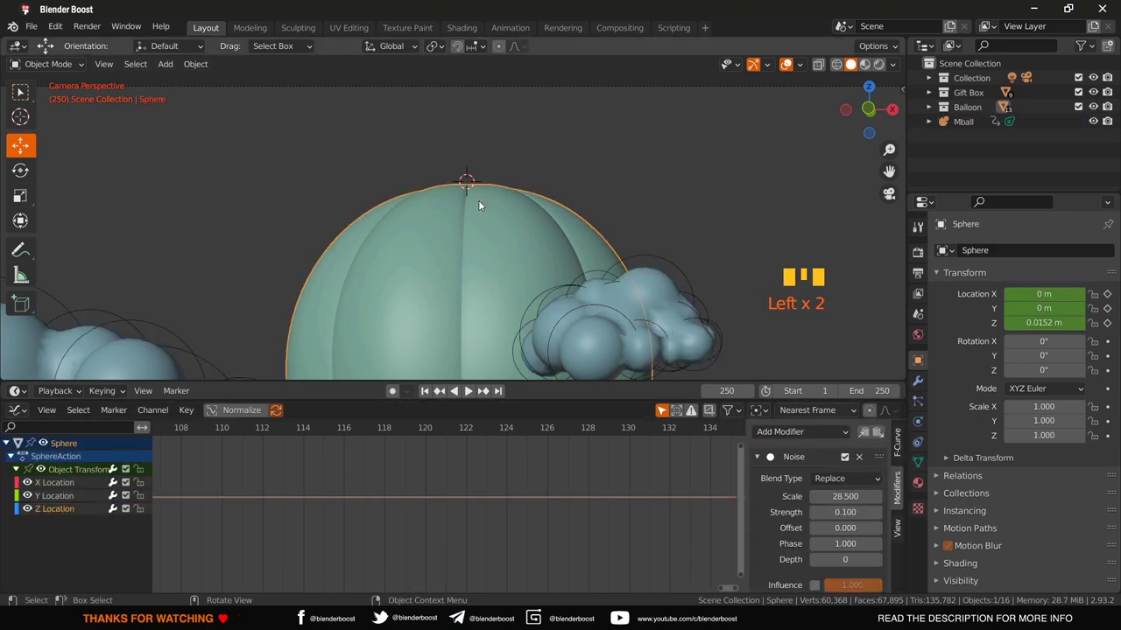
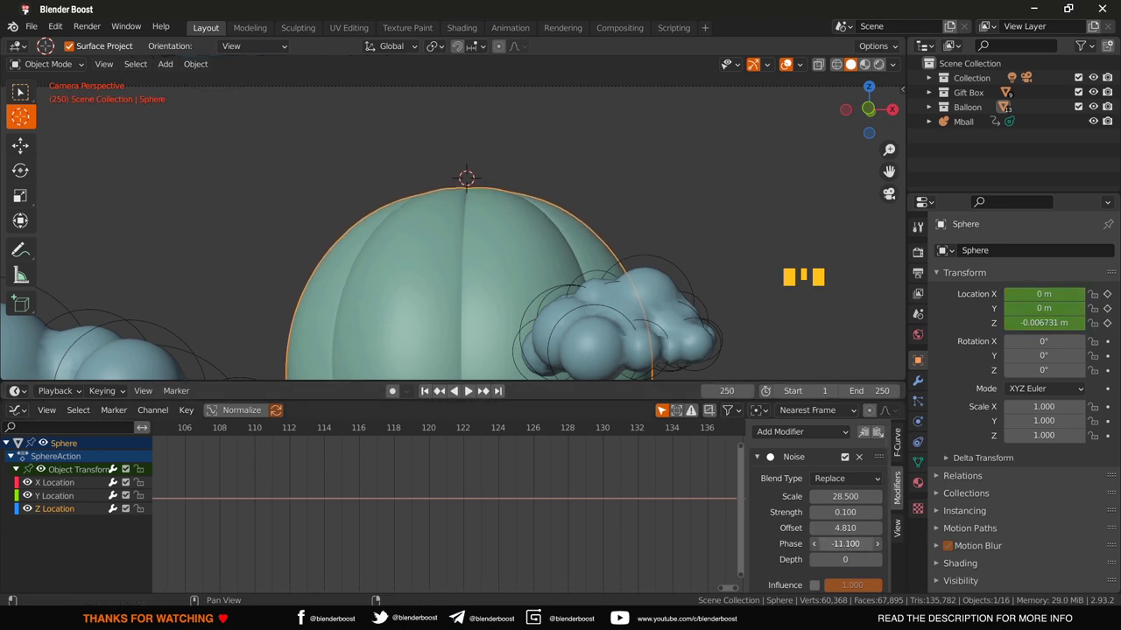
# Step: Undo the last noise change and play the balloon's bobbing animation through again
pyautogui.press('ctrl+z')
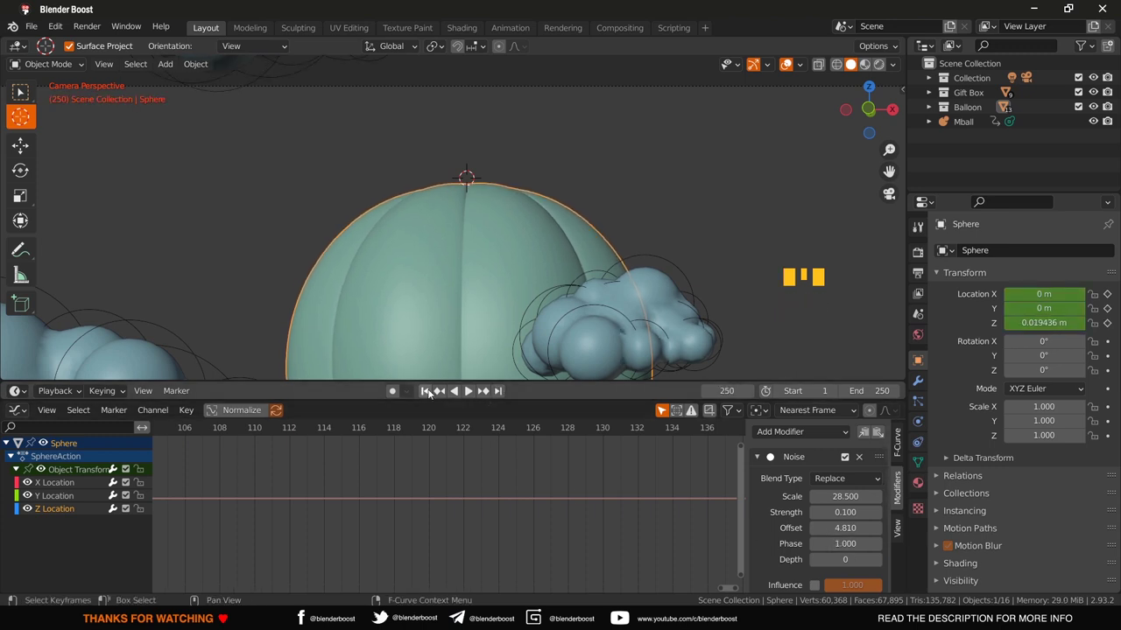
pyautogui.moveTo(428, 389); pyautogui.dragTo(385, 370)
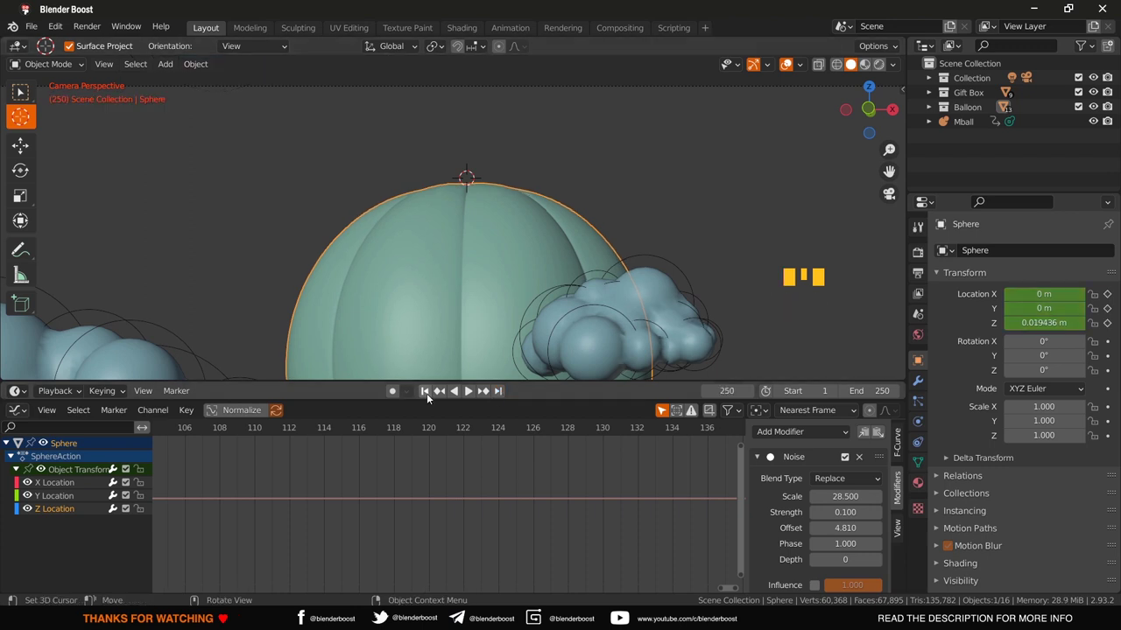
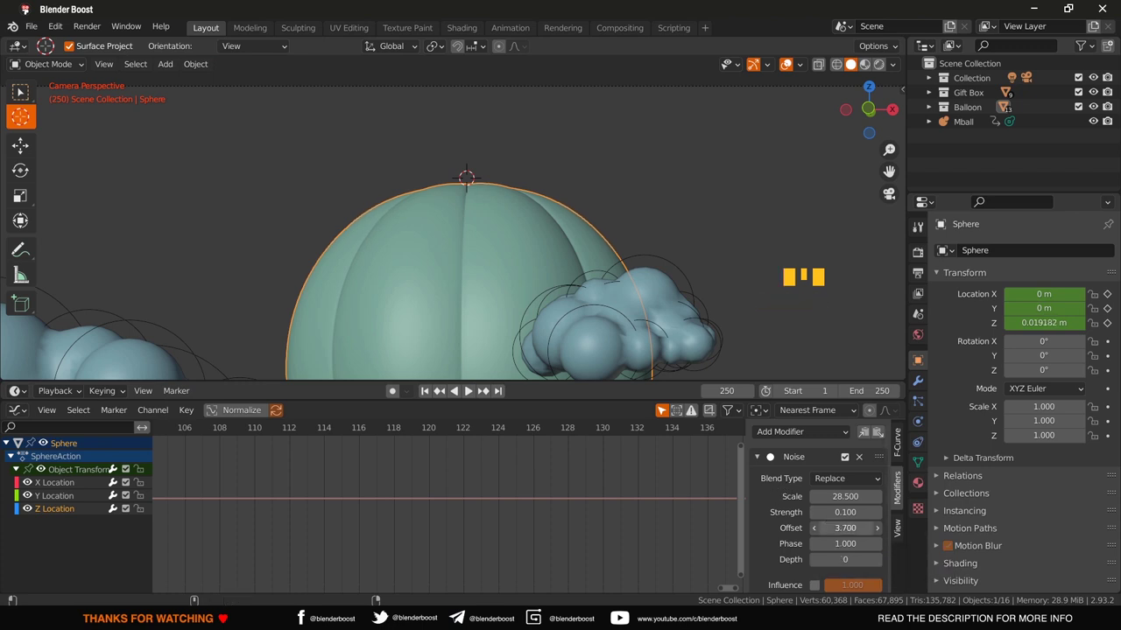
pyautogui.press('space')
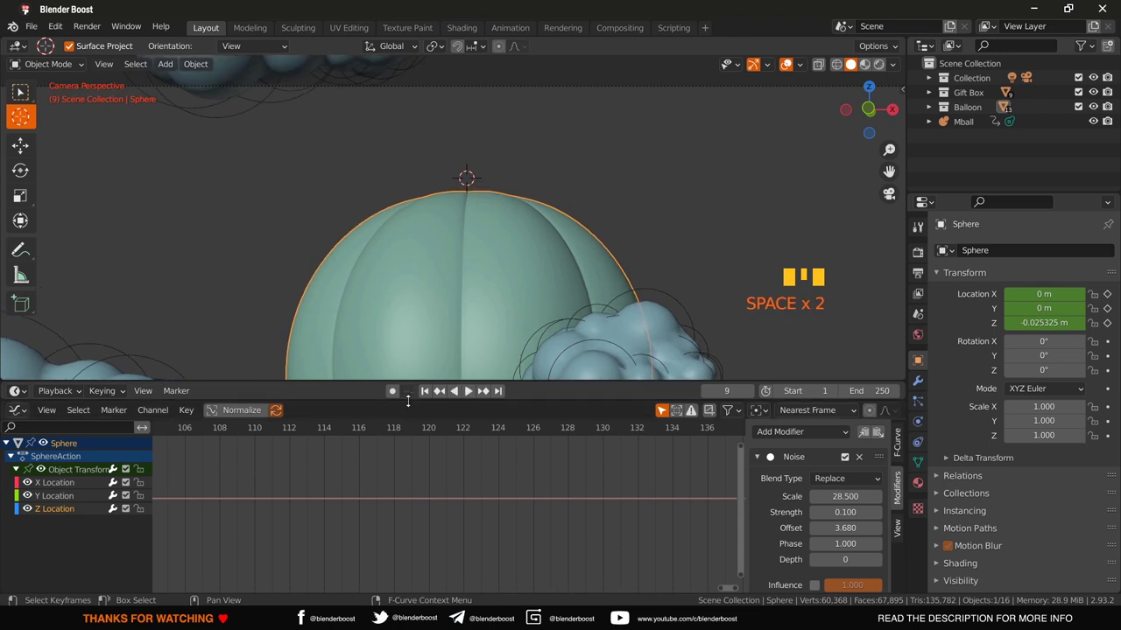
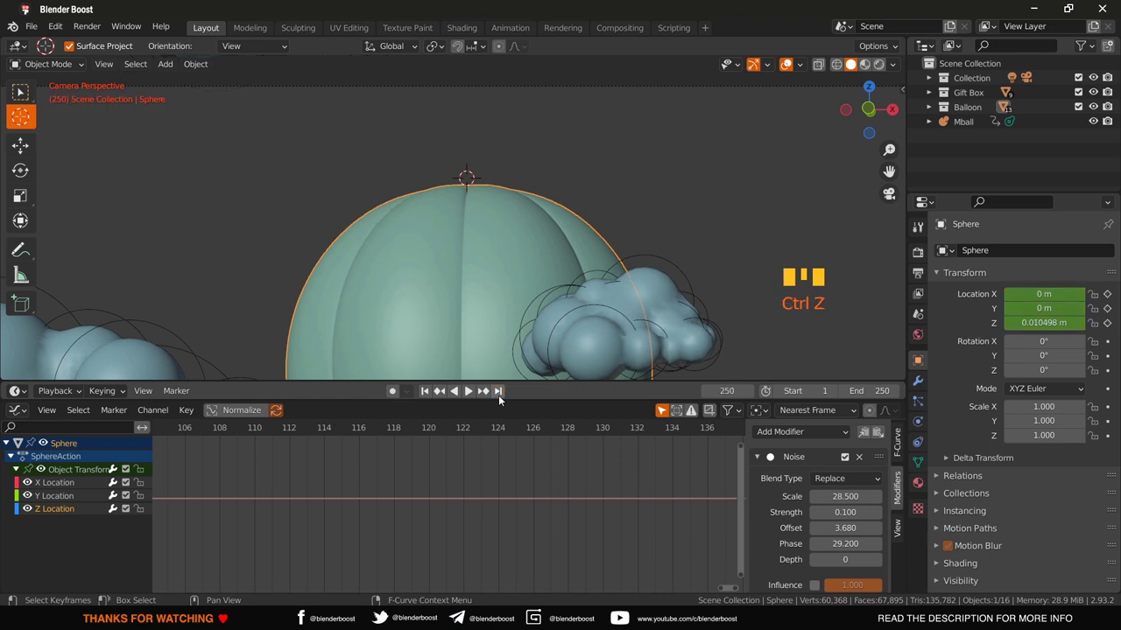
pyautogui.press('ctrl+z')
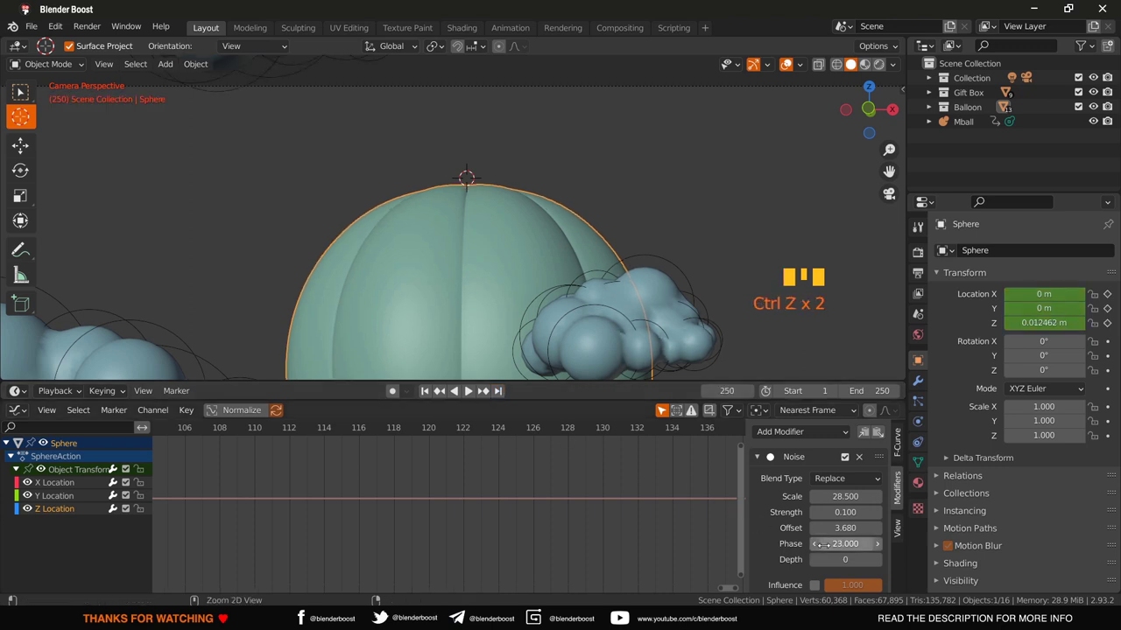
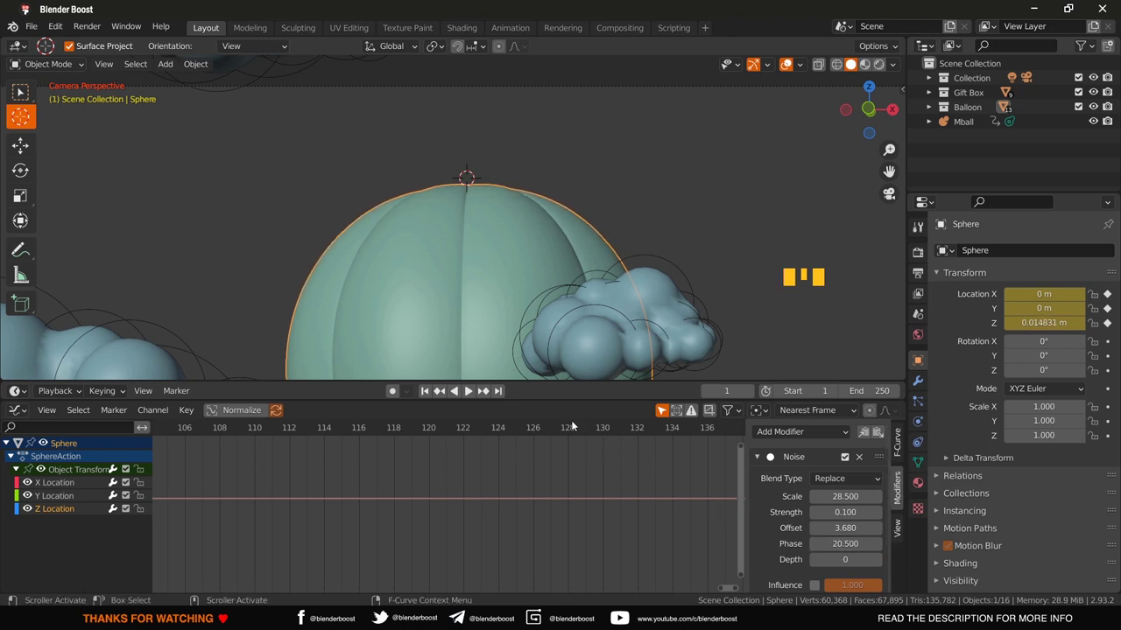
# Step: Enlarge the Dope Sheet area to show the location keyframes, then play and pause the bobbing
pyautogui.moveTo(500, 397); pyautogui.dragTo(427, 396)
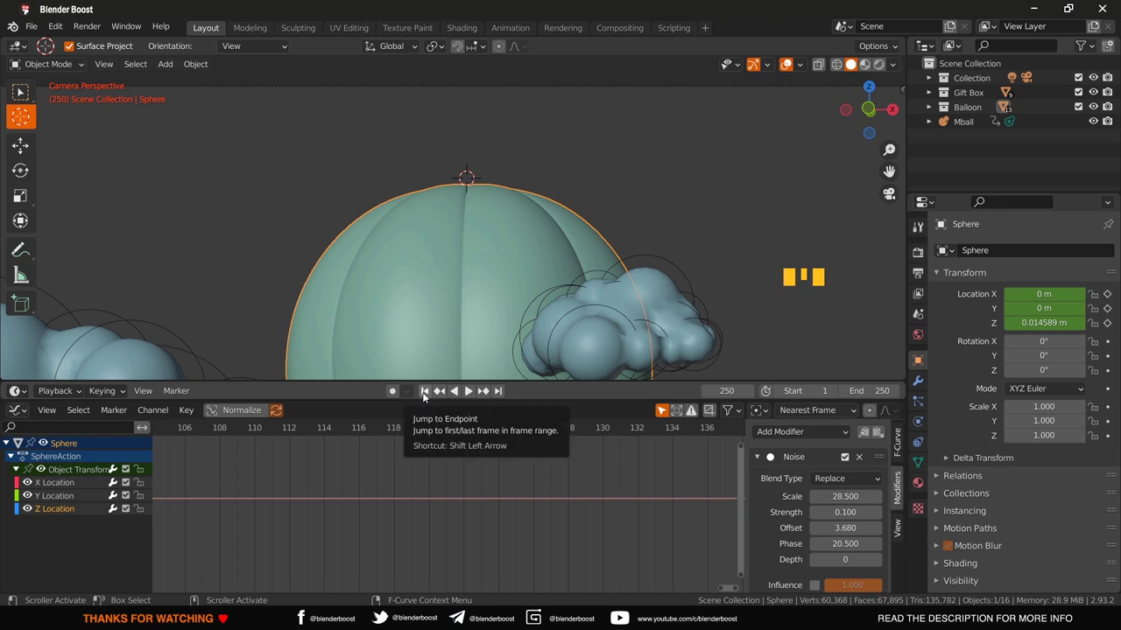
pyautogui.moveTo(427, 396); pyautogui.dragTo(426, 396)
pyautogui.press('space')
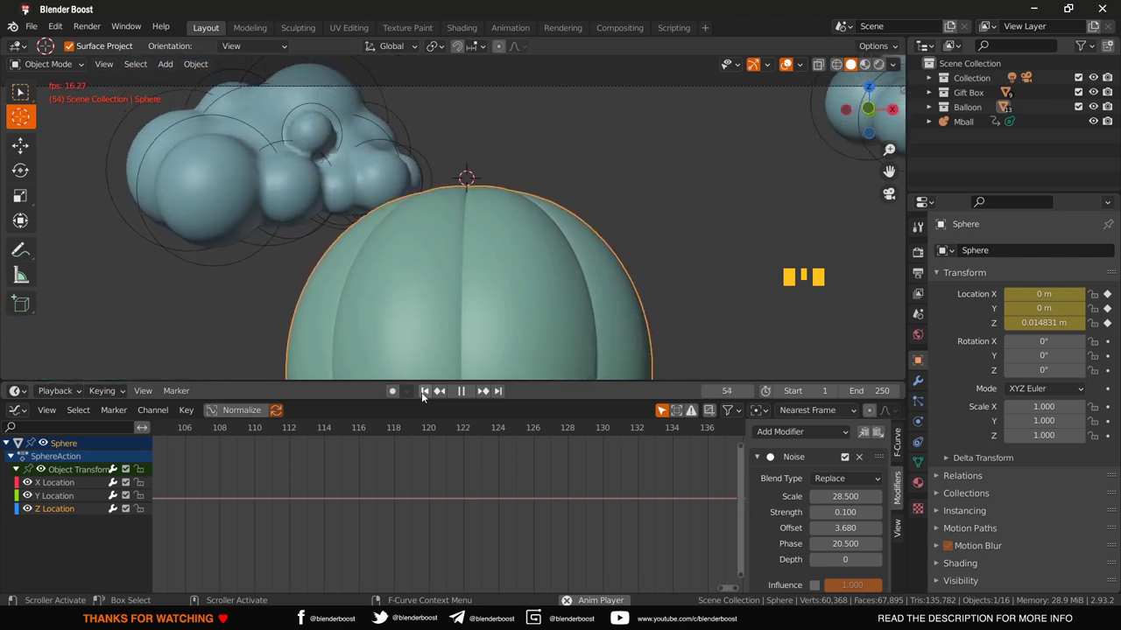
pyautogui.press('space')
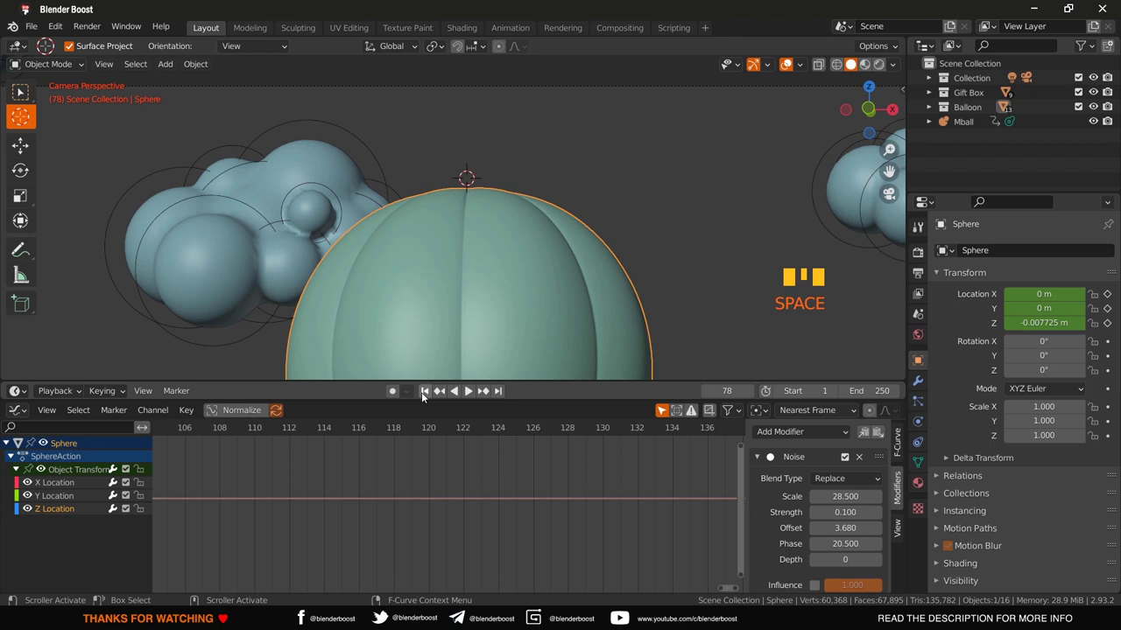
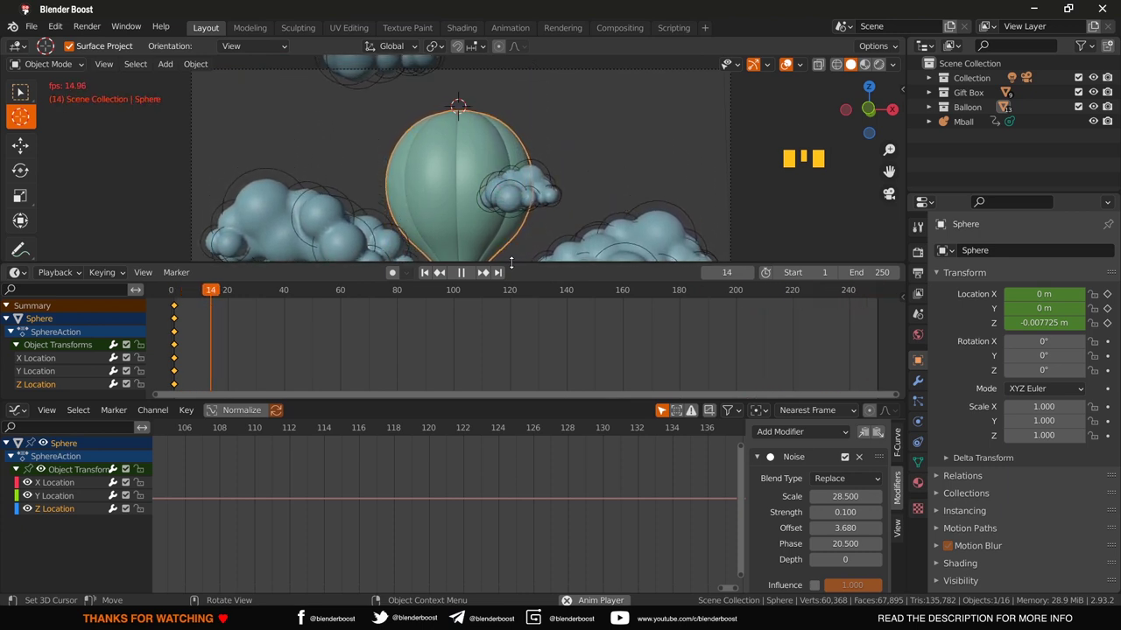
# Step: Stop the animation playback before keyframing the balloon's rotation
pyautogui.press('space')
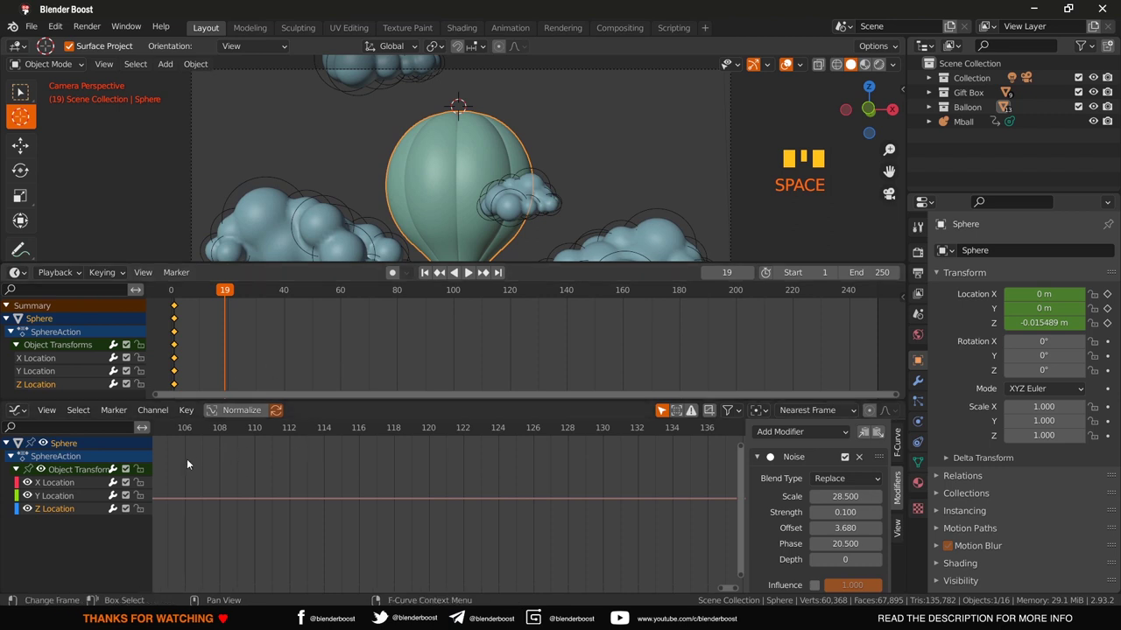
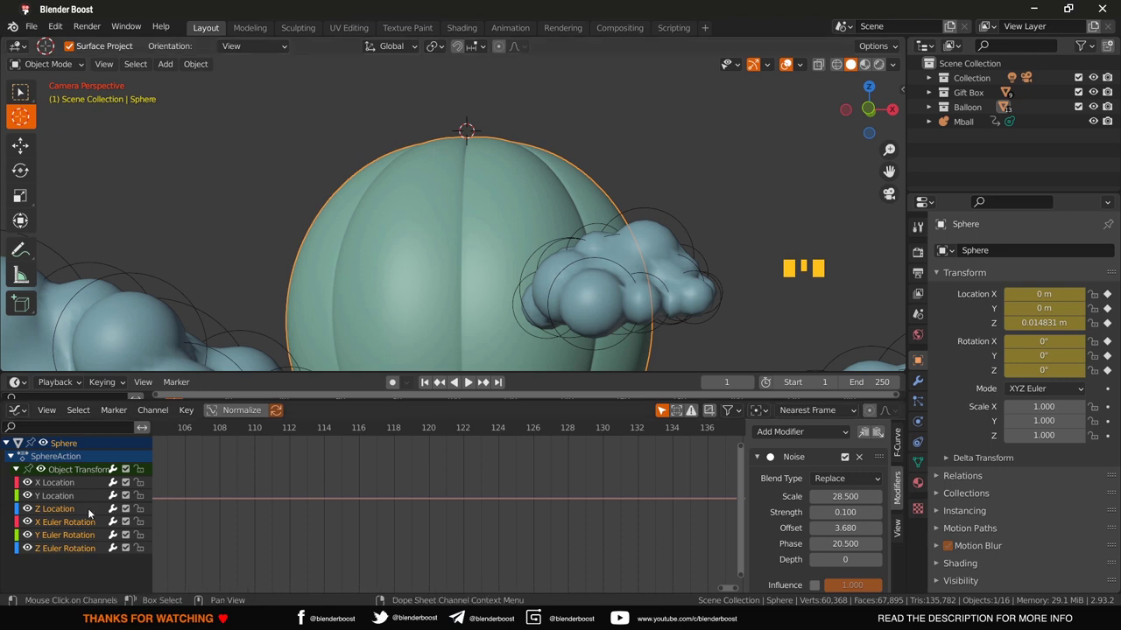
# Step: Add a Noise modifier to the Z Euler Rotation curve so the balloon wobbles around Z
pyautogui.click(62, 553)
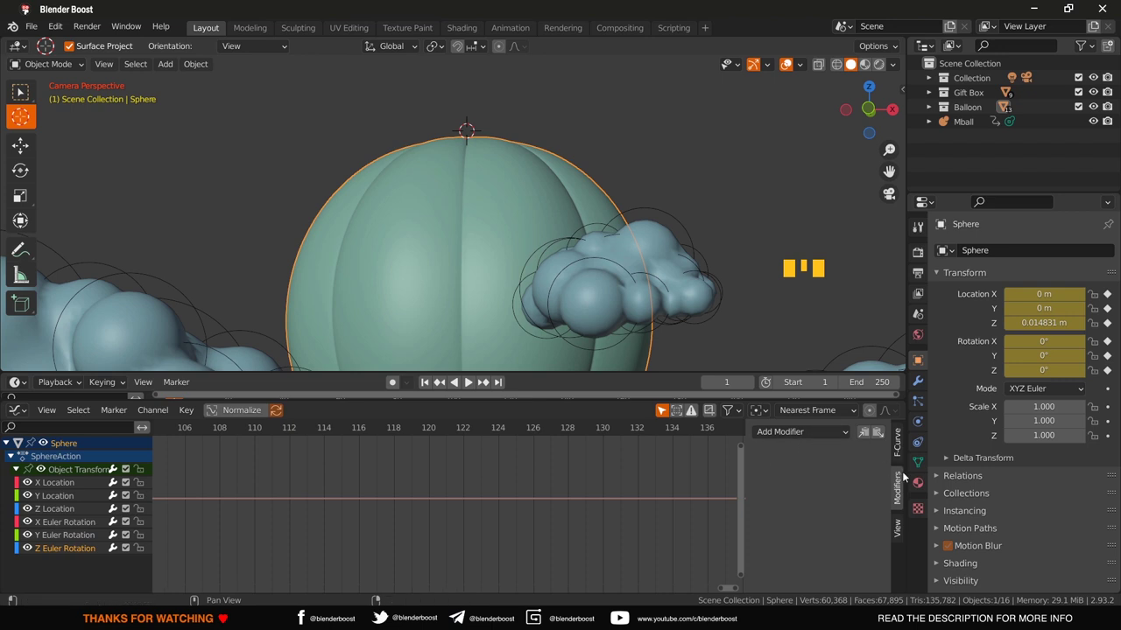
pyautogui.moveTo(815, 433); pyautogui.dragTo(541, 532)
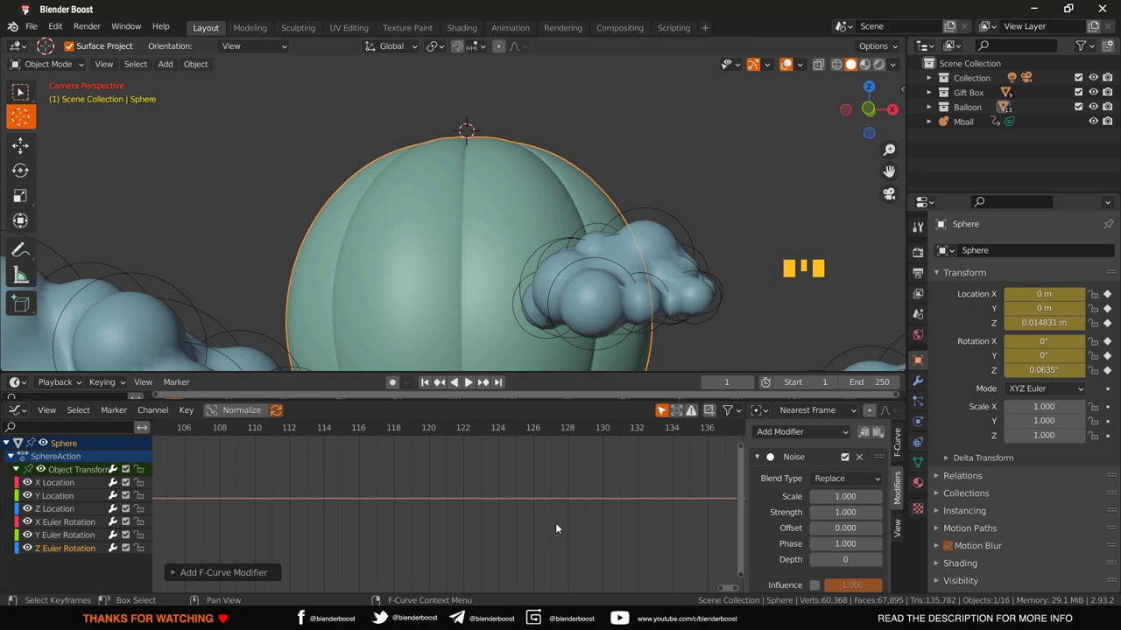
pyautogui.scroll(3)
pyautogui.scroll(-3)
pyautogui.scroll(-3)
# Step: Play and pause the animation repeatedly to check the balloon's bobbing and swaying, stopping at frame 74
pyautogui.press('space')
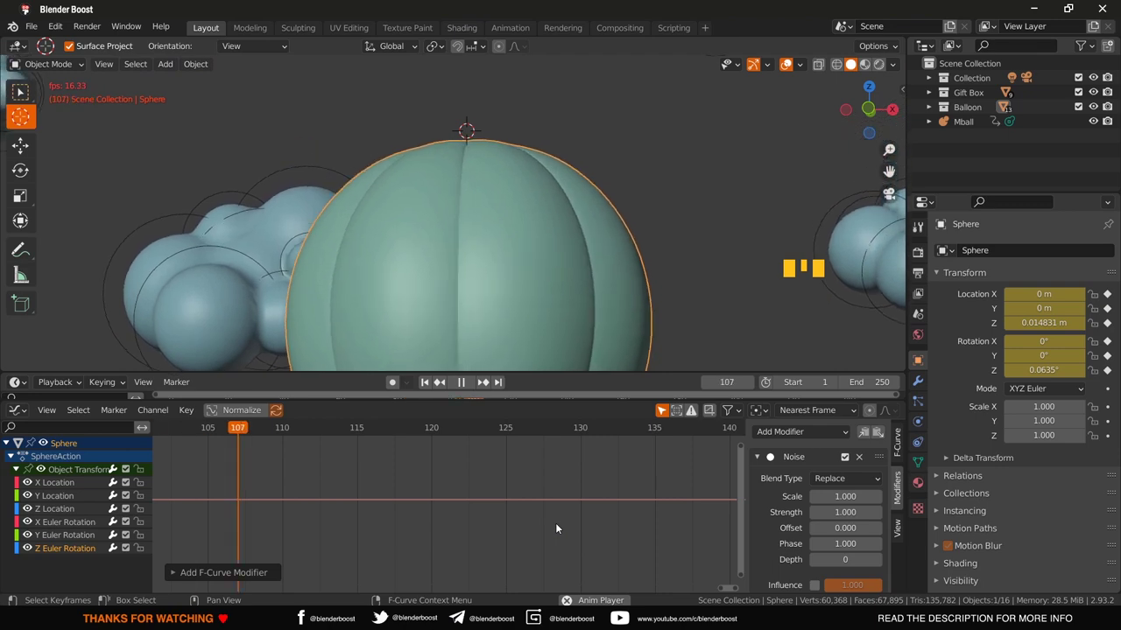
pyautogui.press('space')
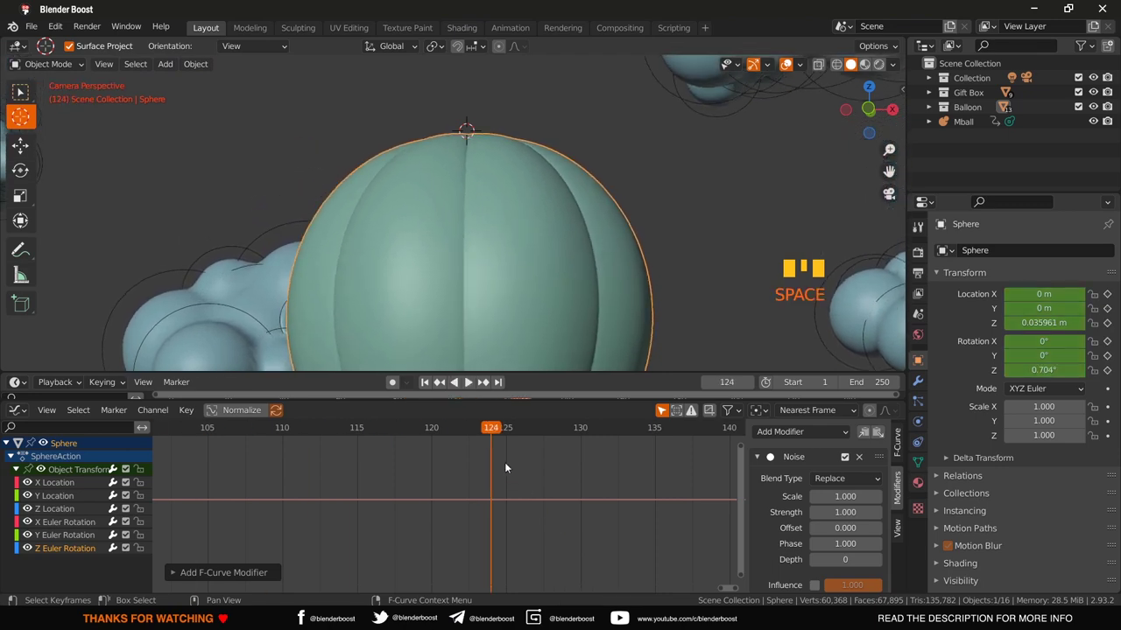
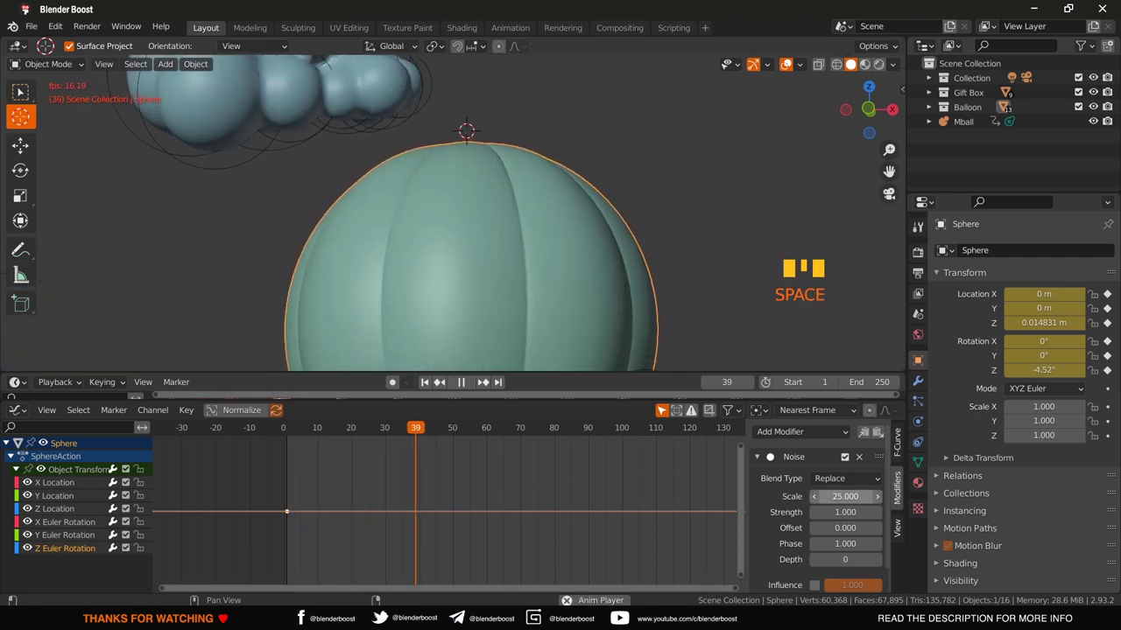
pyautogui.press('space')
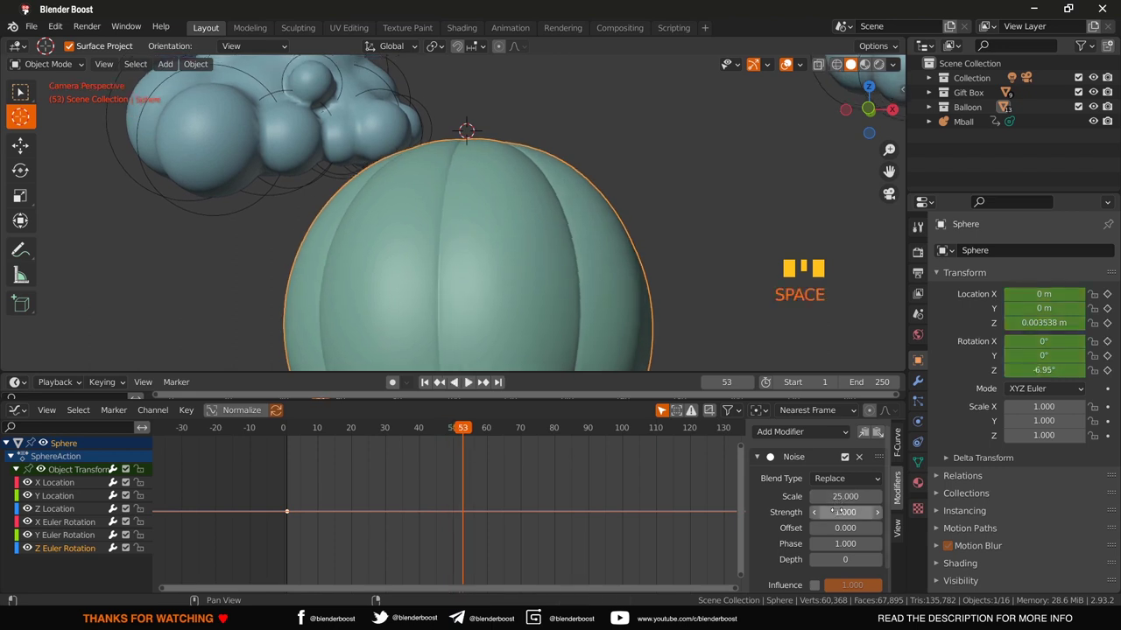
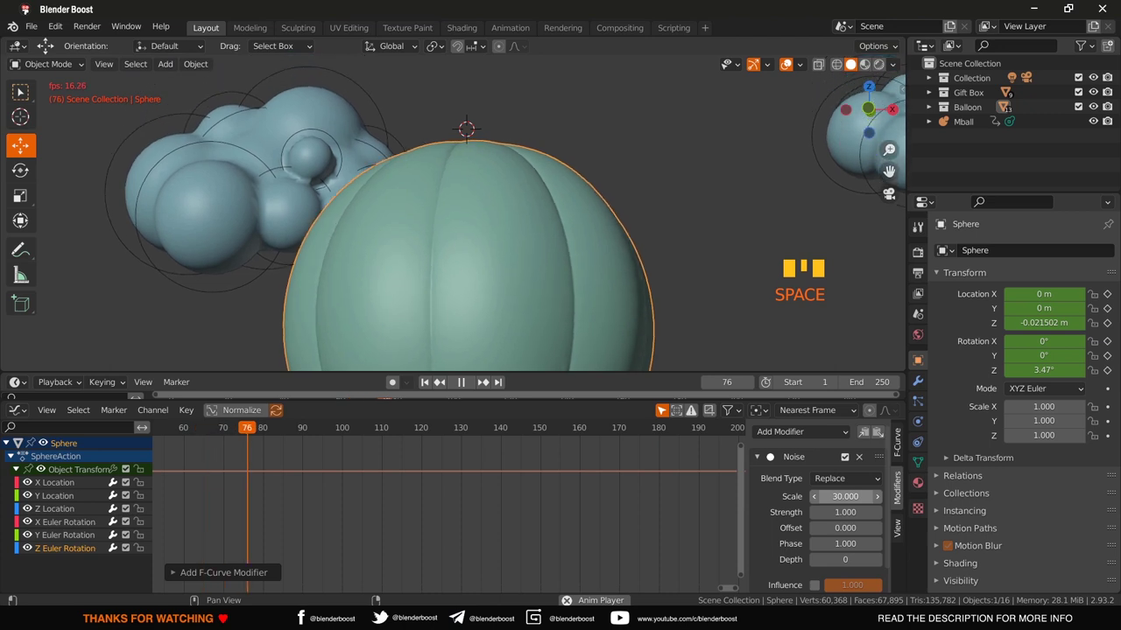
pyautogui.press('space')
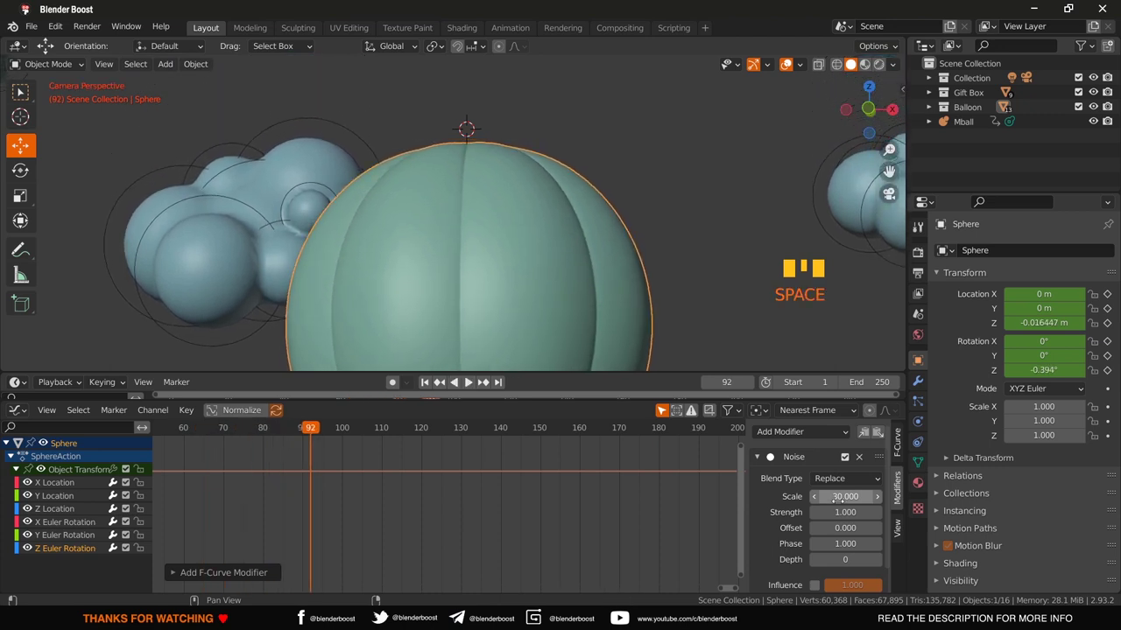
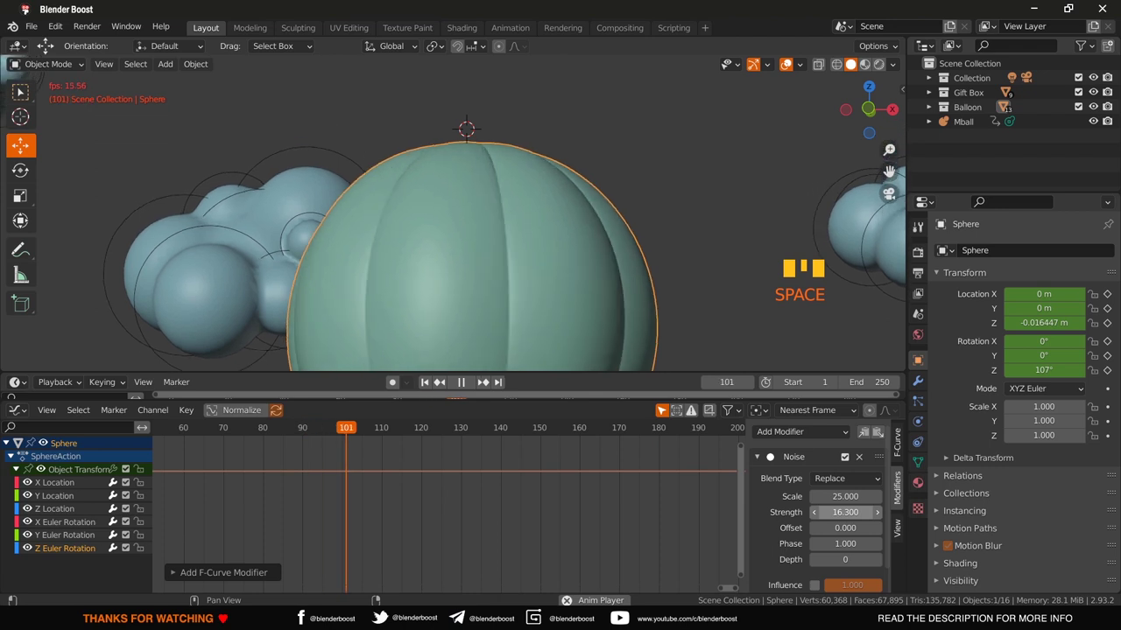
pyautogui.press('space')
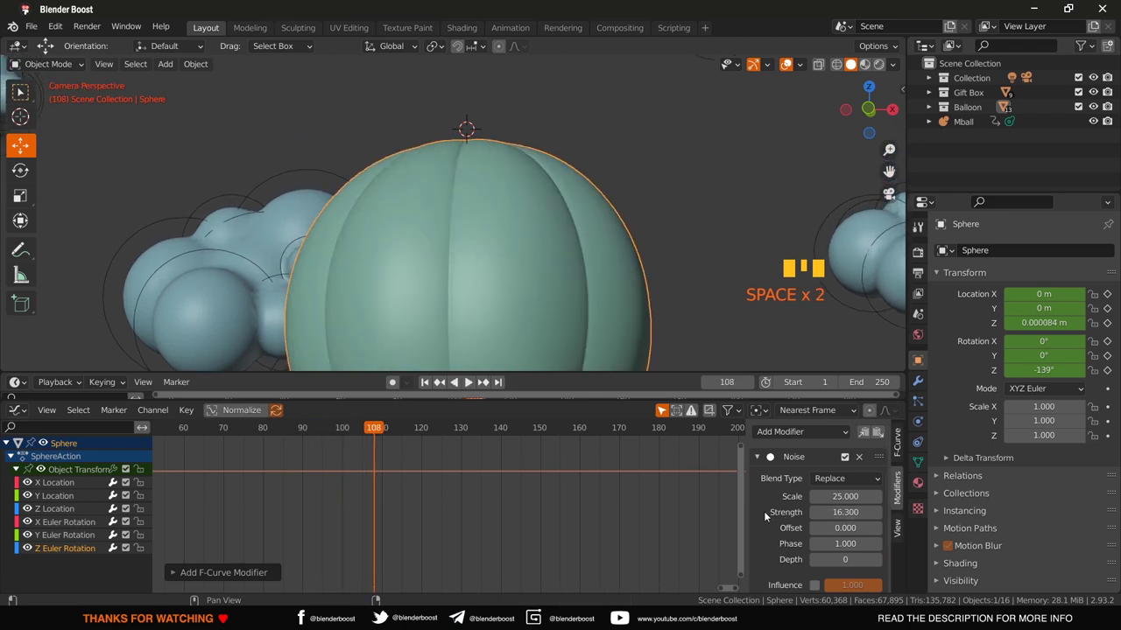
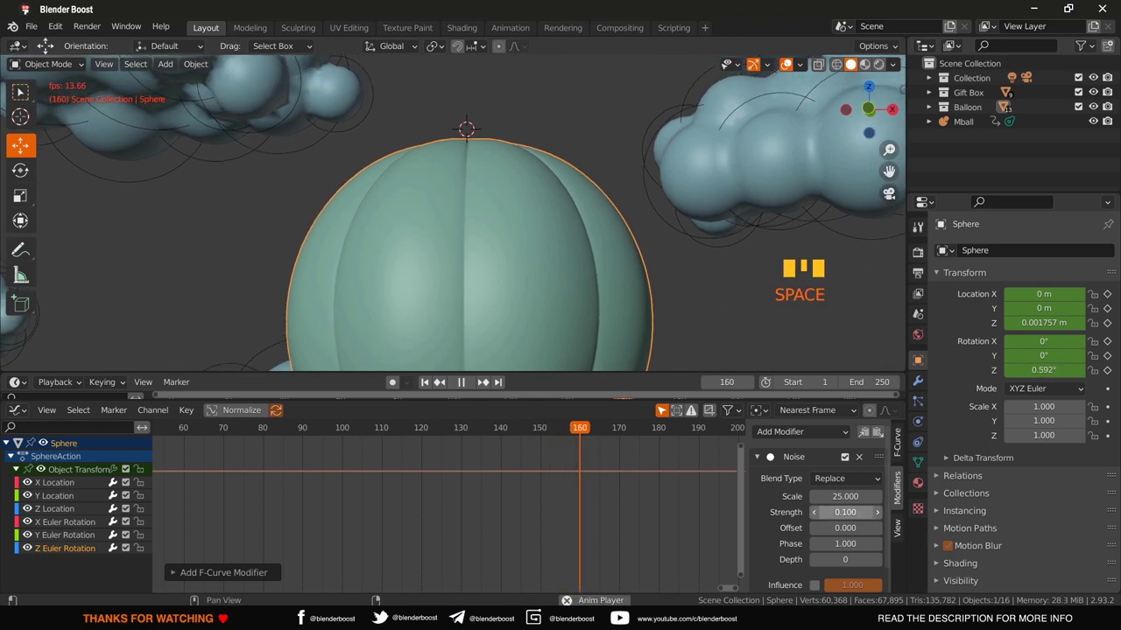
pyautogui.press('space')
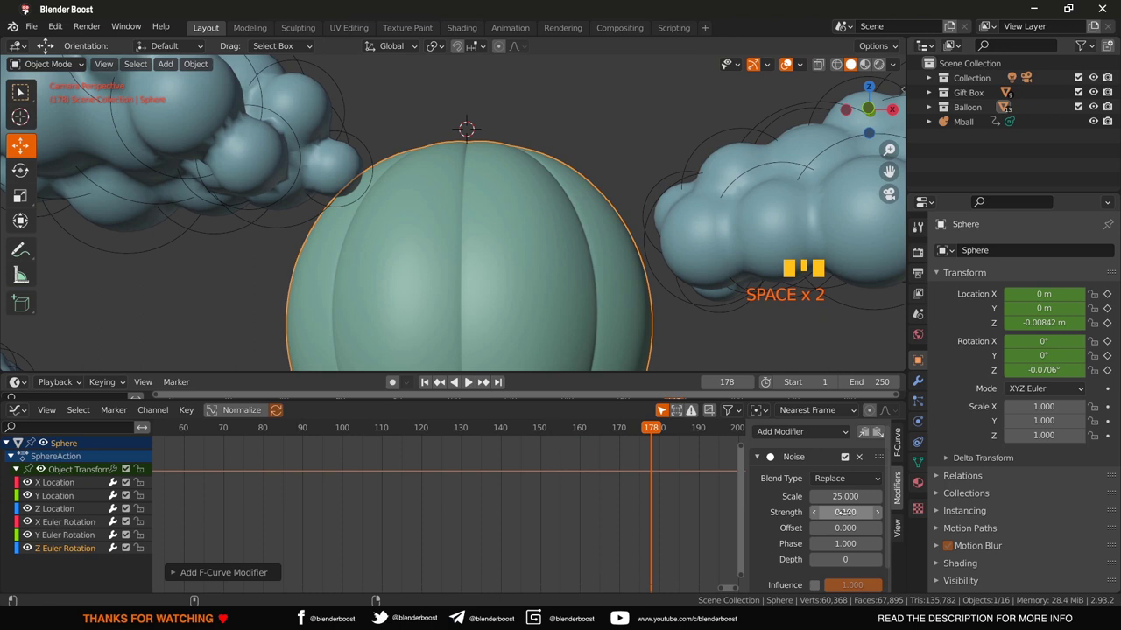
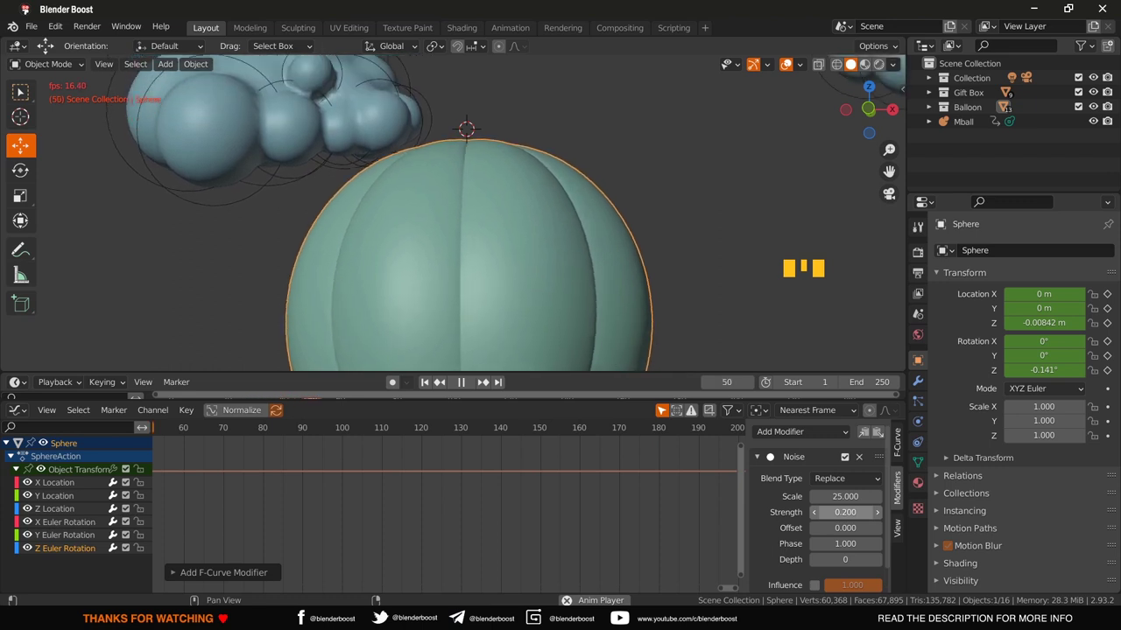
pyautogui.press('space')
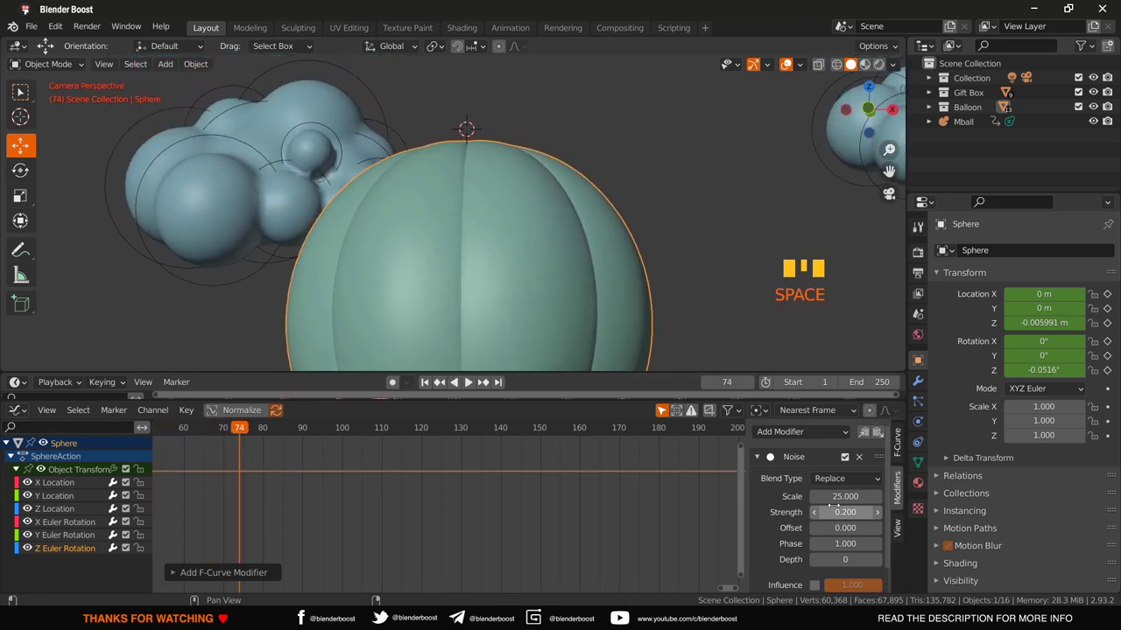
# Step: Frame the balloon in the viewport and deselect everything in the scene
pyautogui.moveTo(427, 387); pyautogui.dragTo(465, 143)
pyautogui.scroll(3)
pyautogui.moveTo(465, 143); pyautogui.dragTo(475, 150)
pyautogui.click(475, 150)
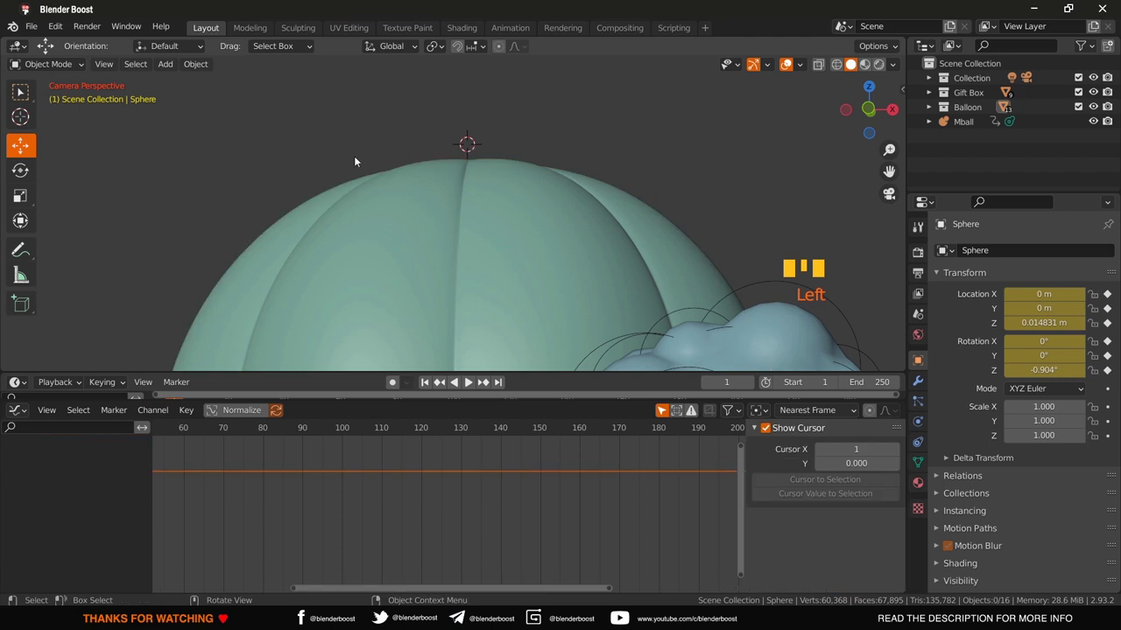
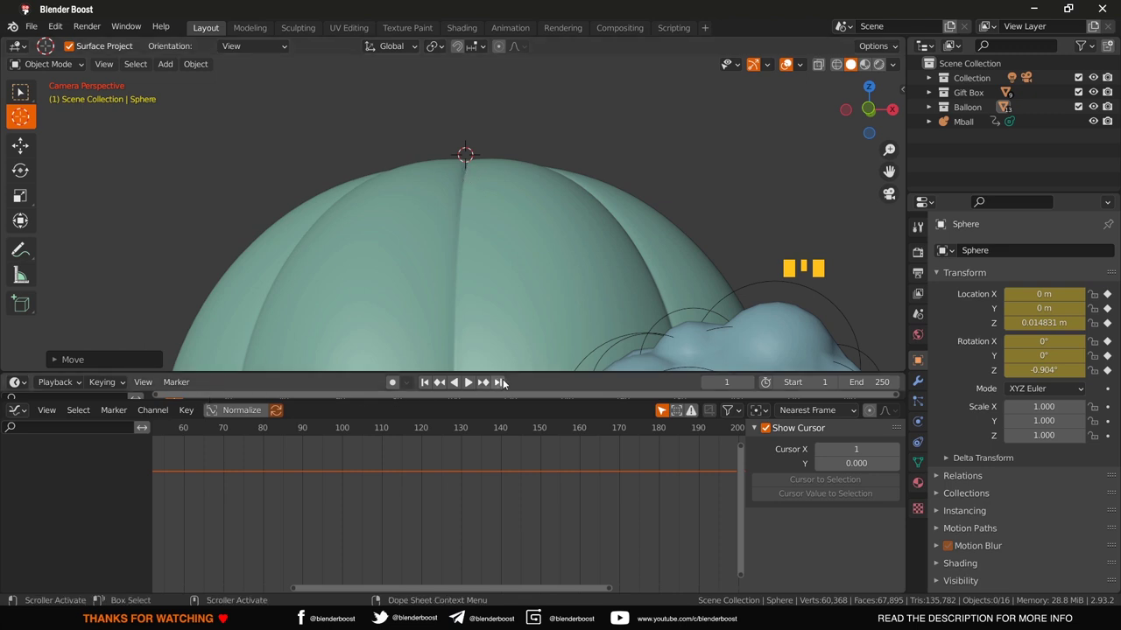
# Step: Place the 3D cursor on the front of the balloon envelope near its top
pyautogui.moveTo(505, 386); pyautogui.dragTo(470, 228)
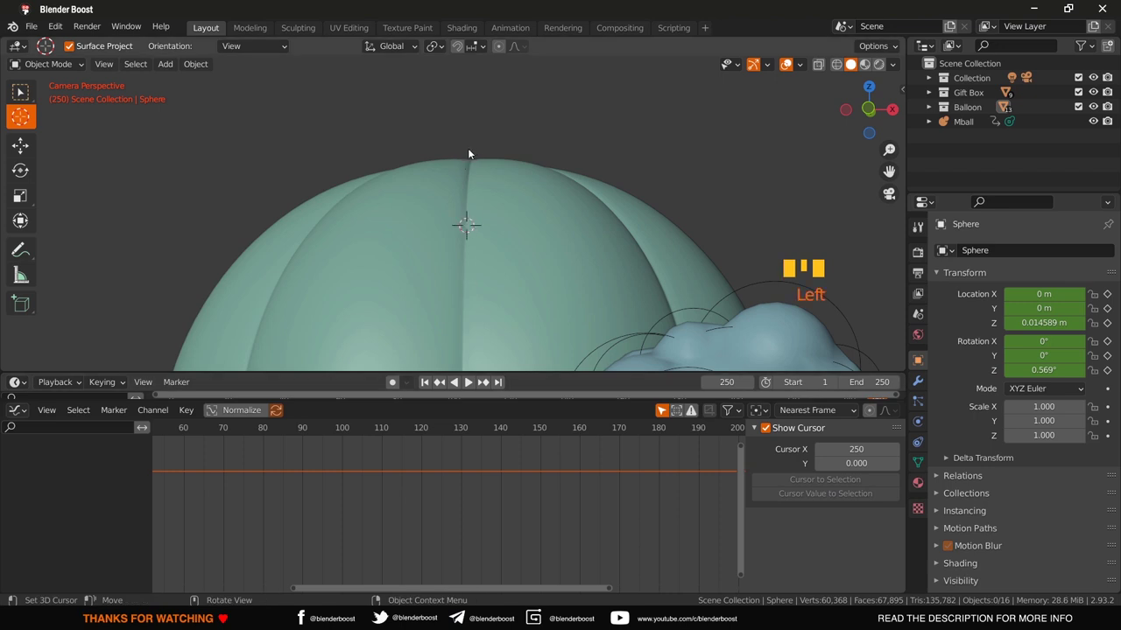
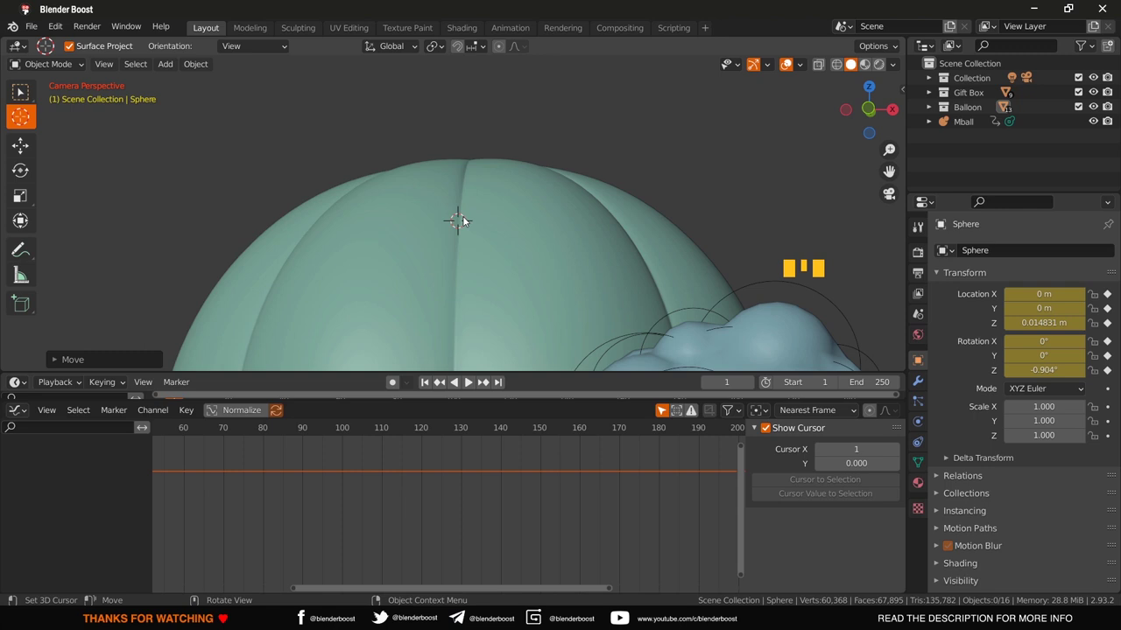
pyautogui.moveTo(462, 221); pyautogui.dragTo(460, 224)
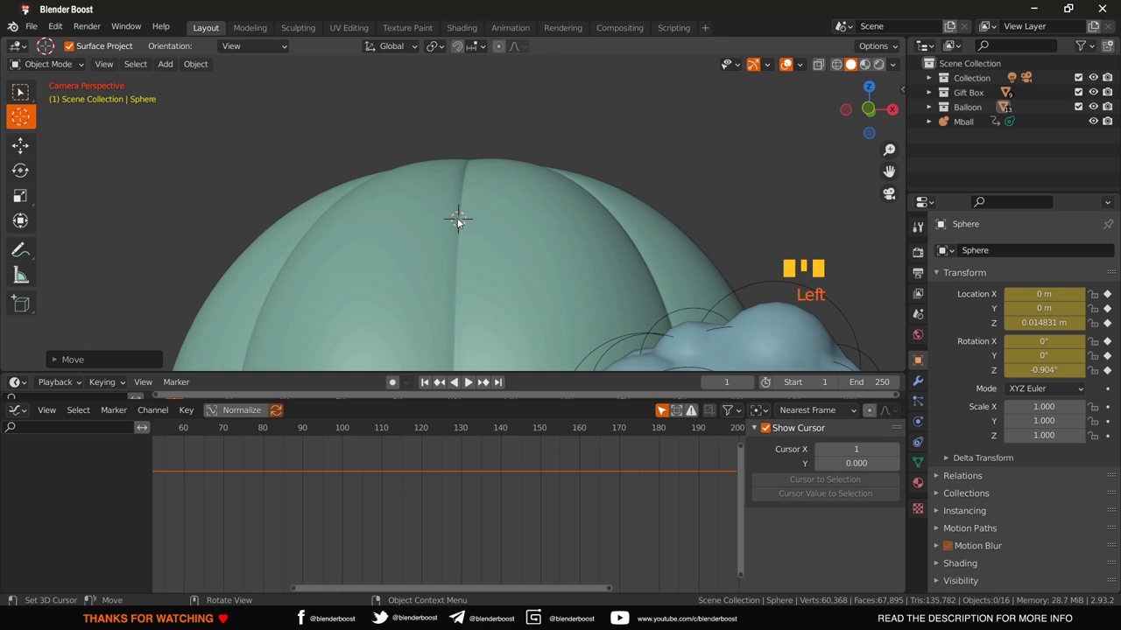
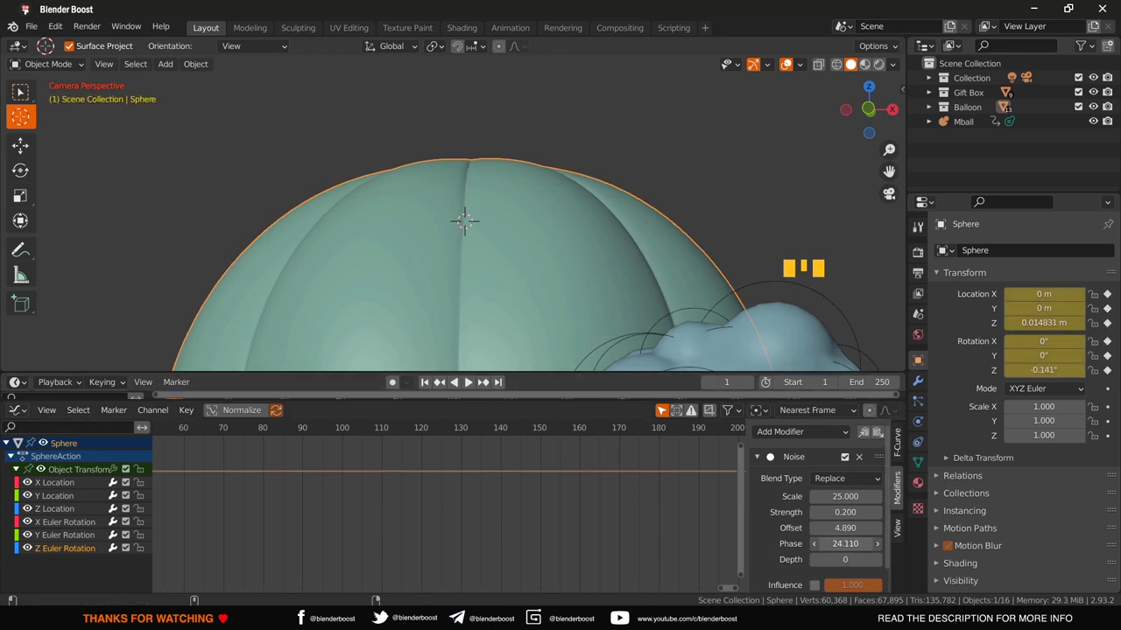
# Step: Zoom out to the camera frame and enlarge the lower editor to reveal the Sphere's keyframe channels
pyautogui.moveTo(504, 384); pyautogui.dragTo(507, 213)
pyautogui.scroll(-3)
pyautogui.moveTo(510, 209); pyautogui.dragTo(374, 360)
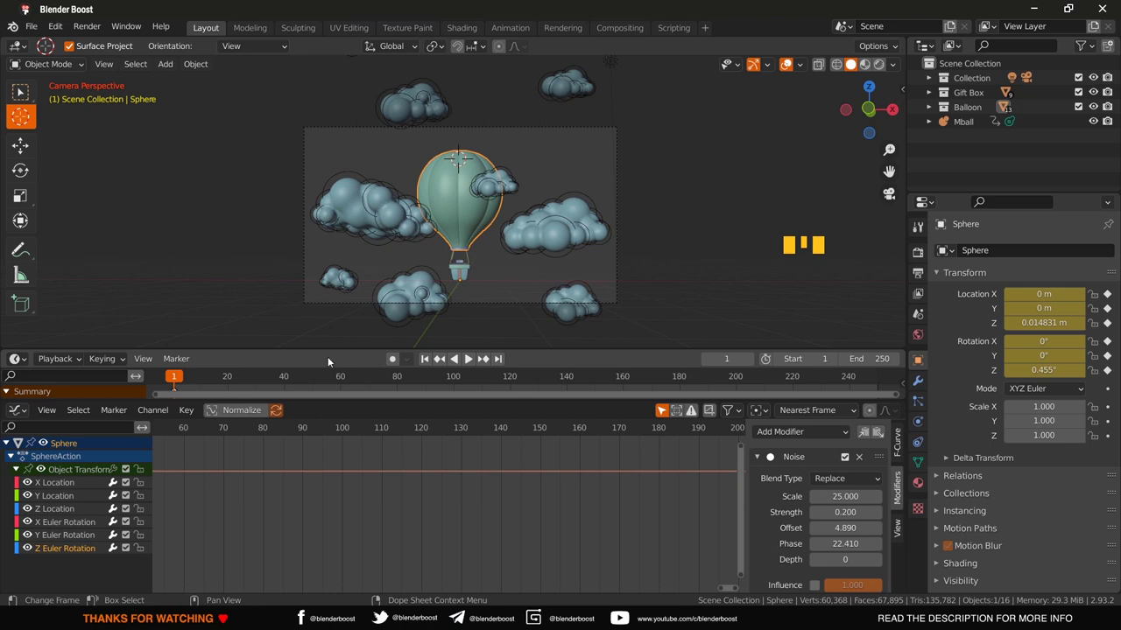
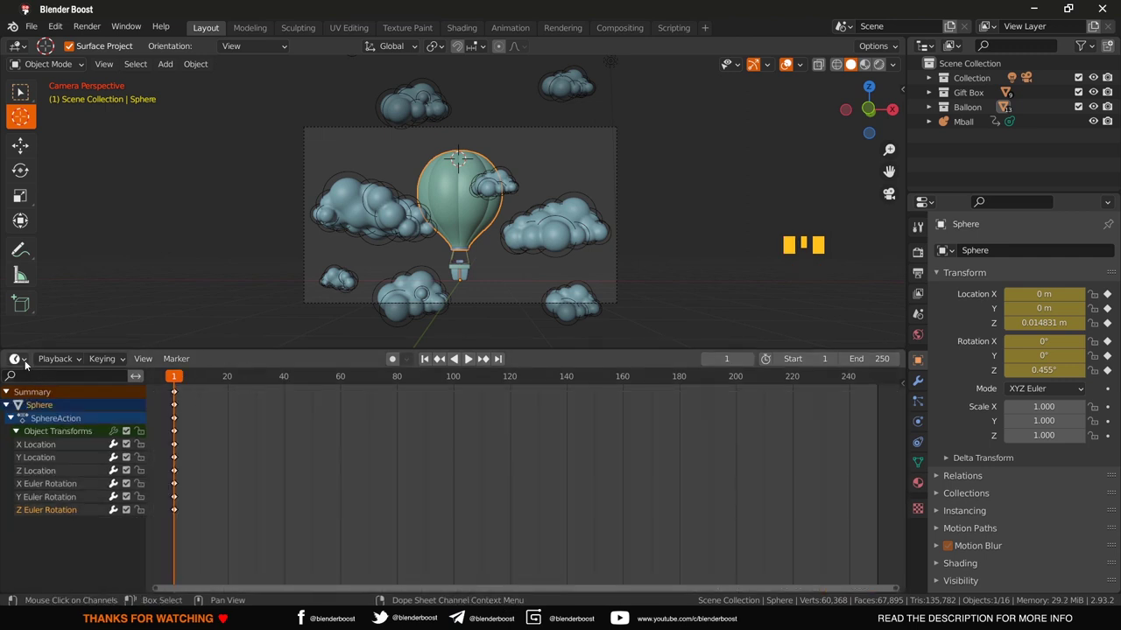
# Step: Switch the lower editor to a Timeline listing the balloon's location and rotation keyframes
pyautogui.moveTo(28, 362); pyautogui.dragTo(214, 405)
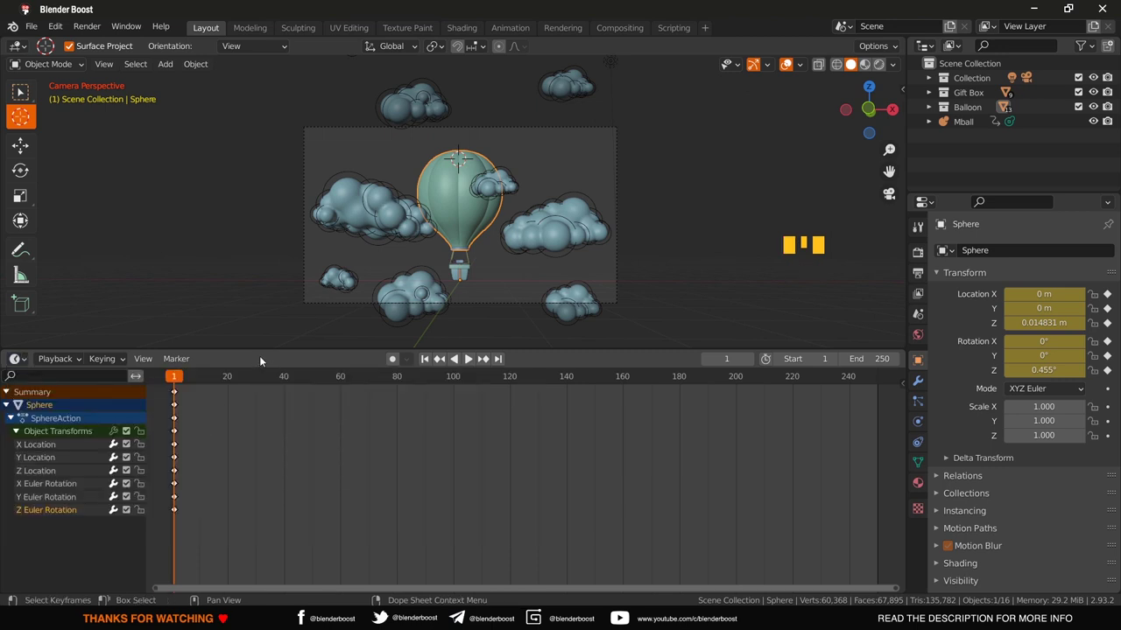
pyautogui.click(3, 373)
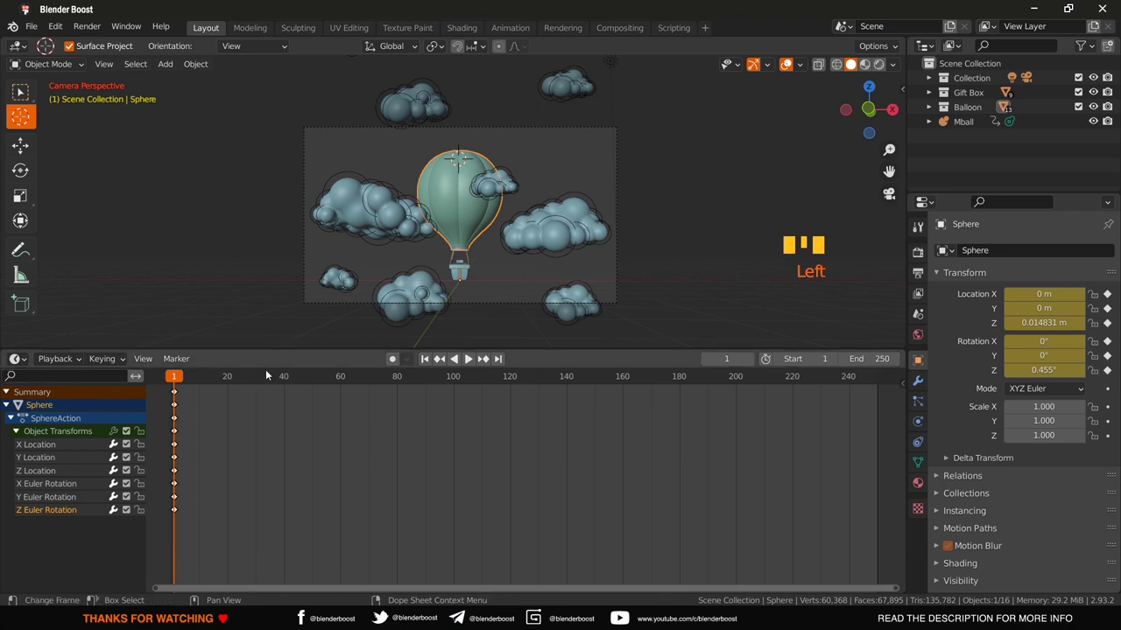
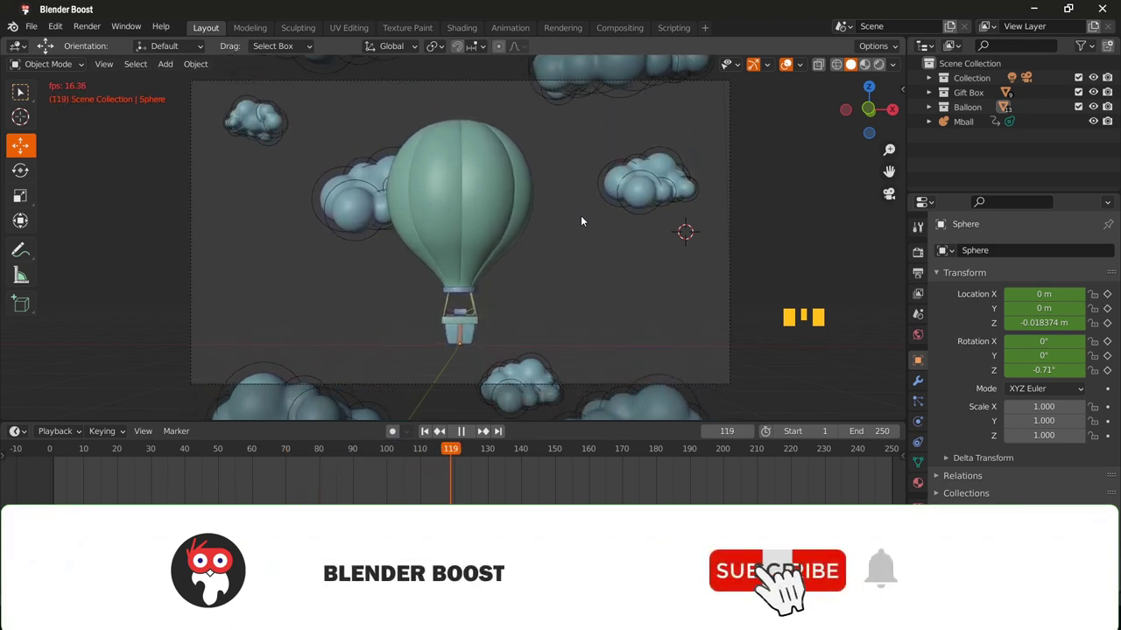
# Step: Stop playback, return the animation to frame 1 and save the blend file with Ctrl+S
pyautogui.press('space')
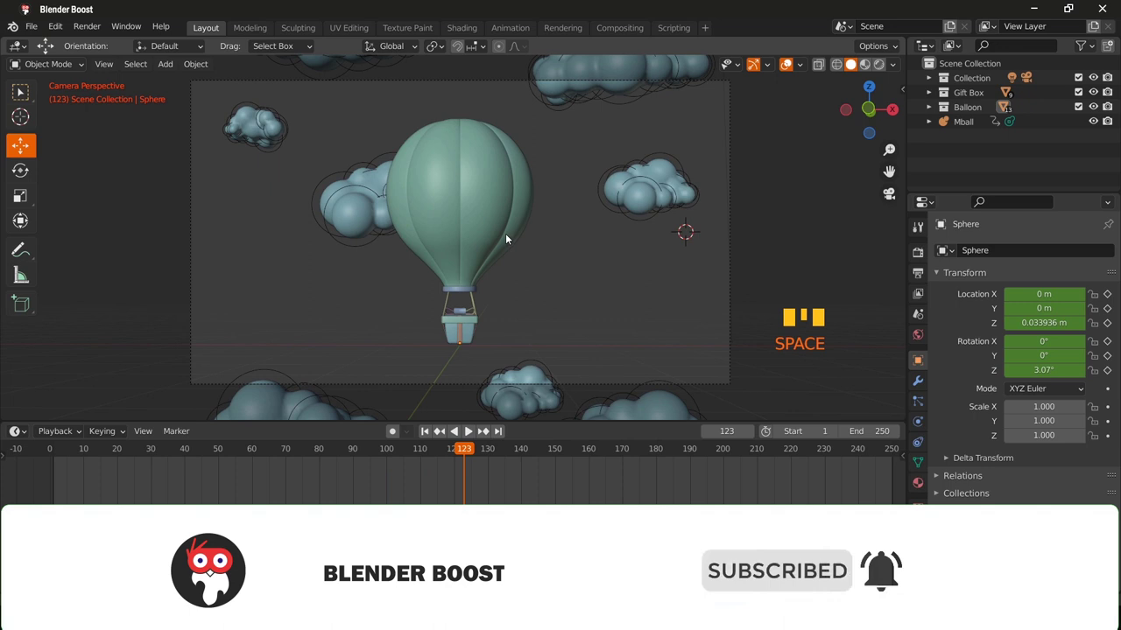
pyautogui.moveTo(432, 435); pyautogui.dragTo(432, 435)
pyautogui.press('ctrl+s')
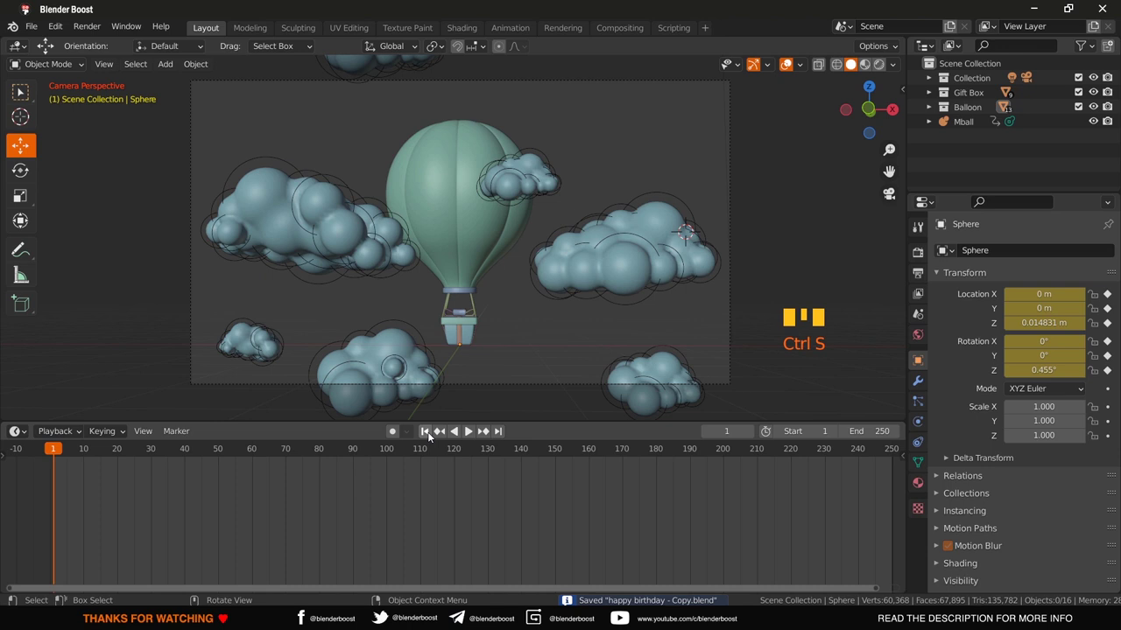